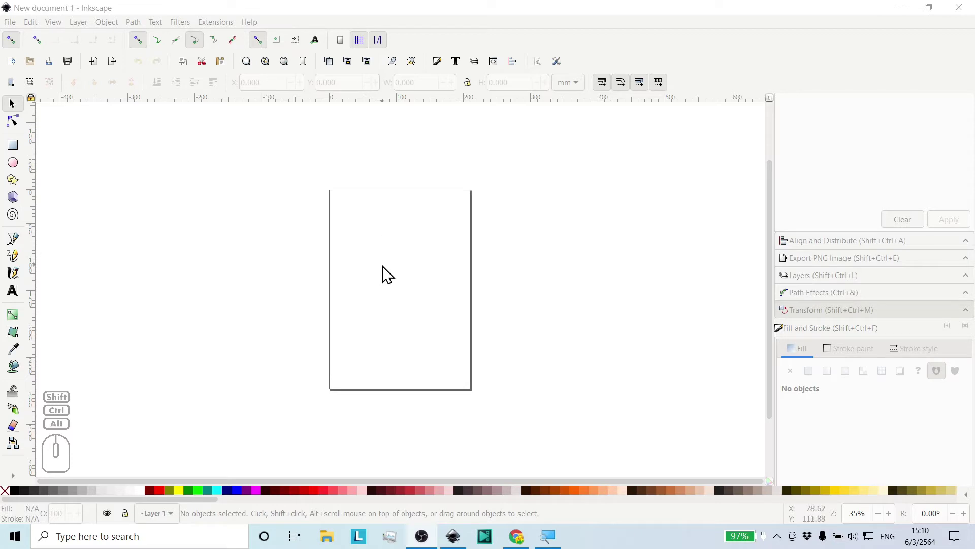
View Inkscape's version (1.0.2-2) through Help > About Inkscape.
click(260, 29)
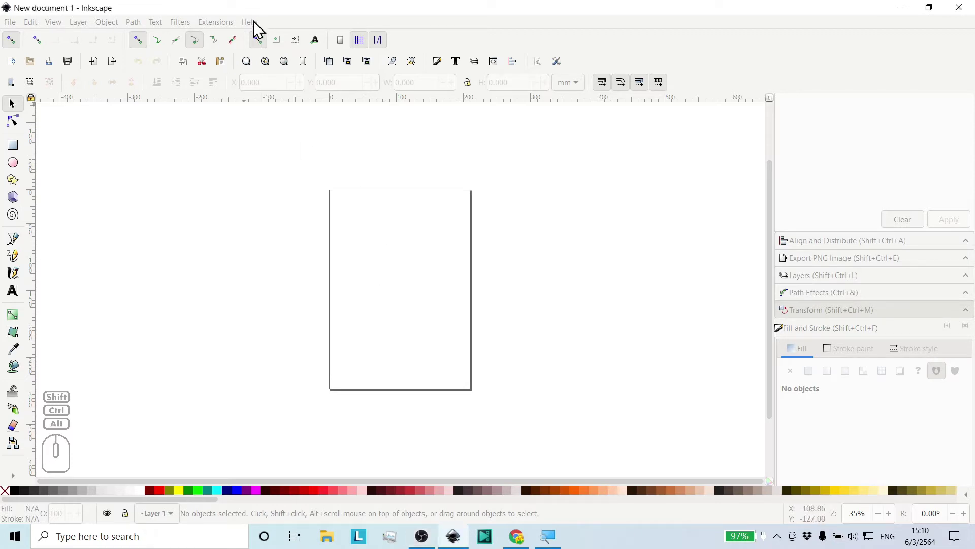
click(260, 28)
click(284, 185)
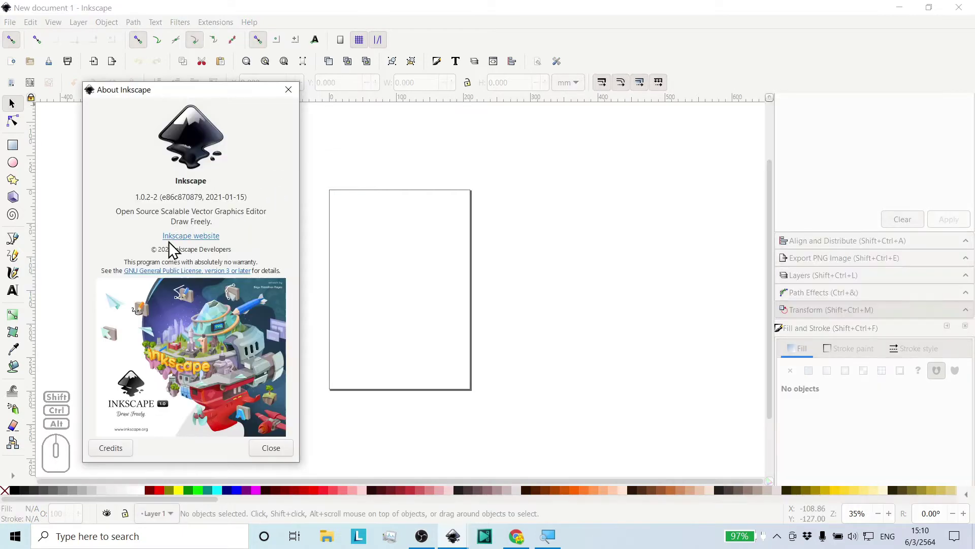
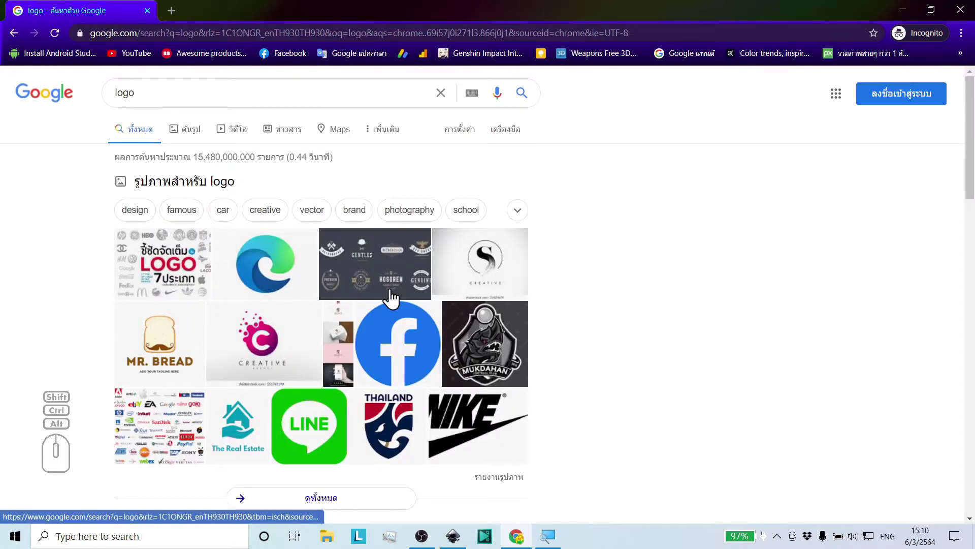
Preview the Cafe Amazon logo in Google image results and bring up its image menu to copy it.
middle_click(399, 308)
middle_click(396, 308)
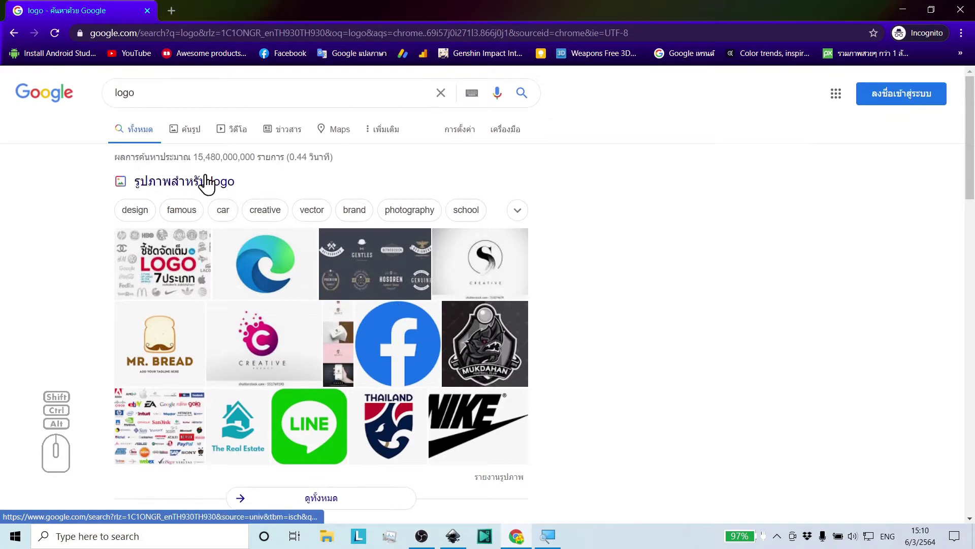
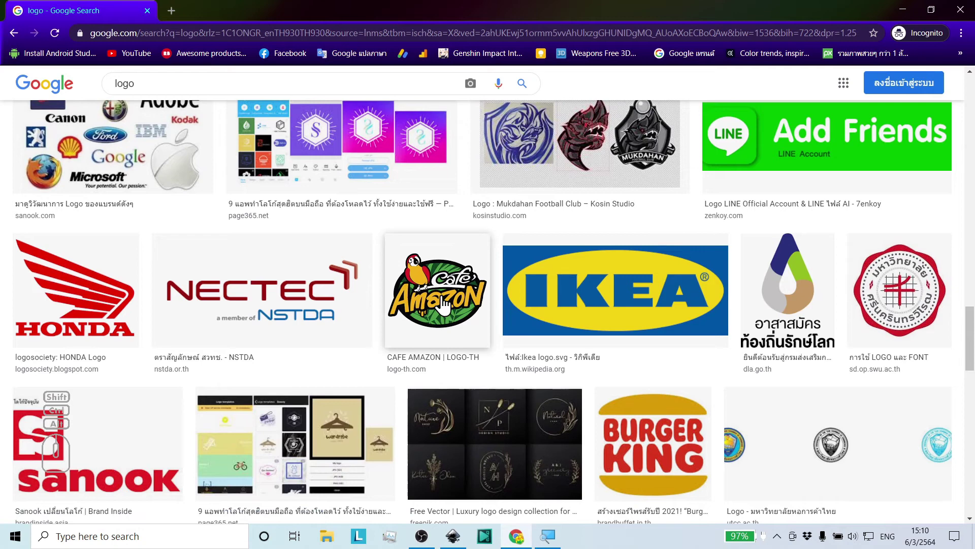
click(445, 305)
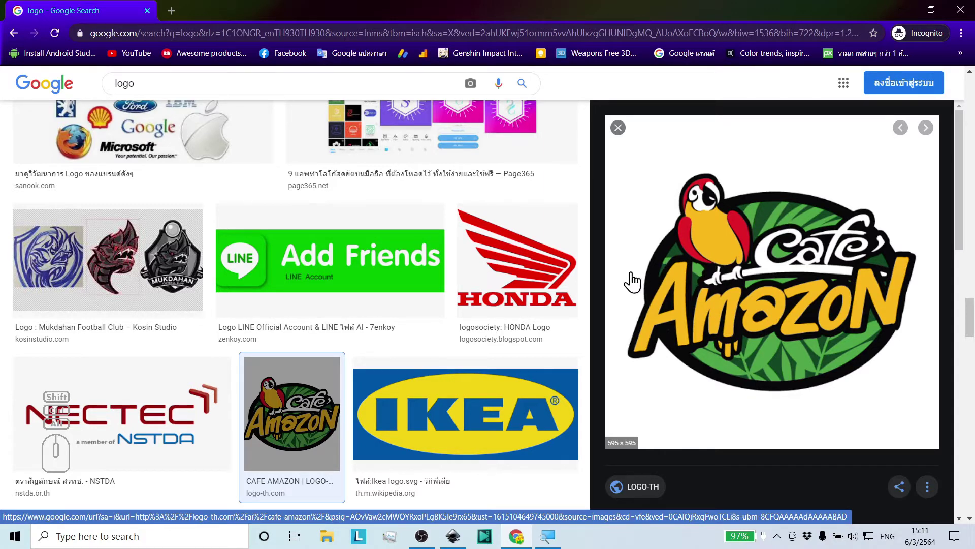
click(738, 256)
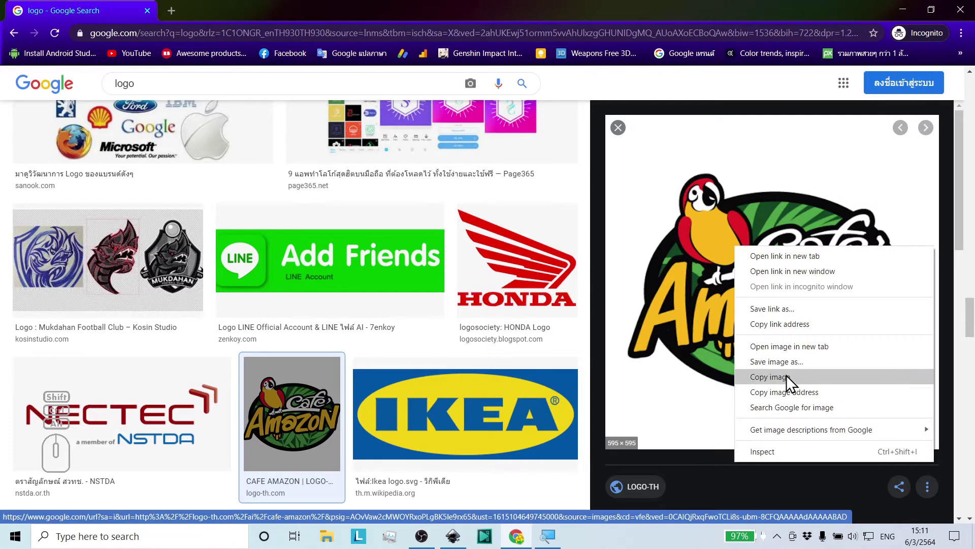
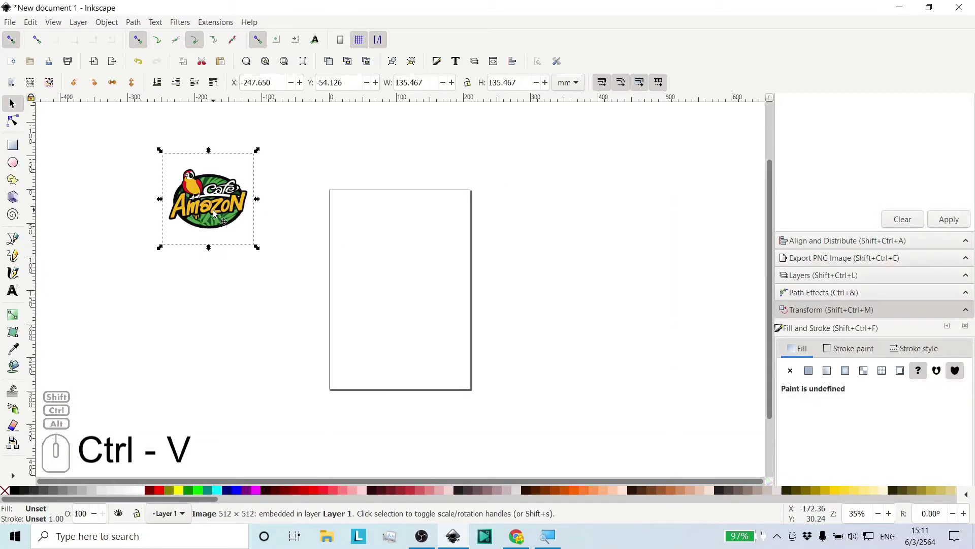
Zoom in on the pasted Cafe Amazon logo to inspect it, then back out to the whole logo.
middle_click(202, 198)
middle_click(207, 206)
middle_click(240, 205)
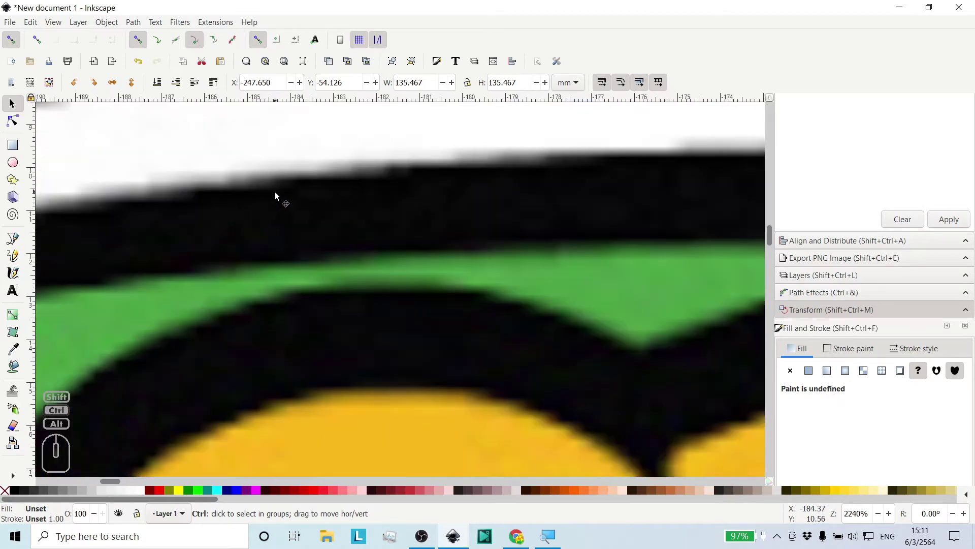
middle_click(355, 214)
middle_click(352, 215)
middle_click(358, 218)
middle_click(358, 219)
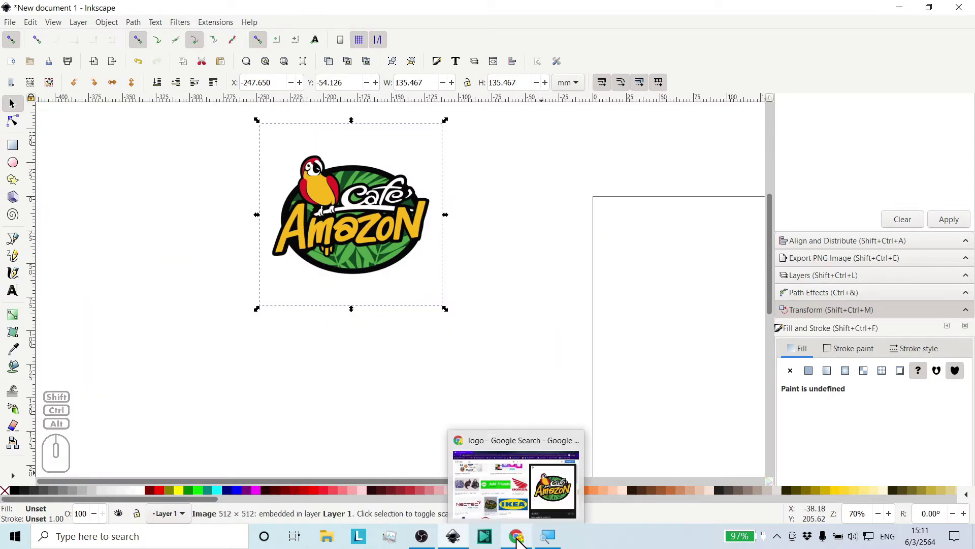
Back in Chrome, snip just the Cafe Amazon logo preview area to the clipboard.
click(529, 519)
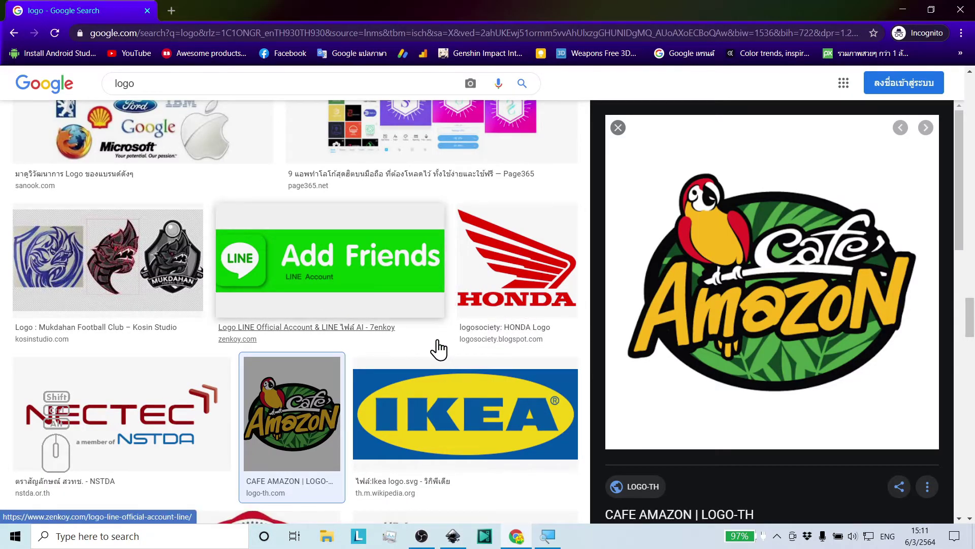
middle_click(556, 359)
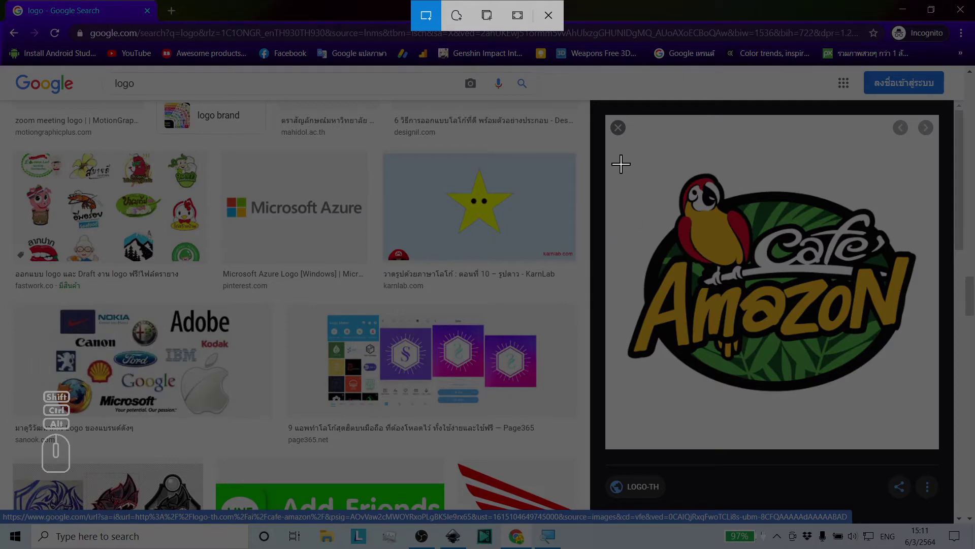
drag(623, 148, 930, 406)
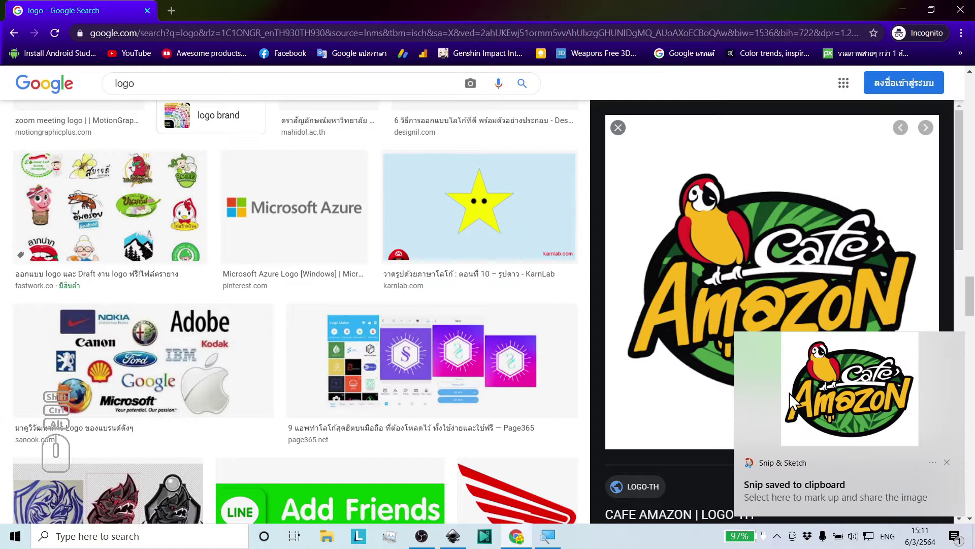
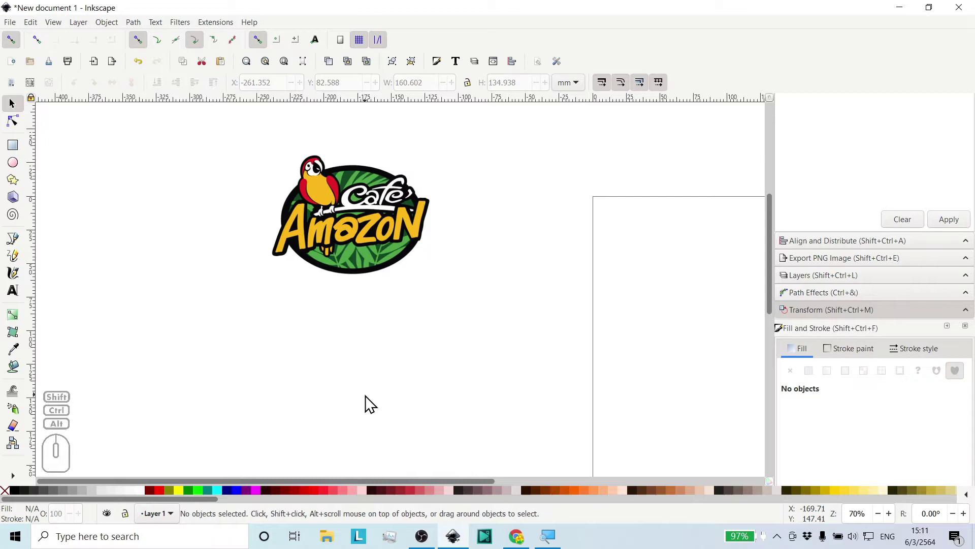
Select the remaining pasted Cafe Amazon logo and zoom to fit it in view.
click(361, 228)
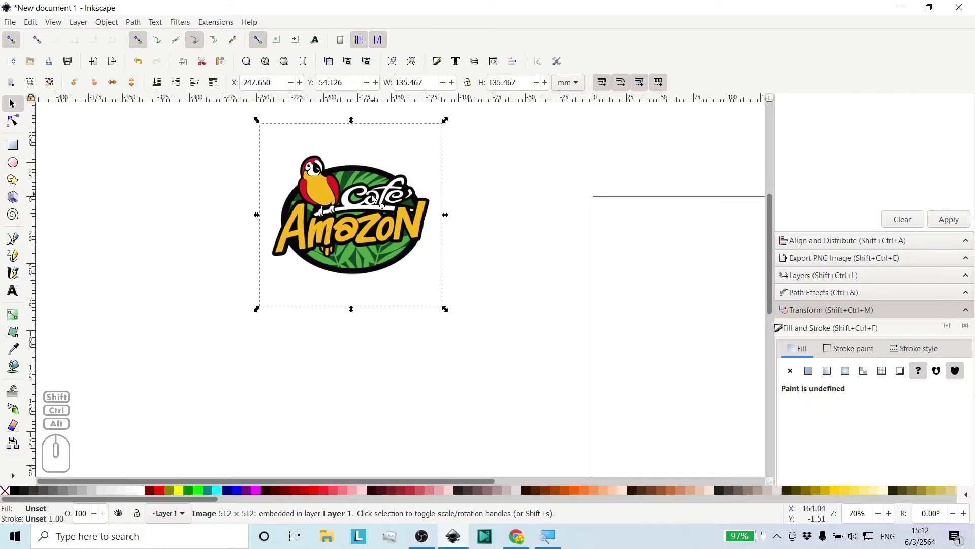
middle_click(364, 212)
scroll(up, 3)
middle_click(363, 212)
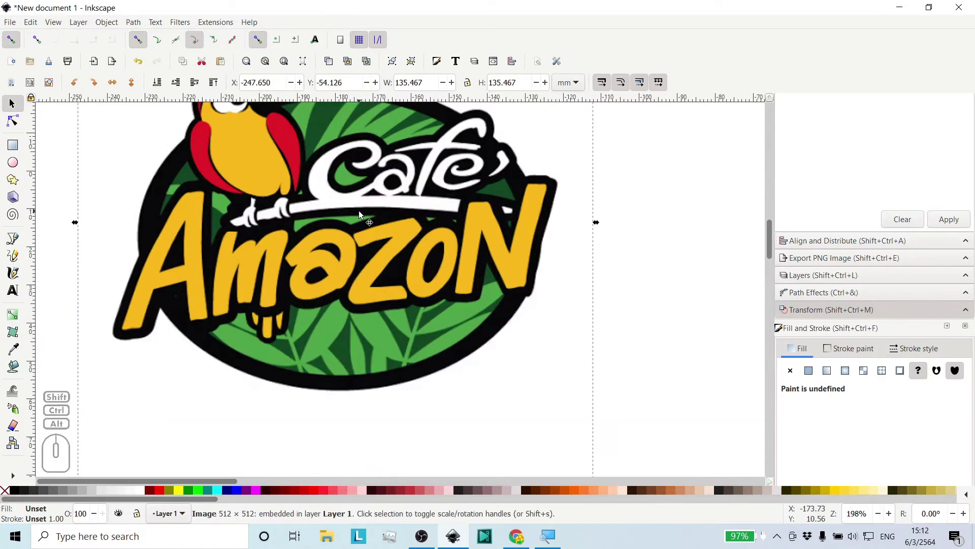
middle_click(361, 213)
middle_click(346, 260)
middle_click(342, 255)
middle_click(342, 255)
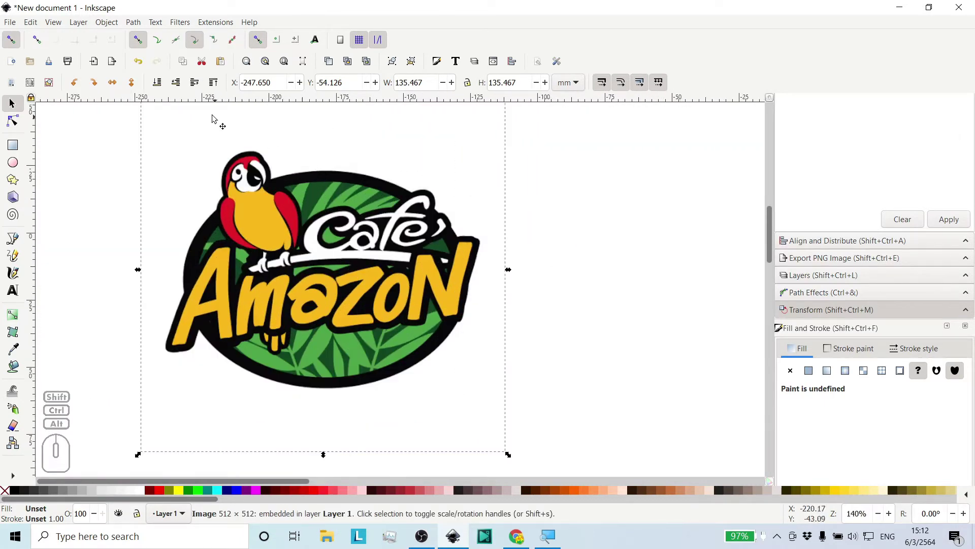
Bring up Path > Trace Bitmap and move its window off the logo.
click(145, 33)
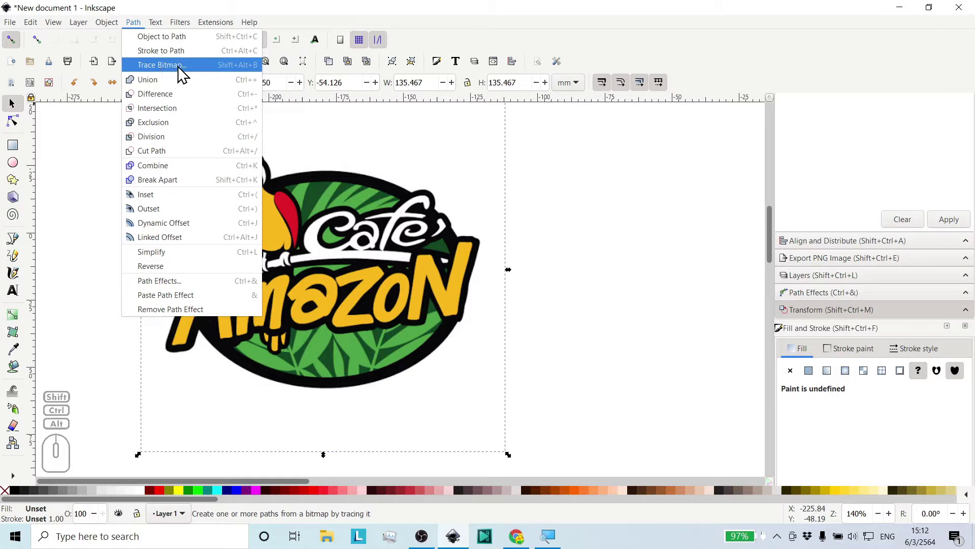
click(197, 73)
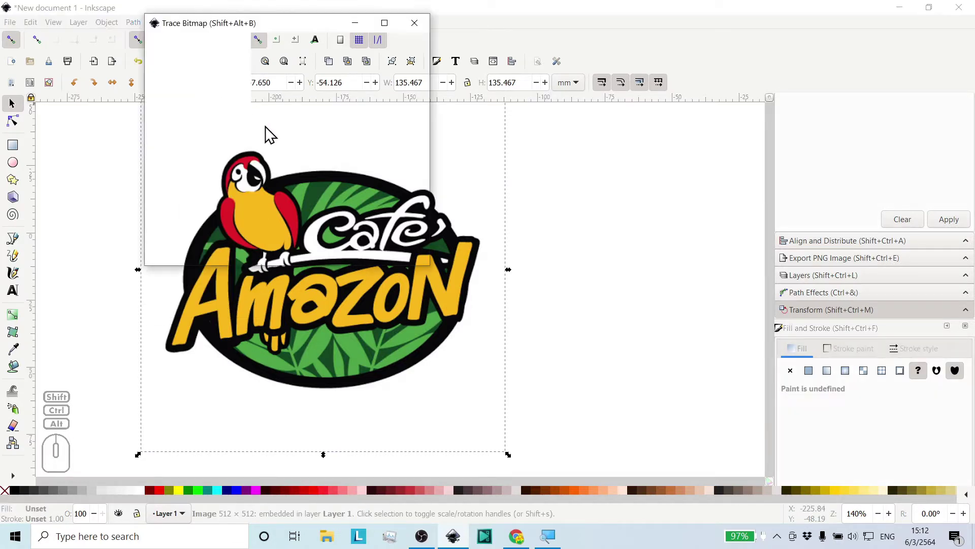
drag(225, 30, 632, 102)
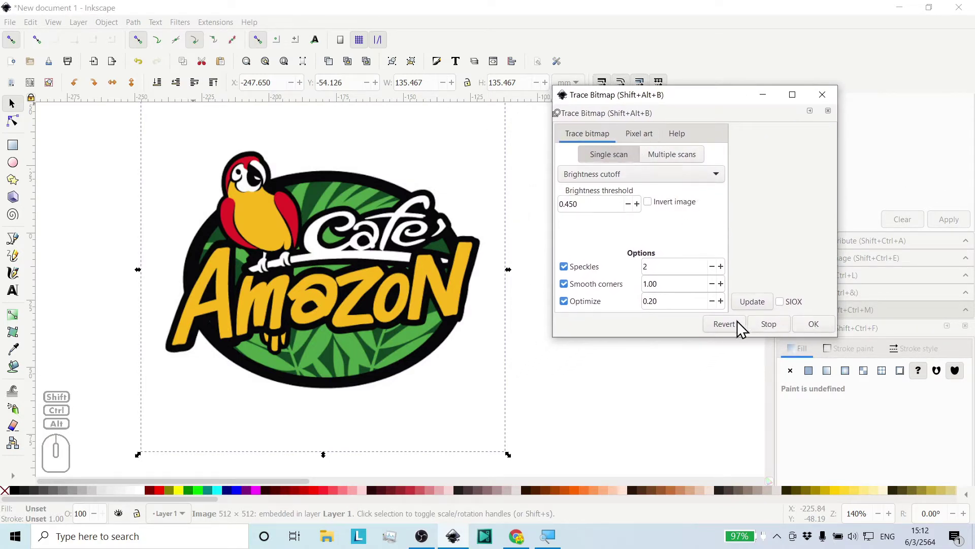
click(730, 335)
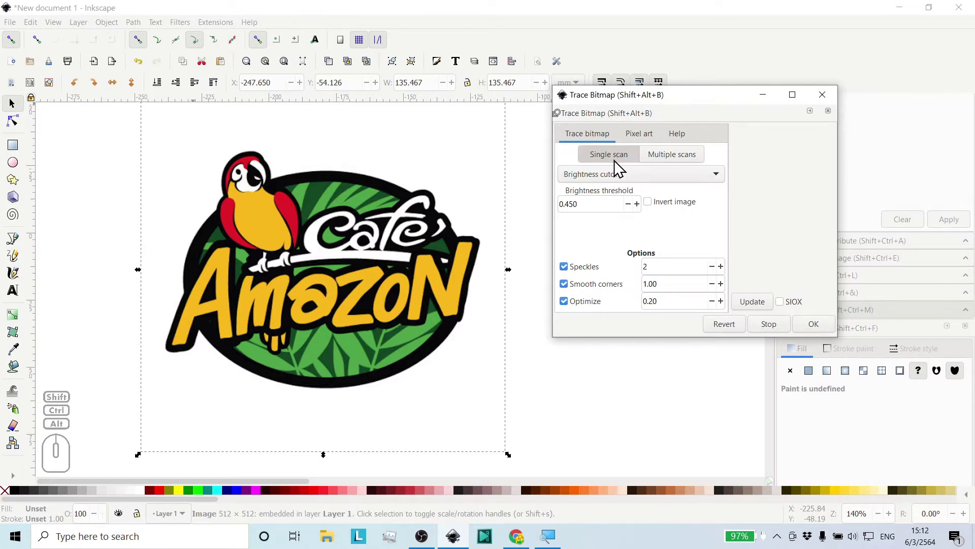
drag(691, 103, 682, 100)
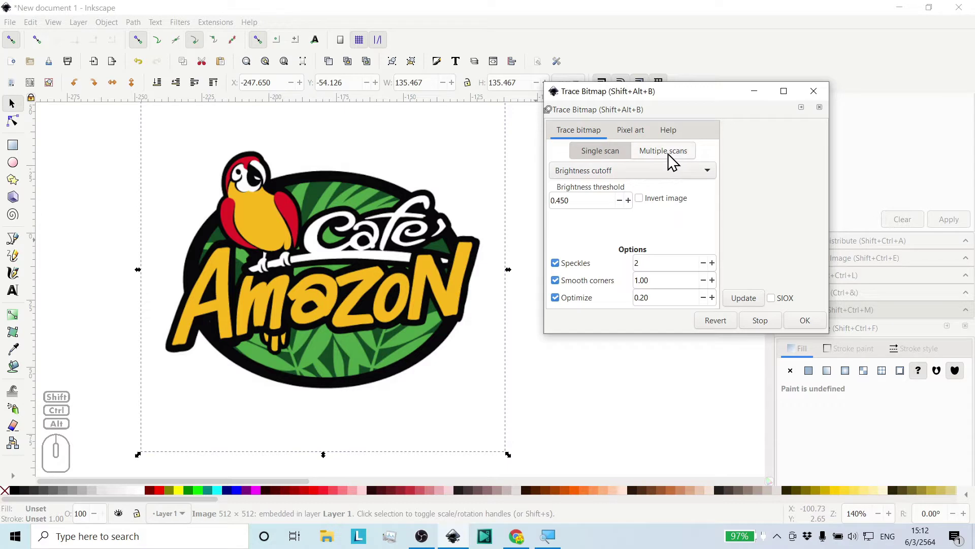
Set tracing to Multiple scans in Colors mode with 8 scans and preview the traced result.
click(674, 161)
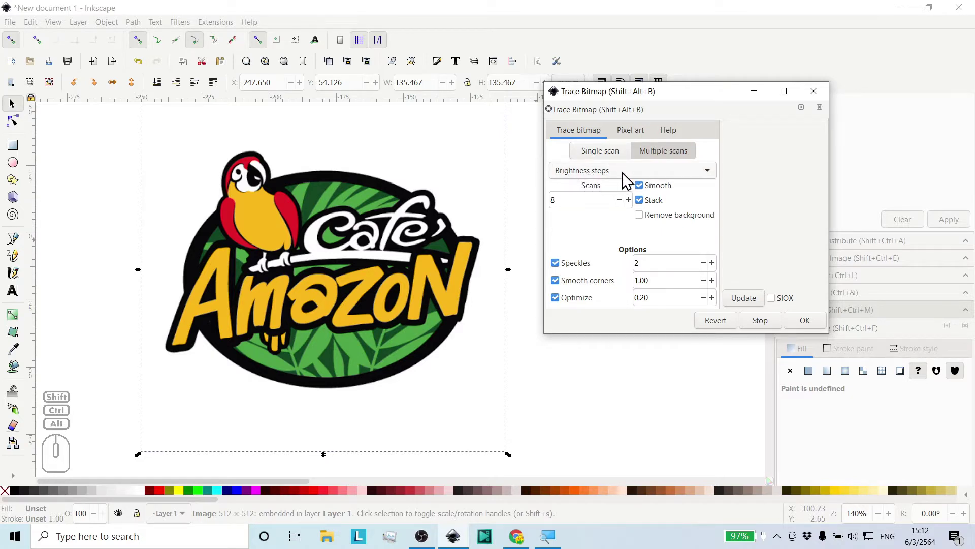
click(632, 180)
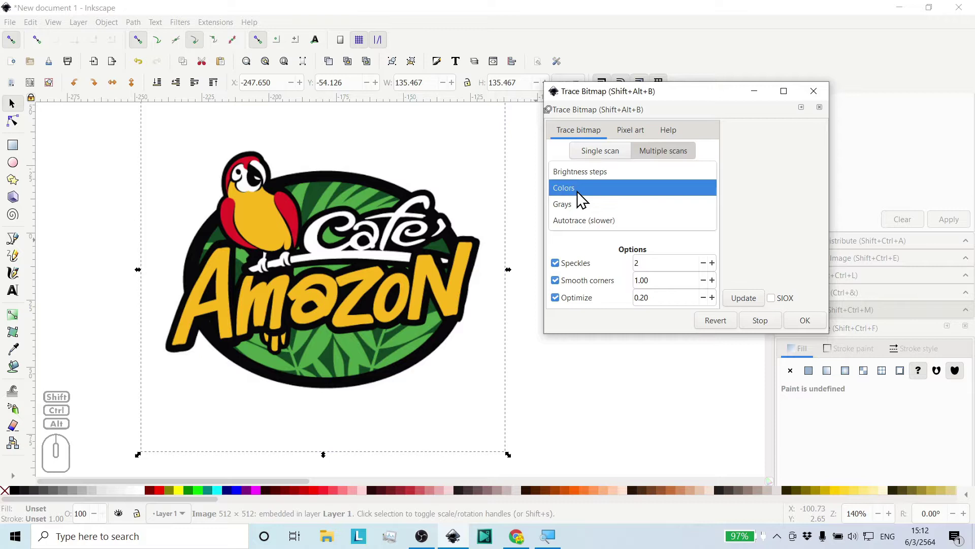
click(583, 199)
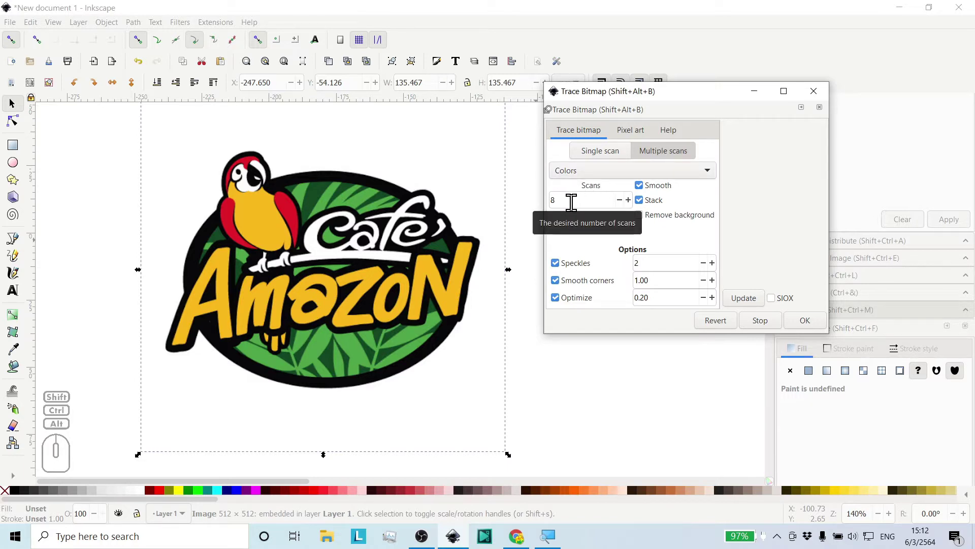
middle_click(555, 221)
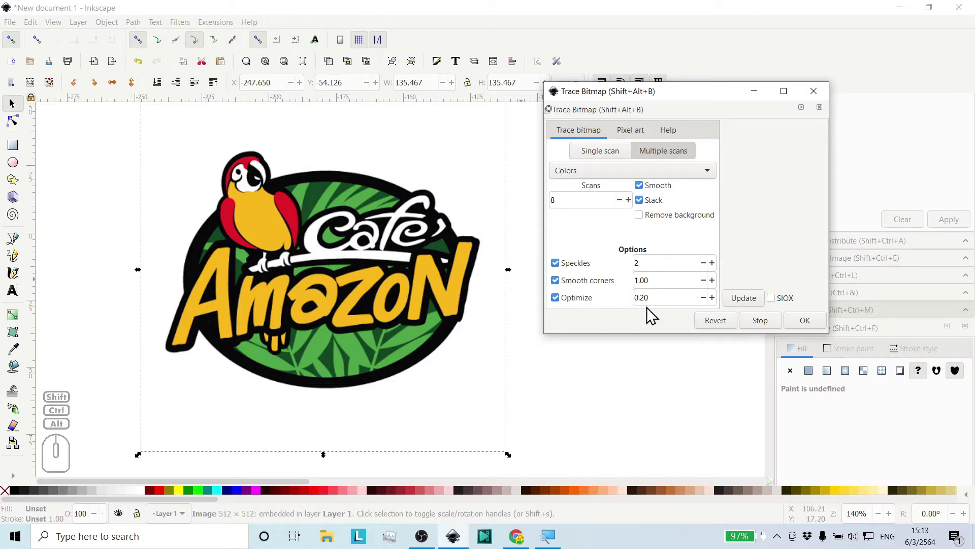
drag(680, 94, 720, 80)
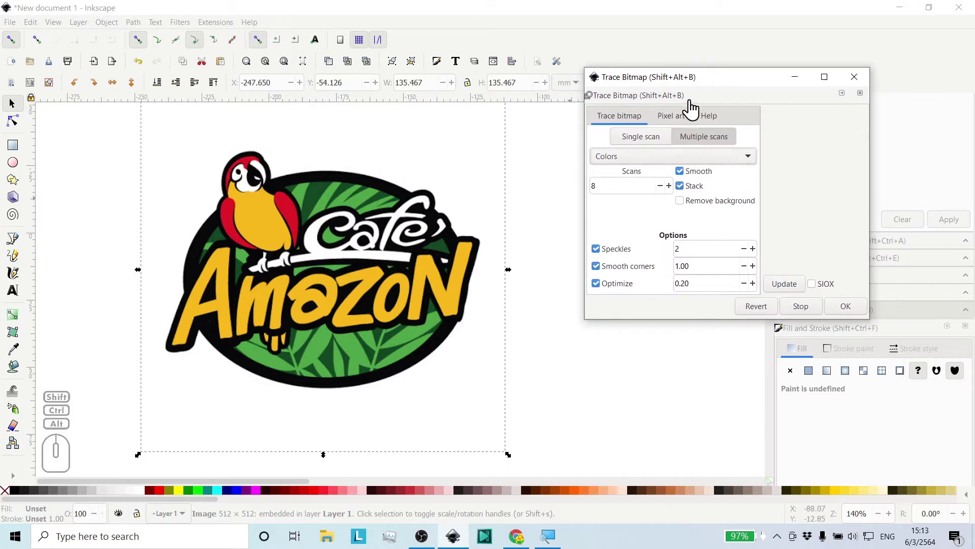
click(856, 317)
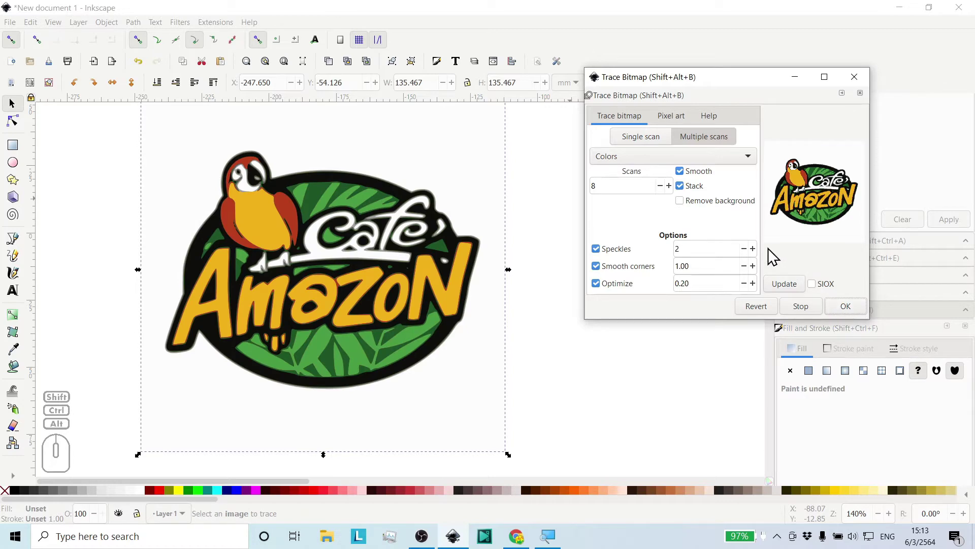
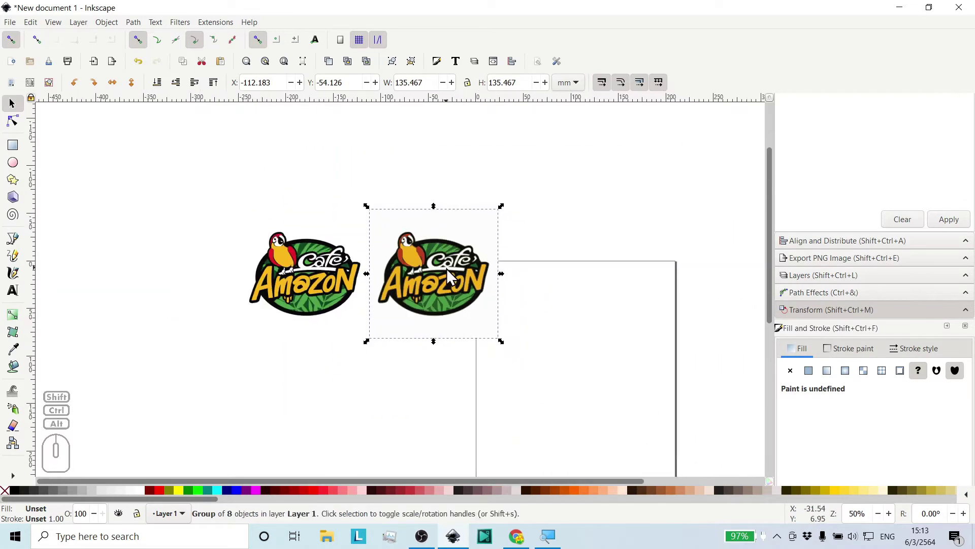
Nudge the traced logo copy into place beside the original bitmap, then deselect everything.
middle_click(451, 274)
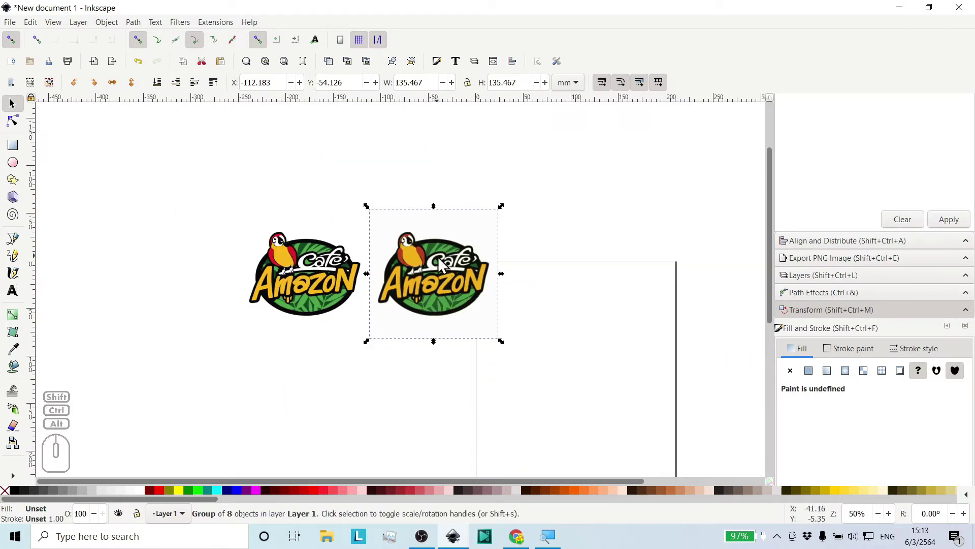
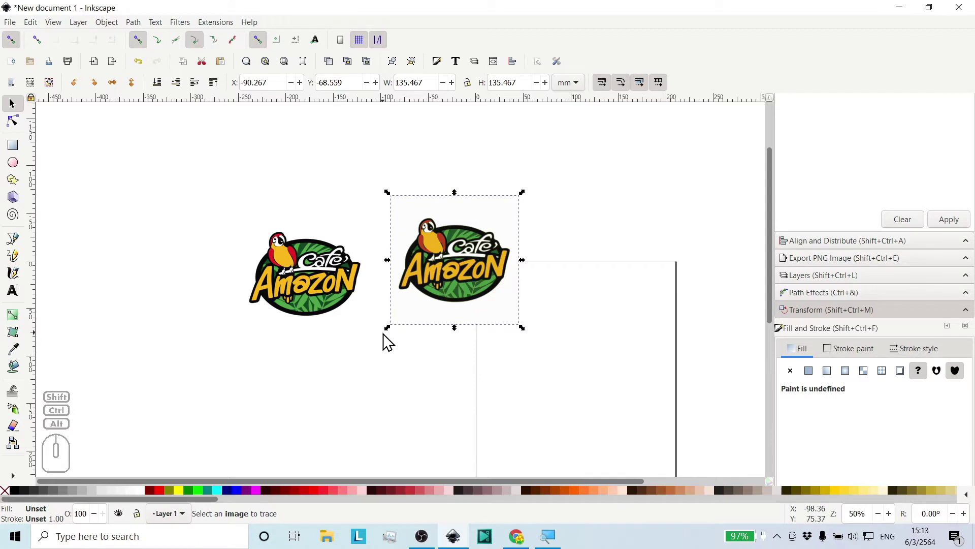
click(394, 378)
click(460, 273)
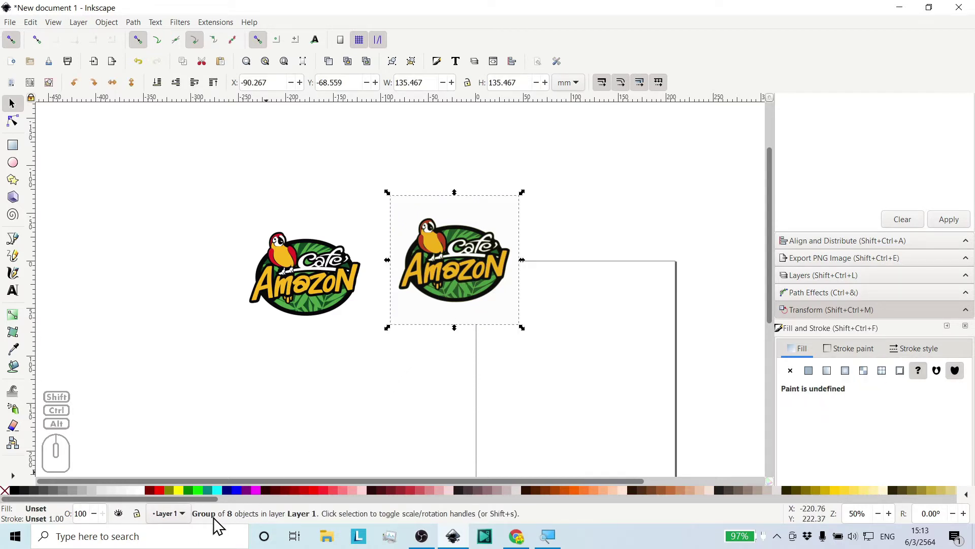
drag(453, 271, 458, 280)
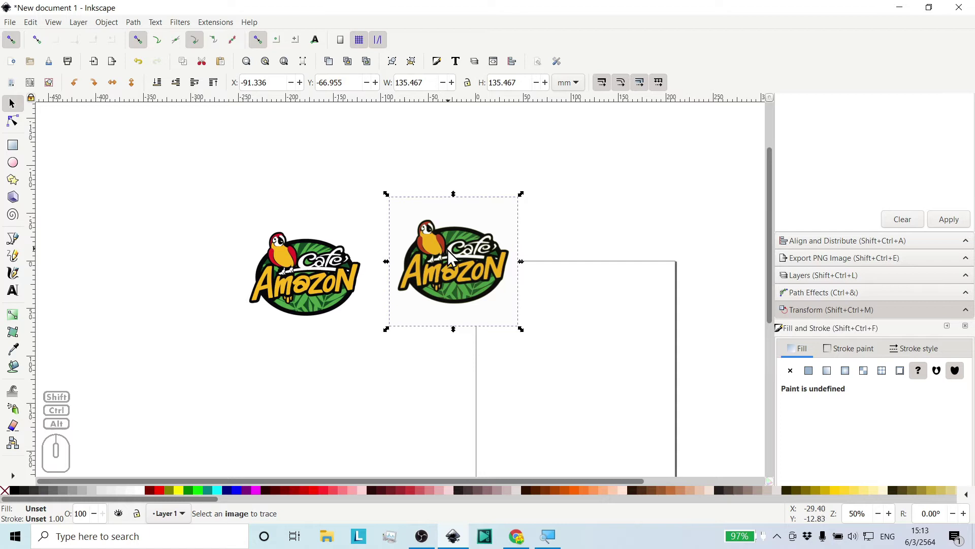
click(467, 248)
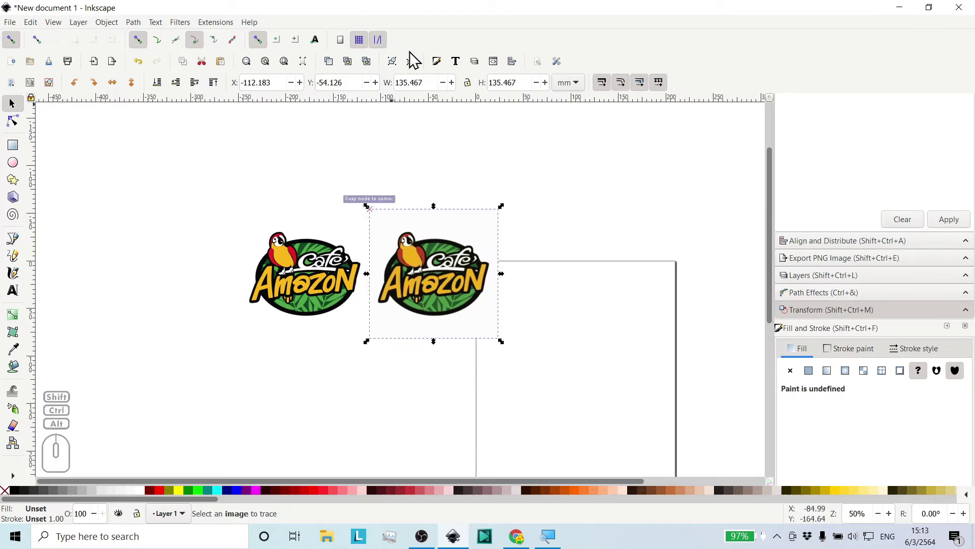
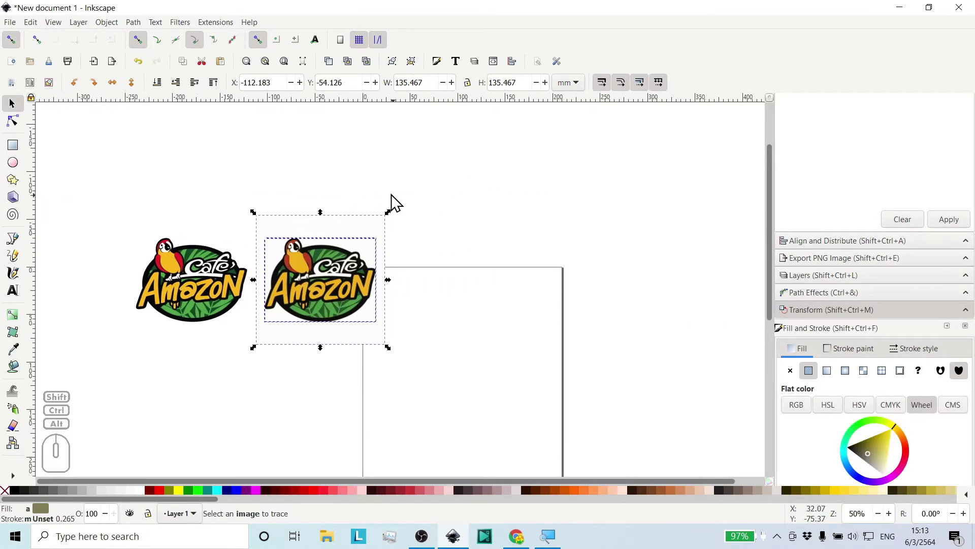
click(395, 200)
In File > Document Properties, replace the background colour code with a light cyan RGBA value.
click(376, 236)
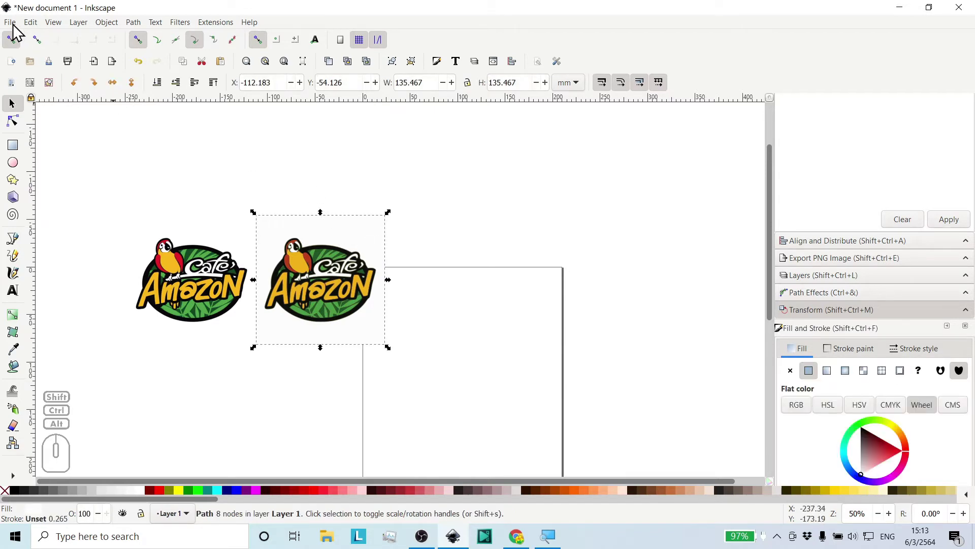
click(16, 30)
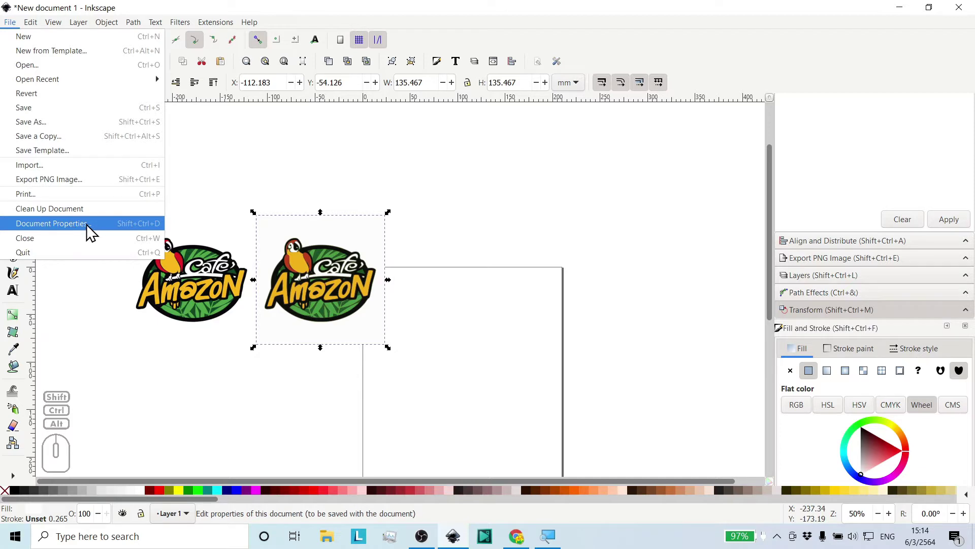
click(93, 232)
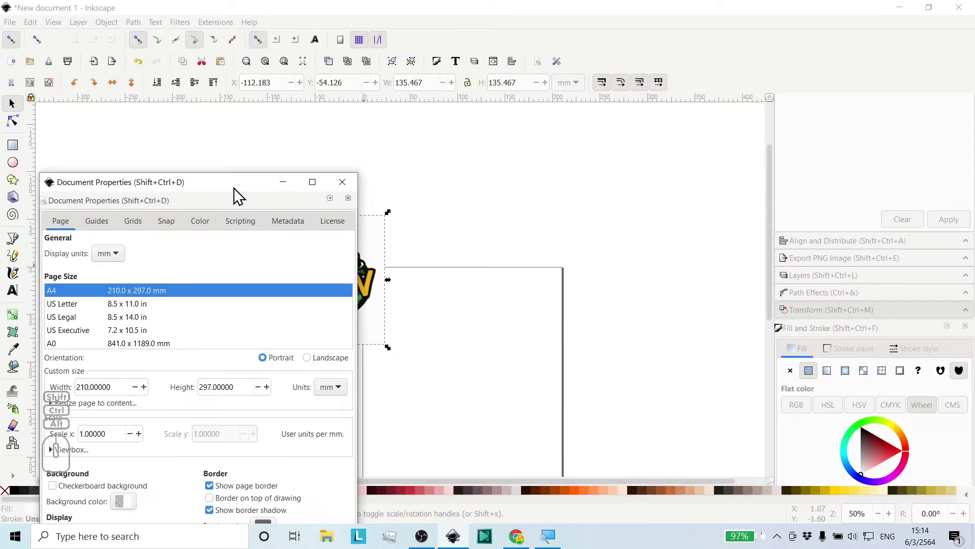
drag(230, 191, 297, 64)
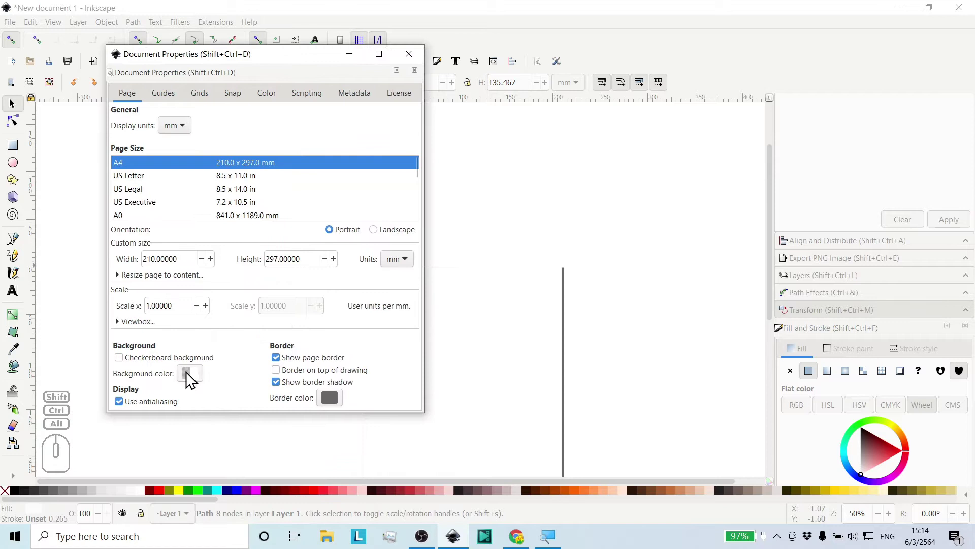
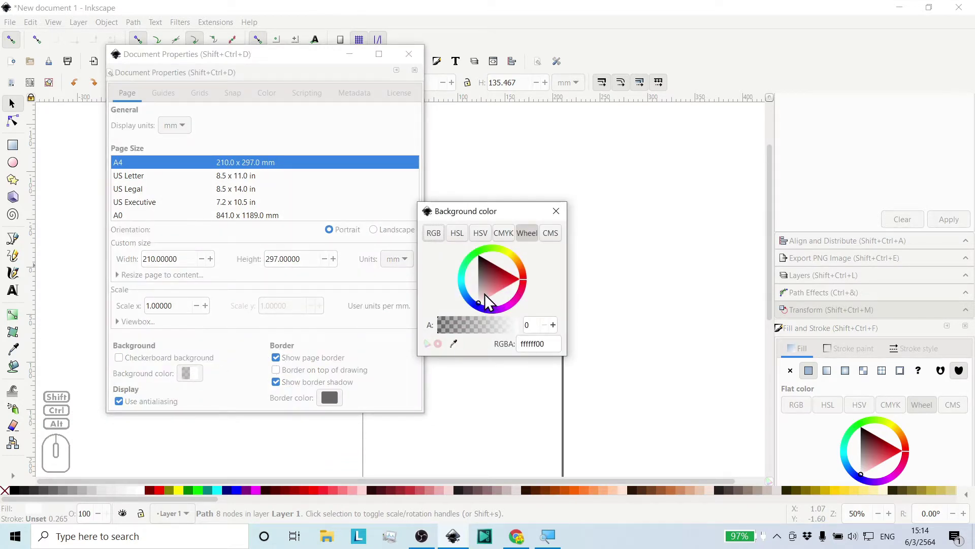
click(467, 290)
drag(486, 280, 501, 267)
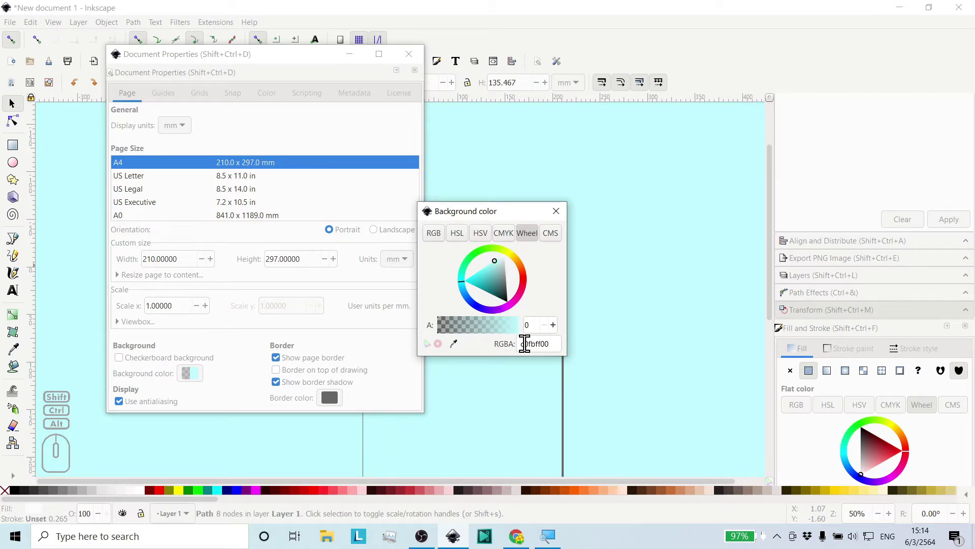
click(565, 218)
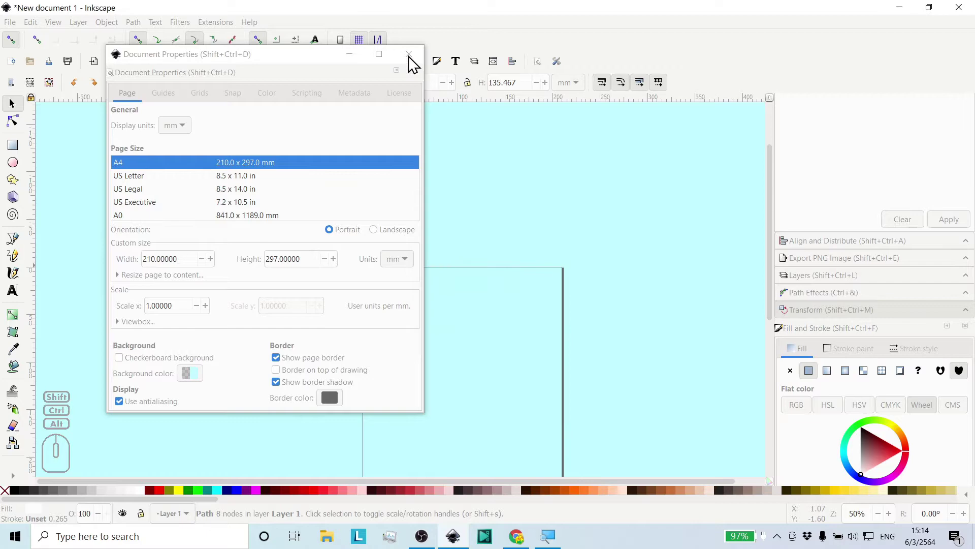
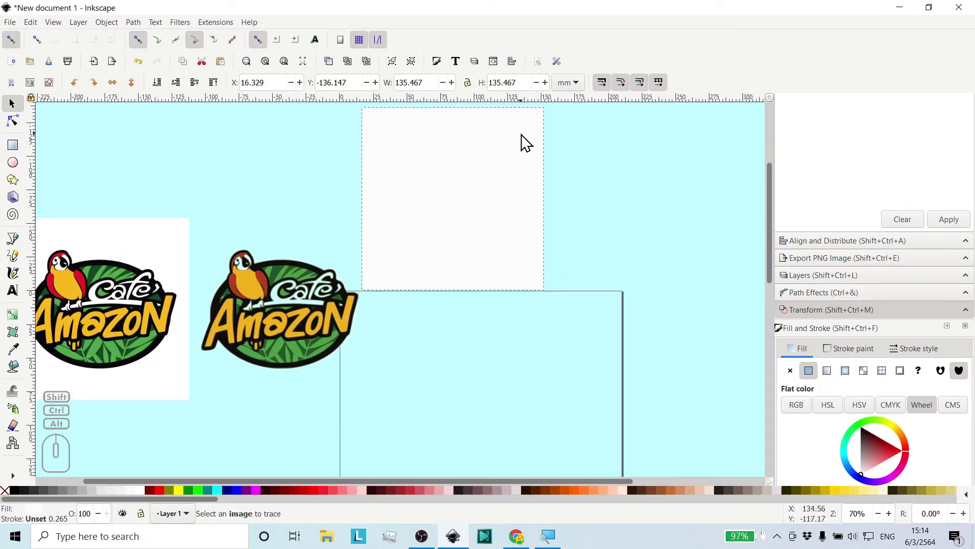
Drag the white backdrop square and the yellow oval layer out of the traced logo.
drag(430, 226, 443, 190)
drag(248, 287, 476, 318)
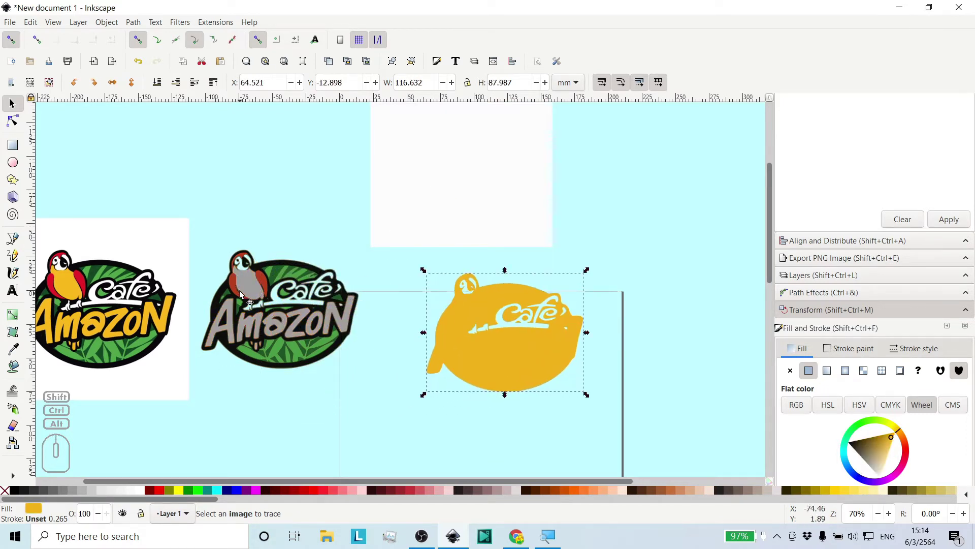
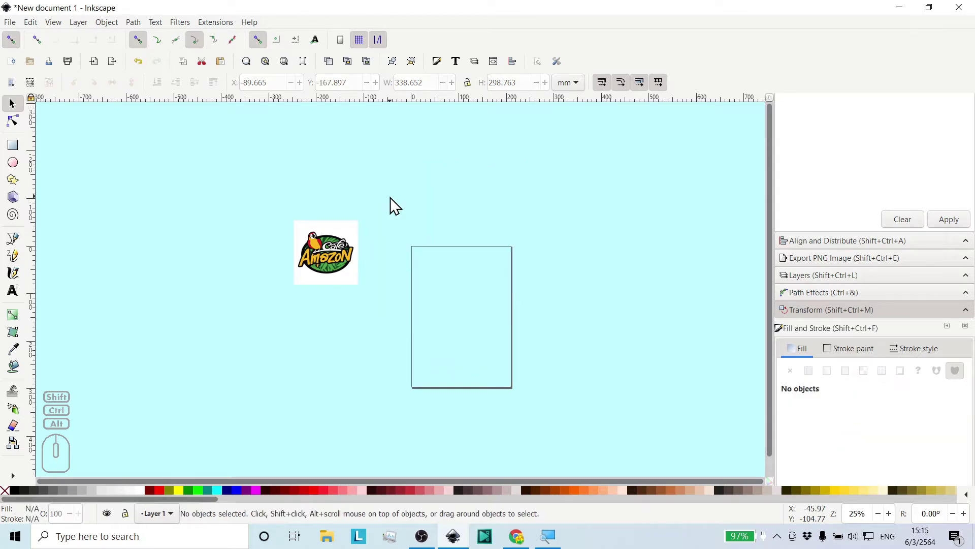
Zoom onto the original Cafe Amazon image, select it, and reopen Path > Trace Bitmap.
middle_click(362, 242)
scroll(down, 3)
scroll(up, 3)
scroll(down, 3)
click(328, 264)
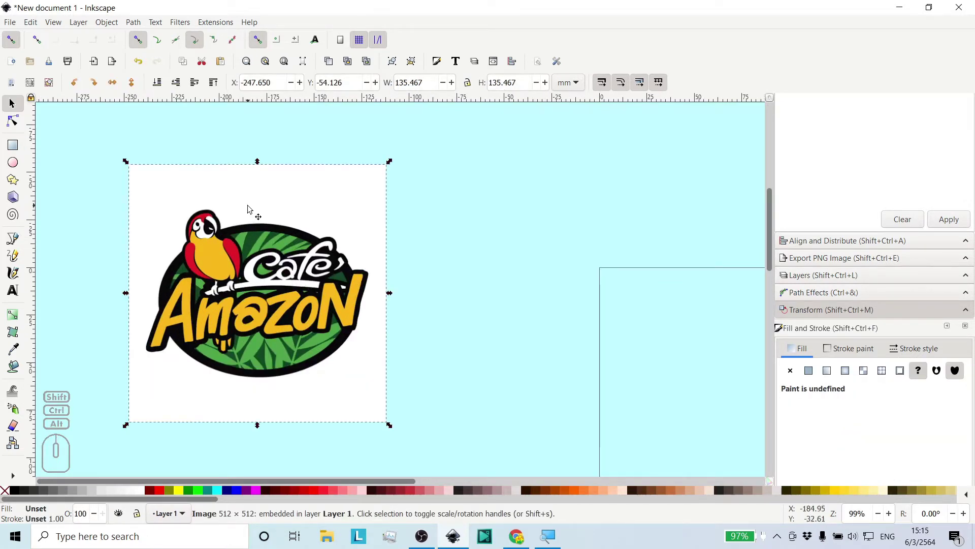
click(139, 31)
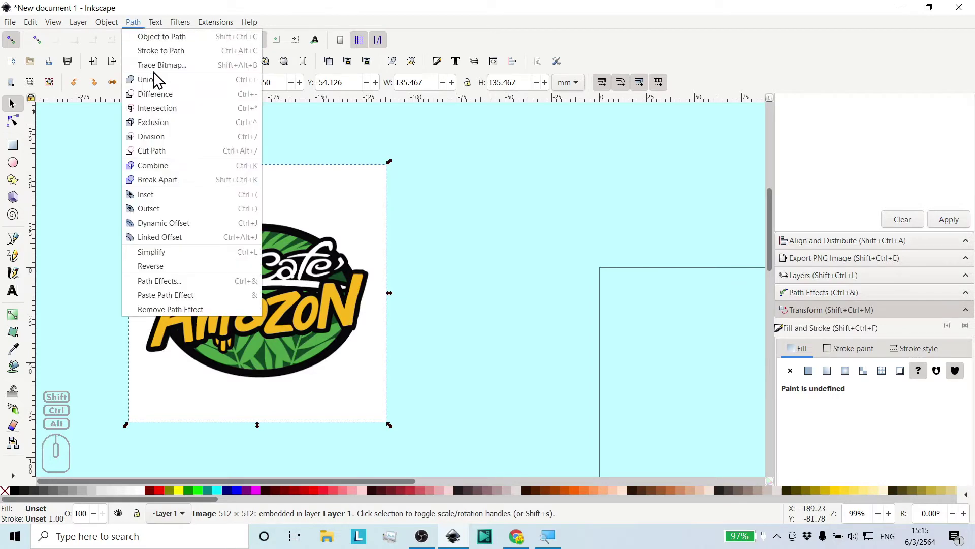
click(200, 76)
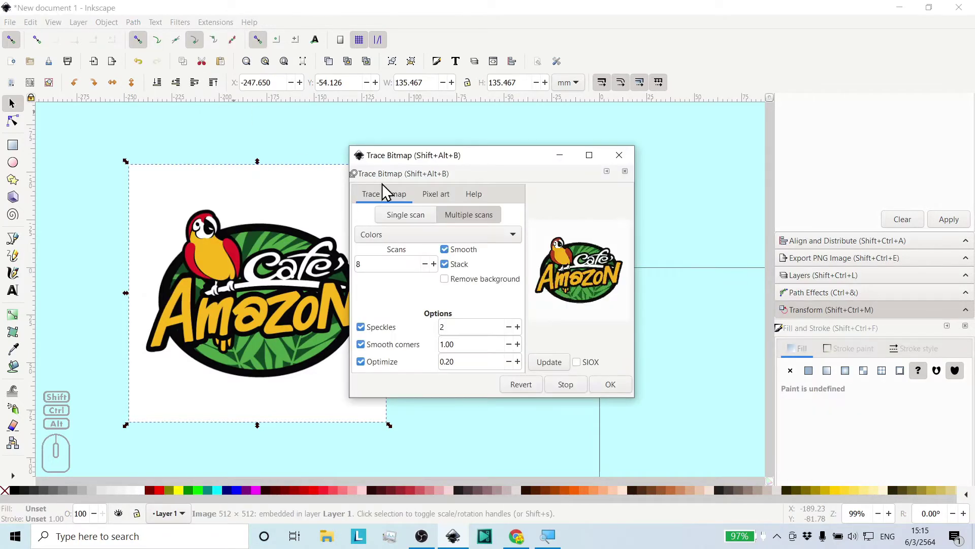
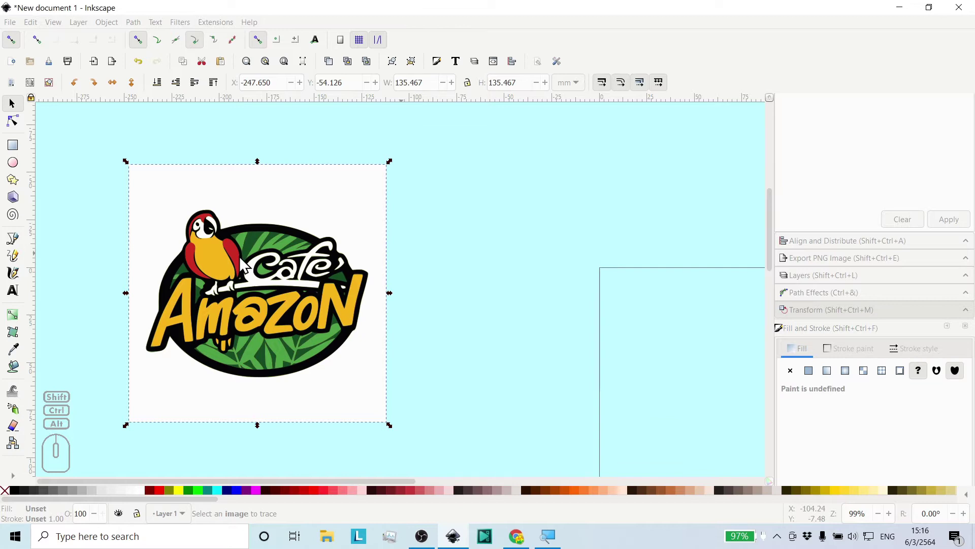
Zoom out until both the traced result and the original logo image are in view.
drag(218, 248, 520, 249)
middle_click(610, 284)
middle_click(510, 281)
middle_click(548, 274)
Select the white backdrop square and drag it up above the page, away from the logo.
click(419, 68)
click(429, 185)
drag(394, 238, 535, 147)
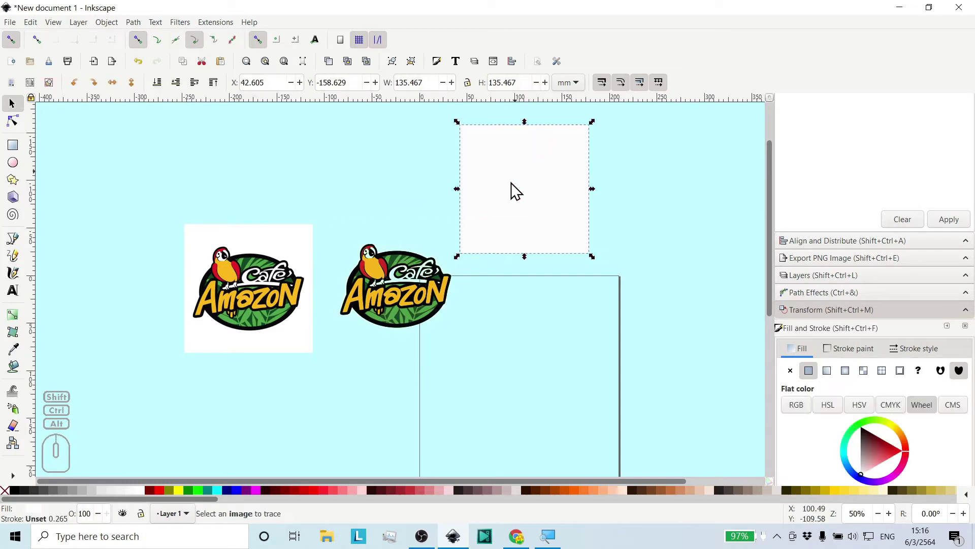
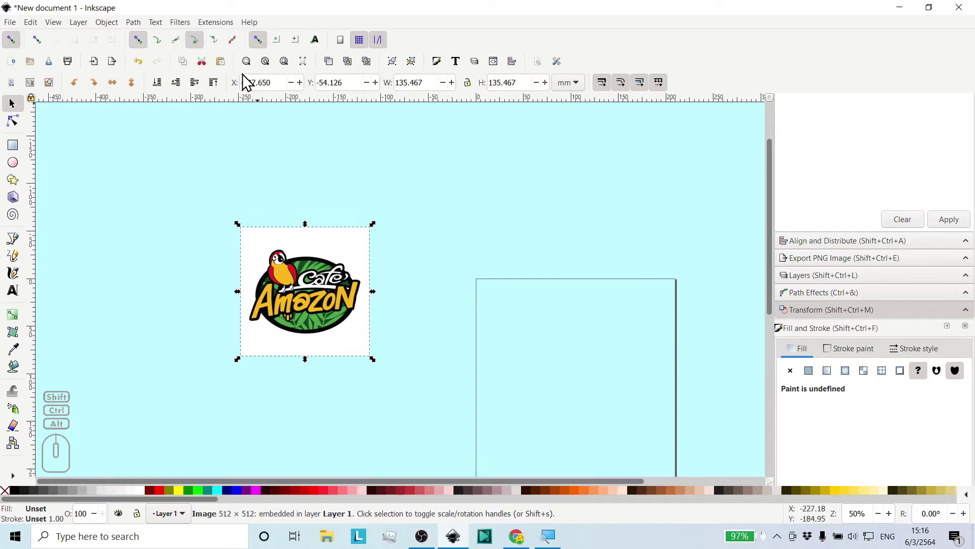
Bring up Path > Trace Bitmap and move its dialog clear of the logo.
click(142, 31)
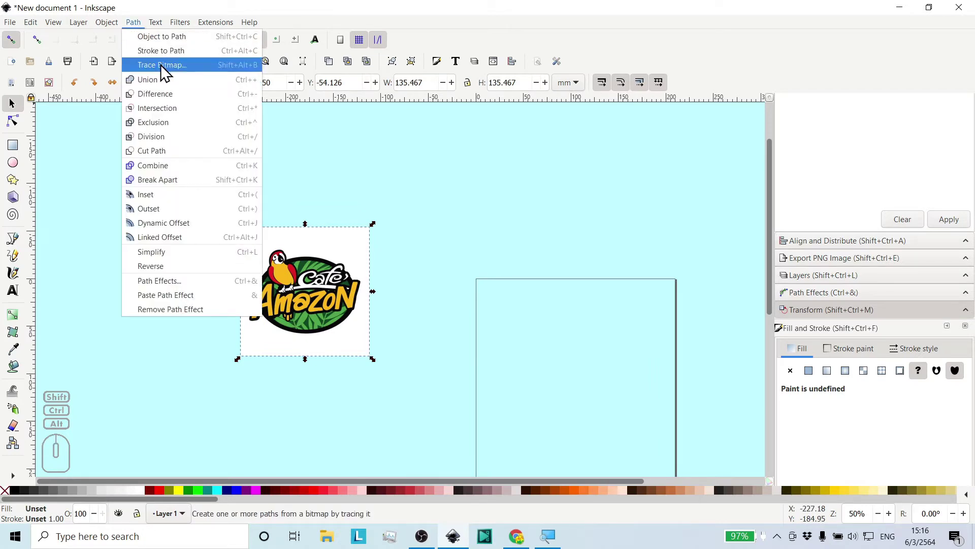
click(166, 72)
drag(563, 155, 584, 145)
middle_click(557, 190)
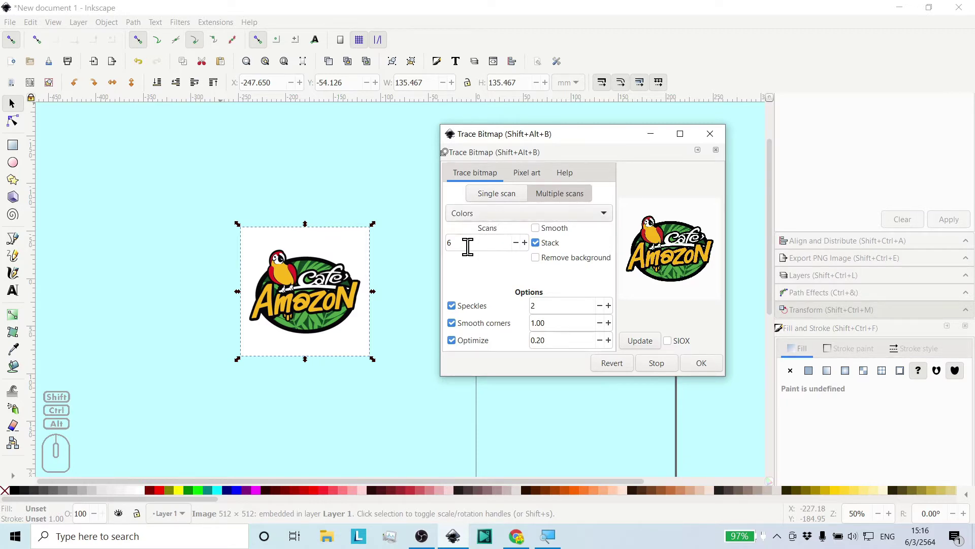
Trace the logo into six unstacked colour scans, confirm with OK and close the dialog.
click(546, 252)
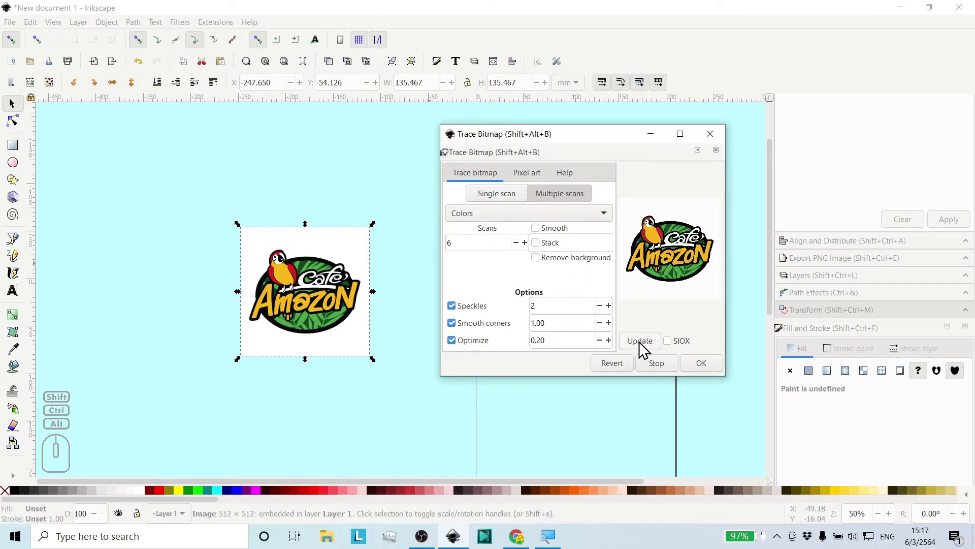
click(643, 349)
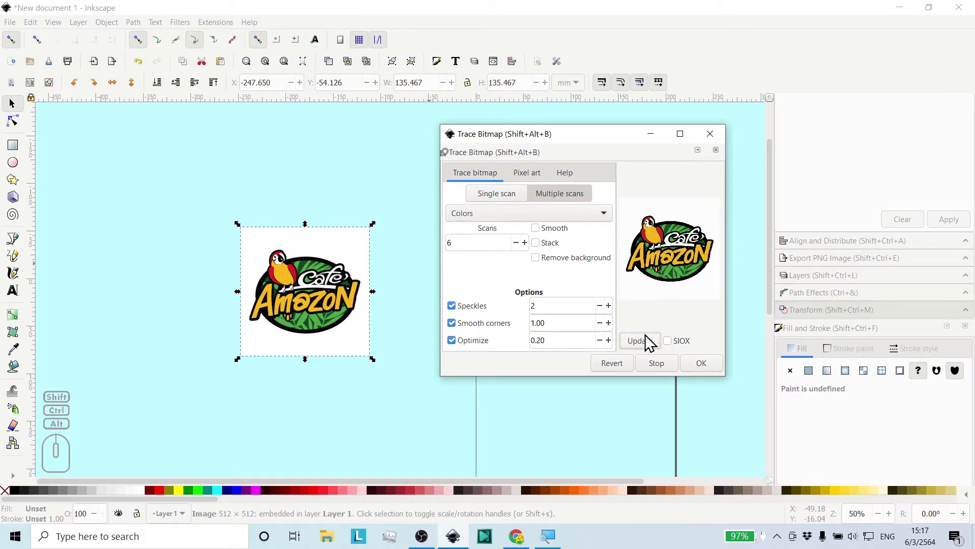
click(703, 372)
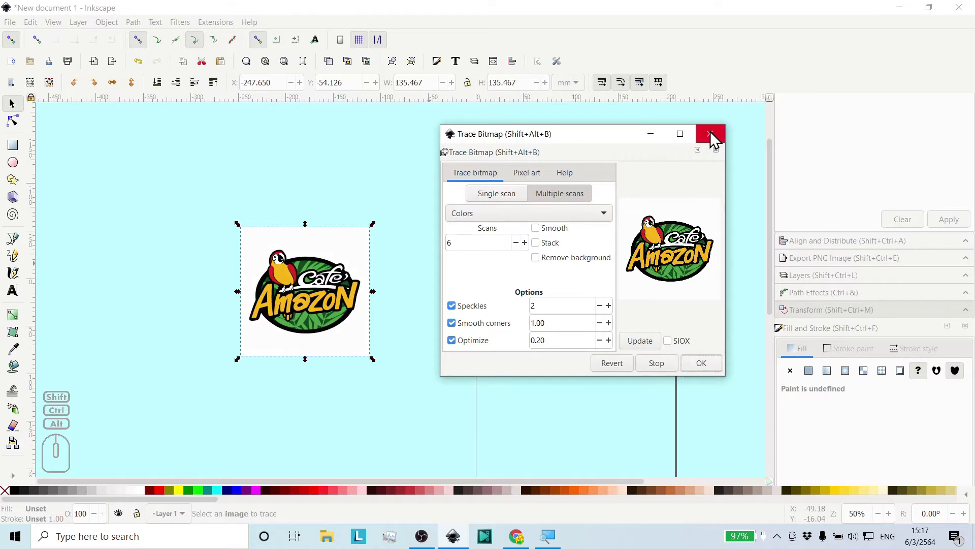
click(716, 139)
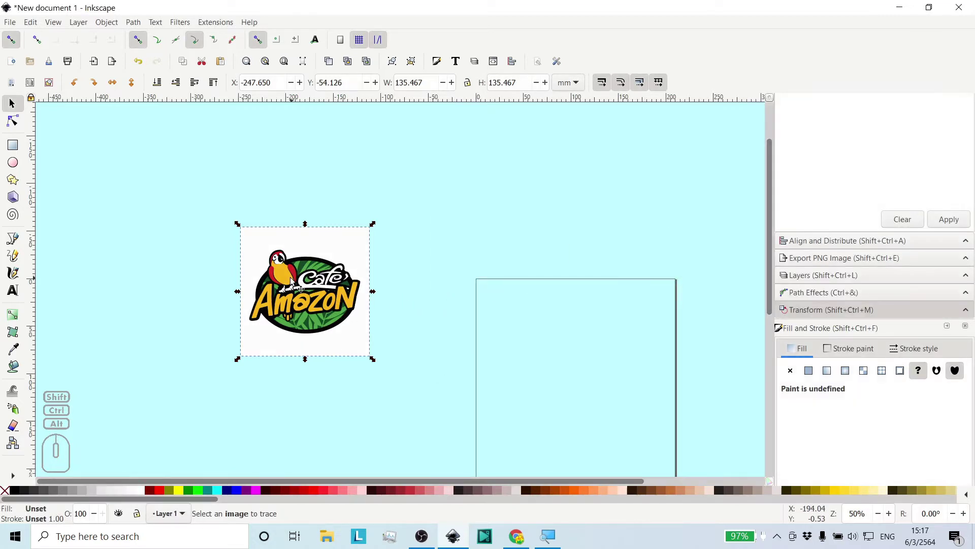
Drag the traced logo beside the original and zoom in on its colour pieces.
drag(286, 279, 439, 284)
middle_click(430, 296)
middle_click(441, 287)
middle_click(457, 278)
middle_click(494, 272)
middle_click(494, 272)
Inspect the traced parrot and Cafe lettering up close.
scroll(down, 3)
scroll(down, 3)
scroll(down, 3)
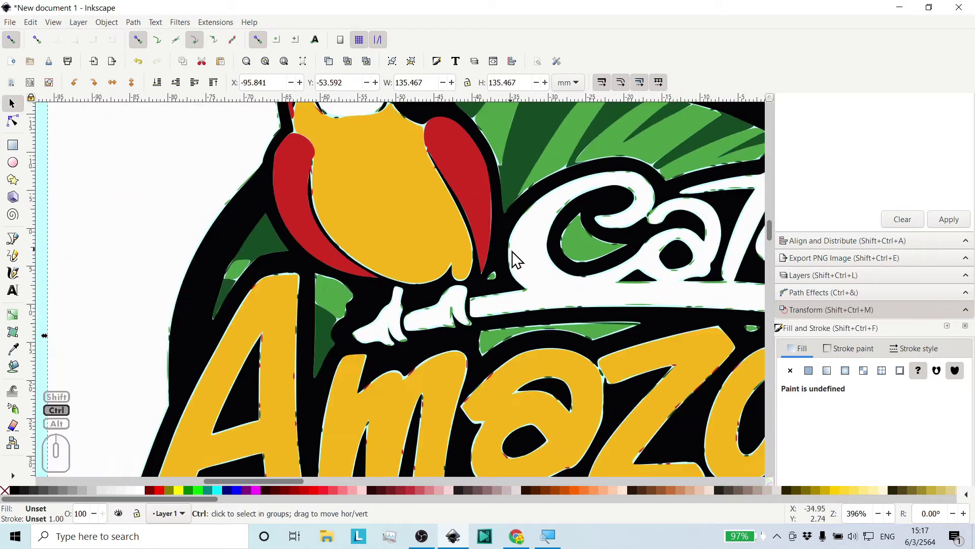
middle_click(528, 288)
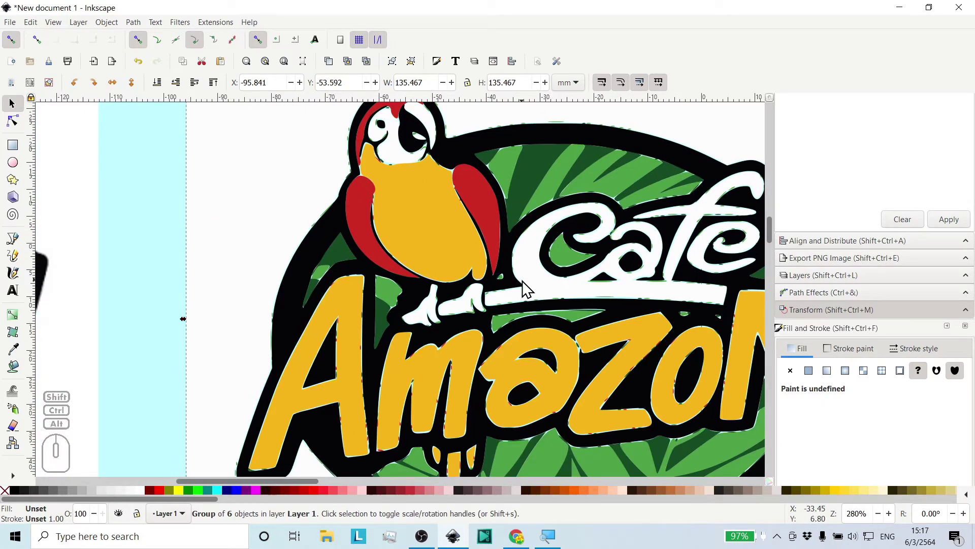
middle_click(528, 281)
middle_click(500, 260)
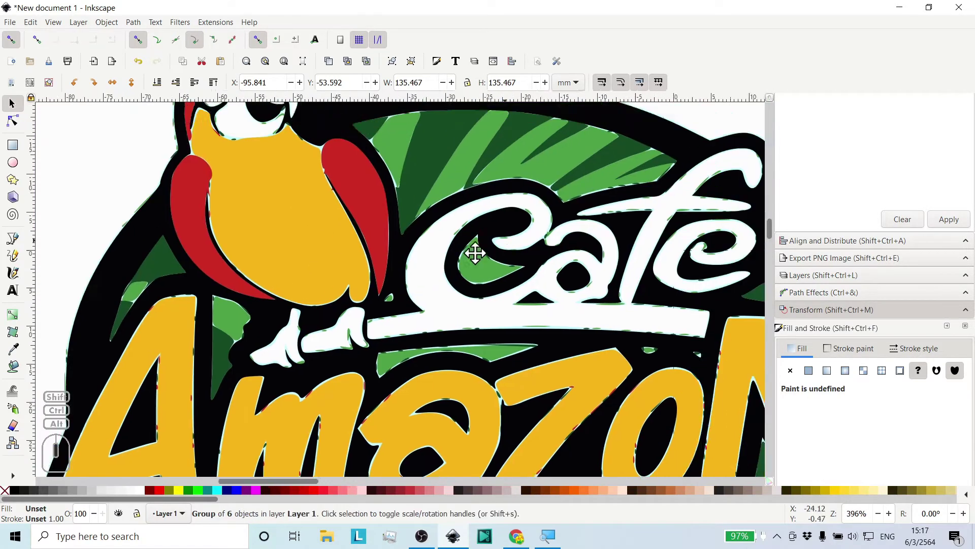
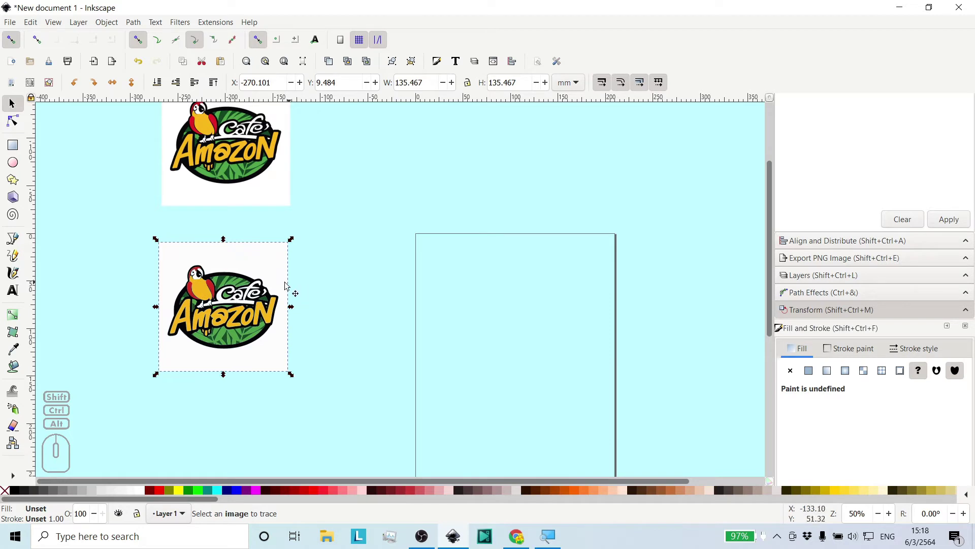
Duplicate the logo image and move the copy onto the page itself.
drag(229, 274, 239, 279)
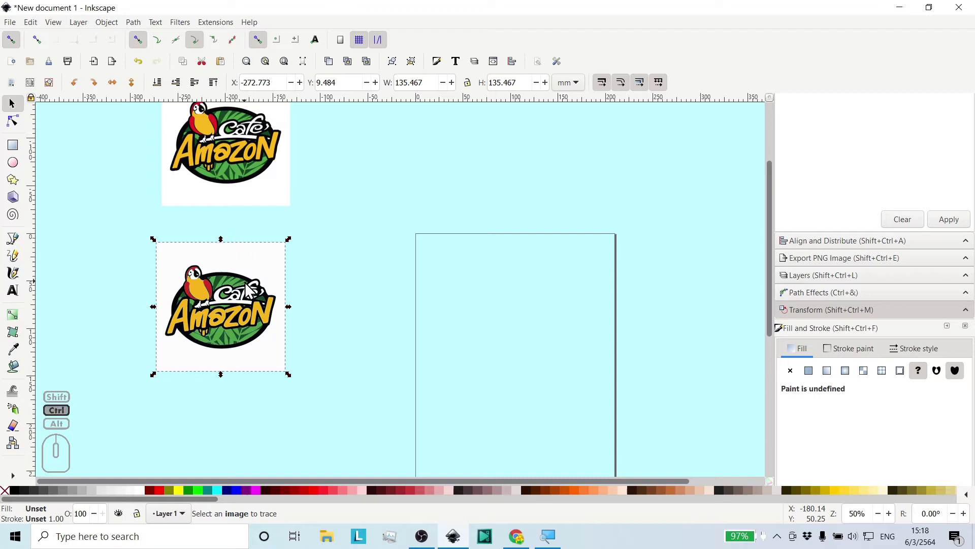
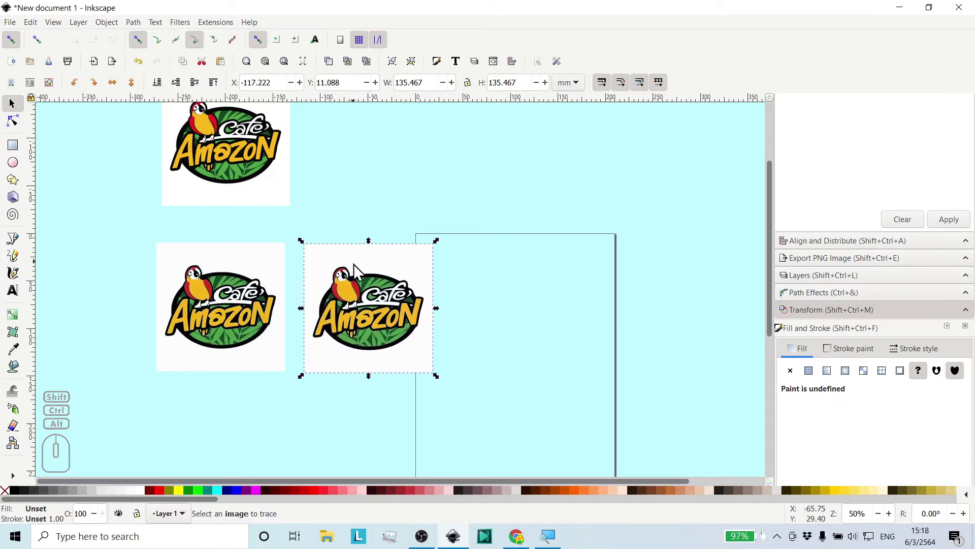
drag(345, 263, 509, 266)
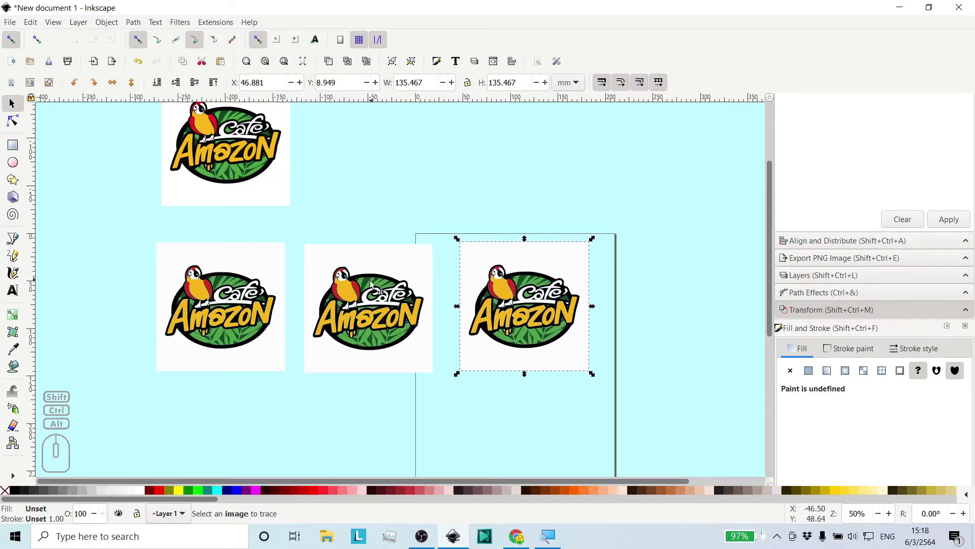
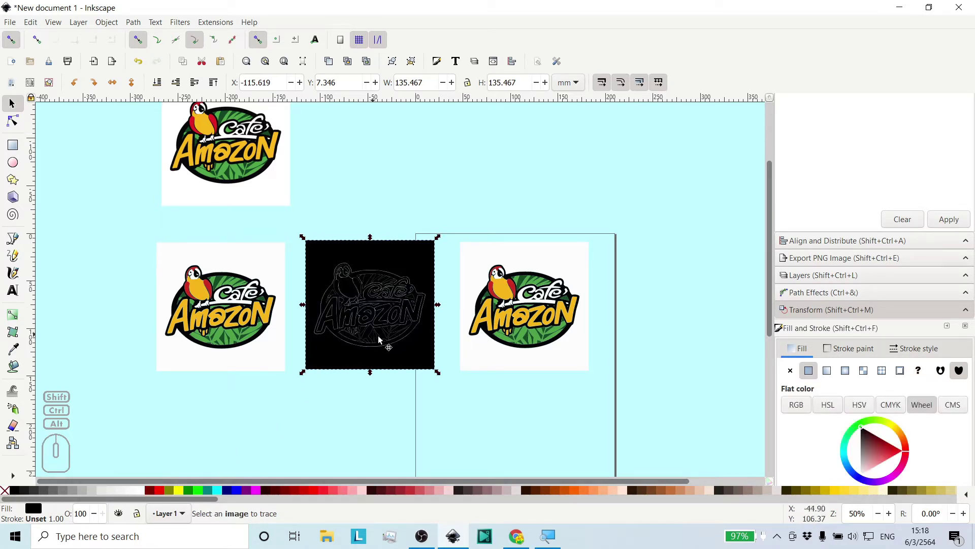
Zoom in on the black edge-outline trace, then back out to the whole copy.
middle_click(358, 282)
middle_click(376, 272)
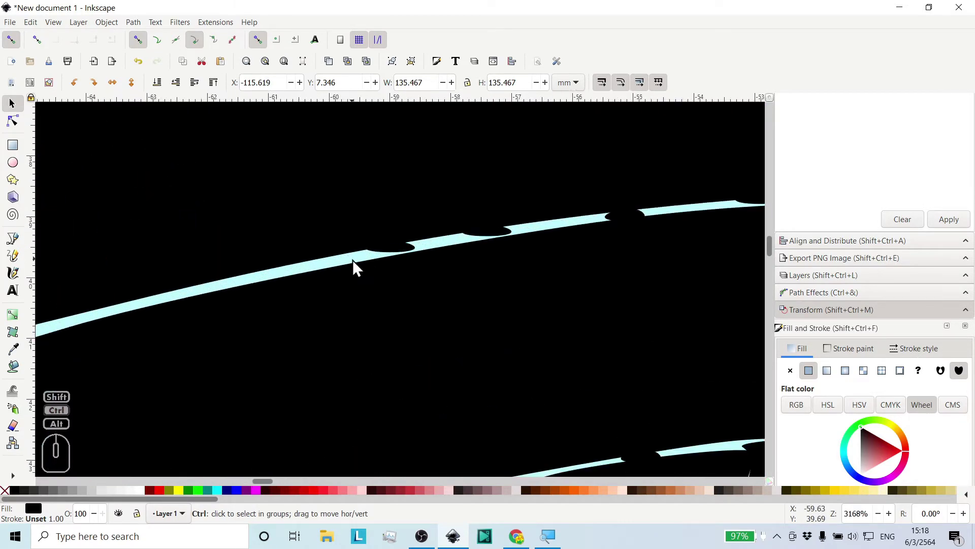
middle_click(494, 283)
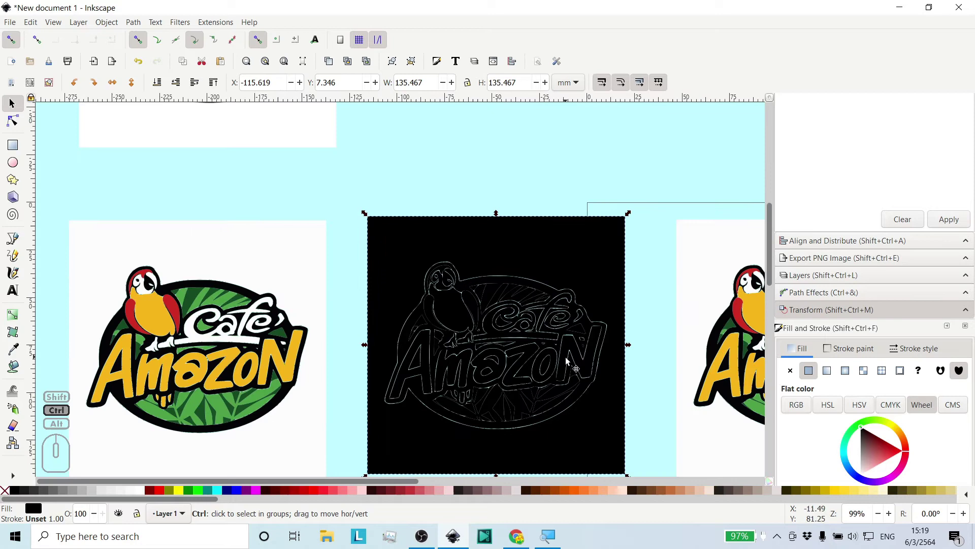
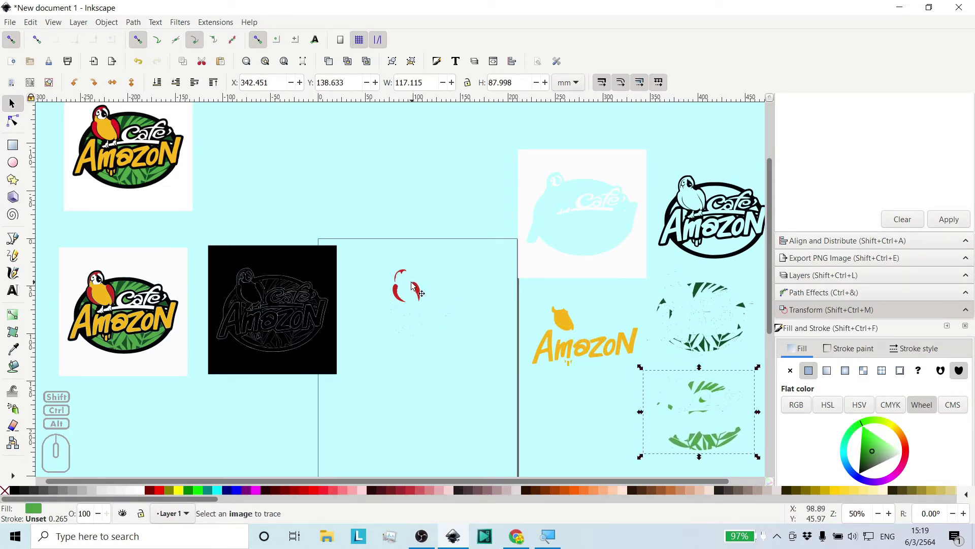
Select the red traced layer and drag it further left on the page.
drag(418, 290, 473, 313)
middle_click(525, 302)
middle_click(462, 239)
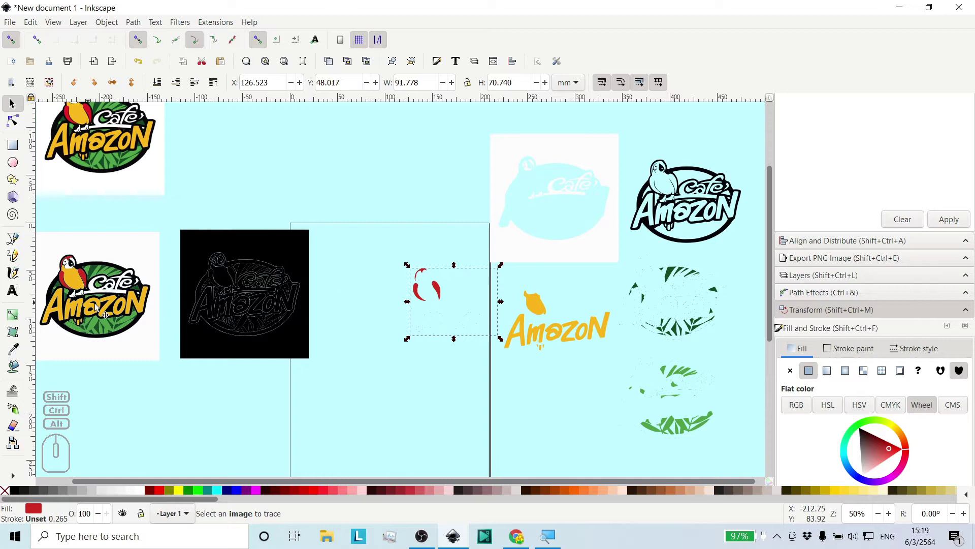
drag(441, 292, 404, 283)
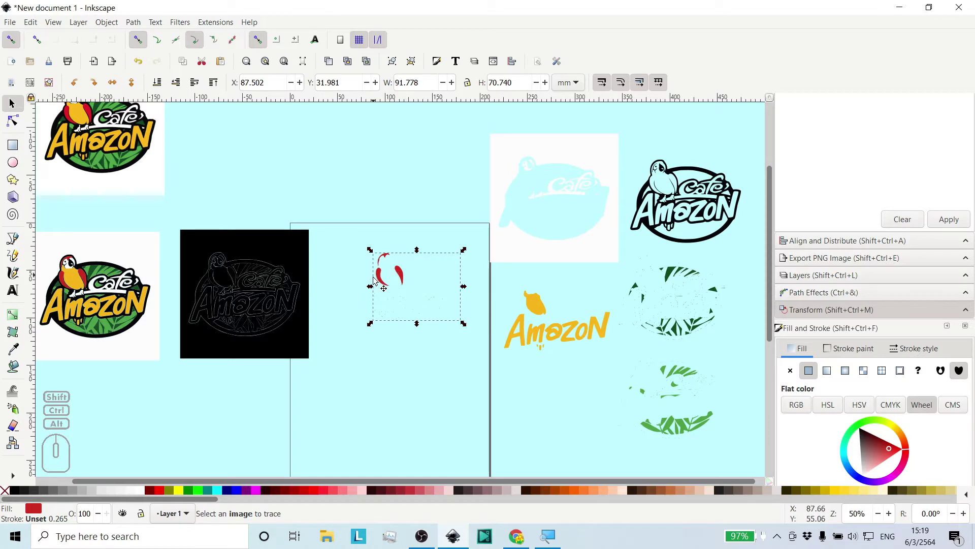
Zoom in on the two curved red shapes and the scattered red specks.
middle_click(423, 301)
middle_click(416, 306)
middle_click(505, 331)
middle_click(500, 296)
middle_click(482, 295)
middle_click(501, 287)
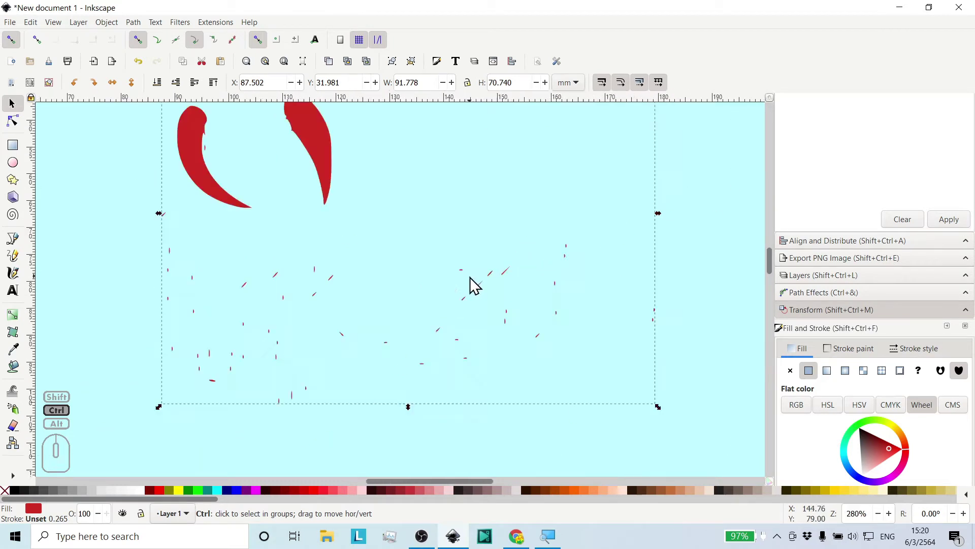
Zoom back out from the red pieces to see all the traced layers.
middle_click(452, 283)
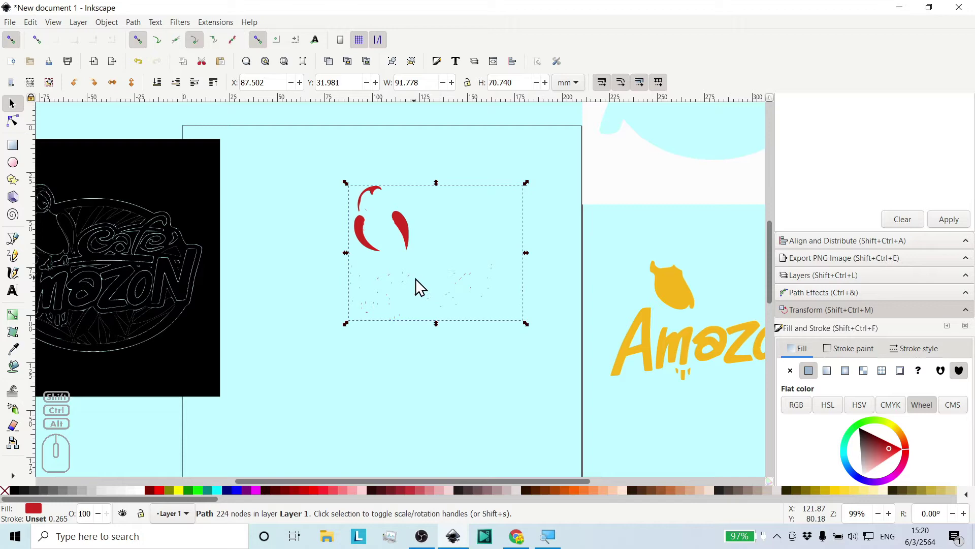
middle_click(412, 291)
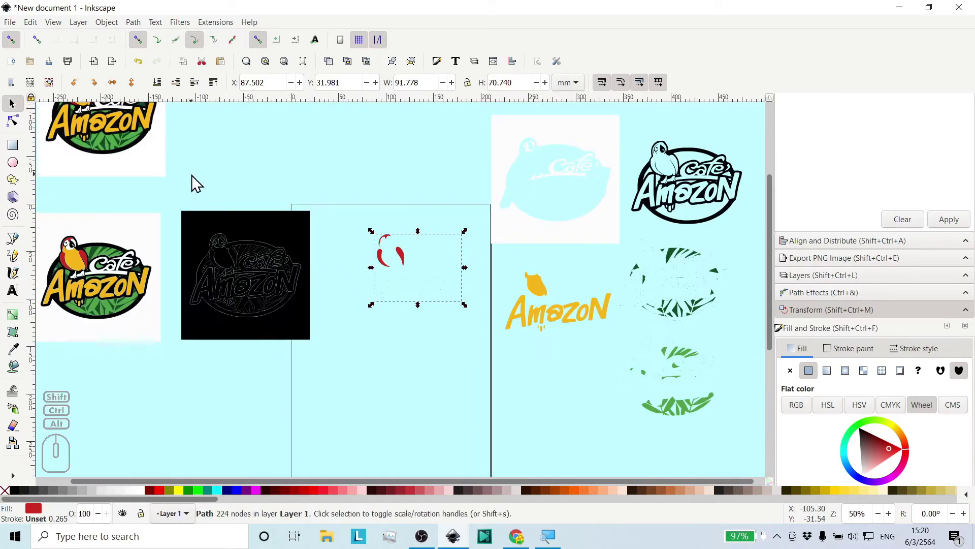
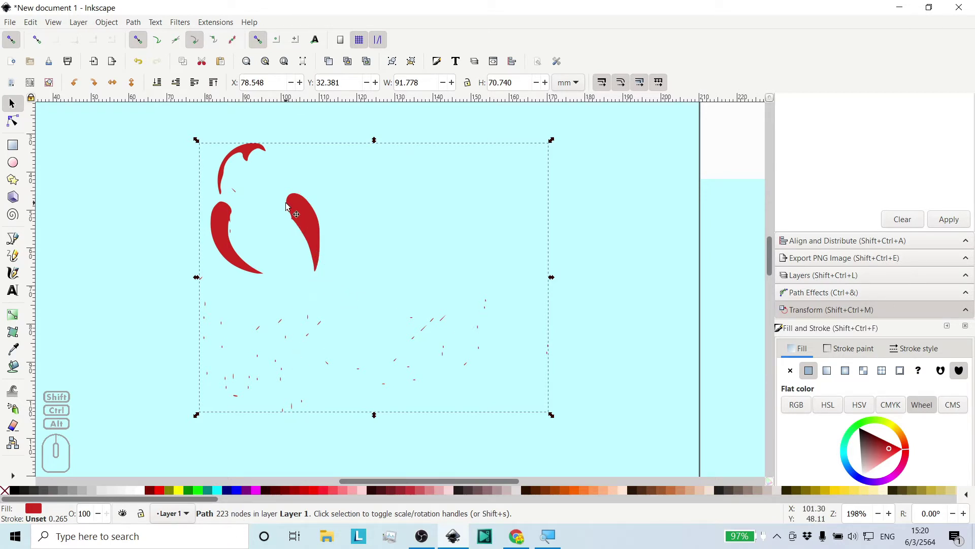
Select the red layer and reveal its path nodes, then leave node editing.
click(302, 227)
double_click(301, 220)
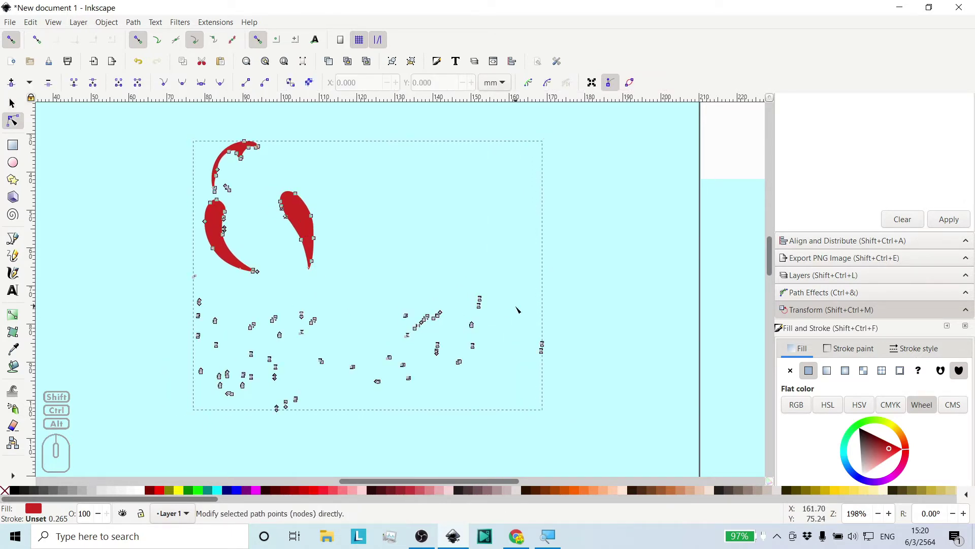
click(18, 110)
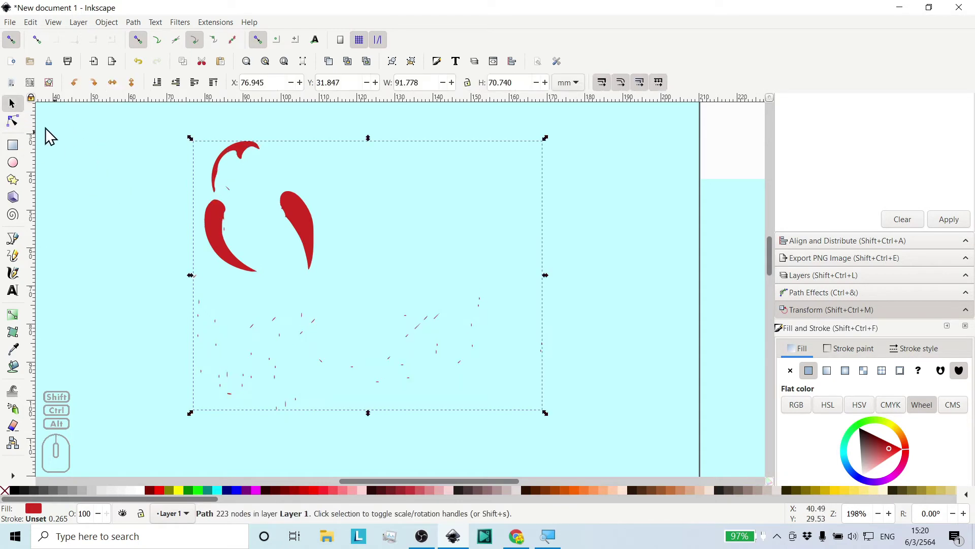
Reselect the red pieces and switch to the Node tool to edit the stray specks.
click(143, 199)
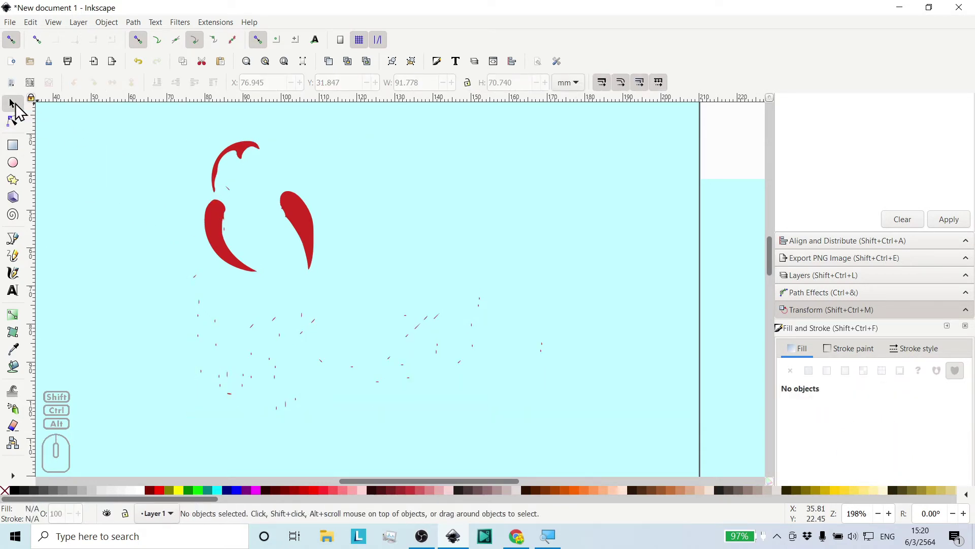
click(304, 215)
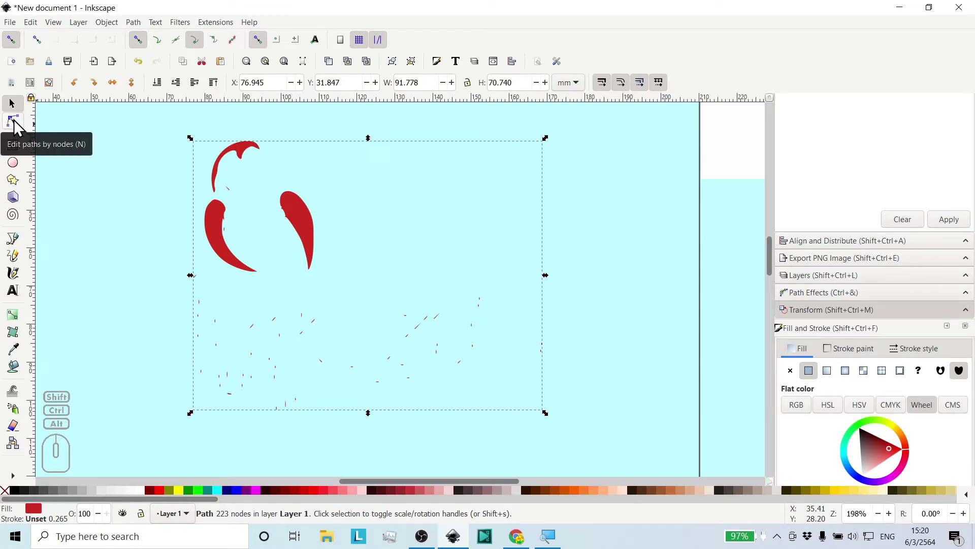
click(20, 126)
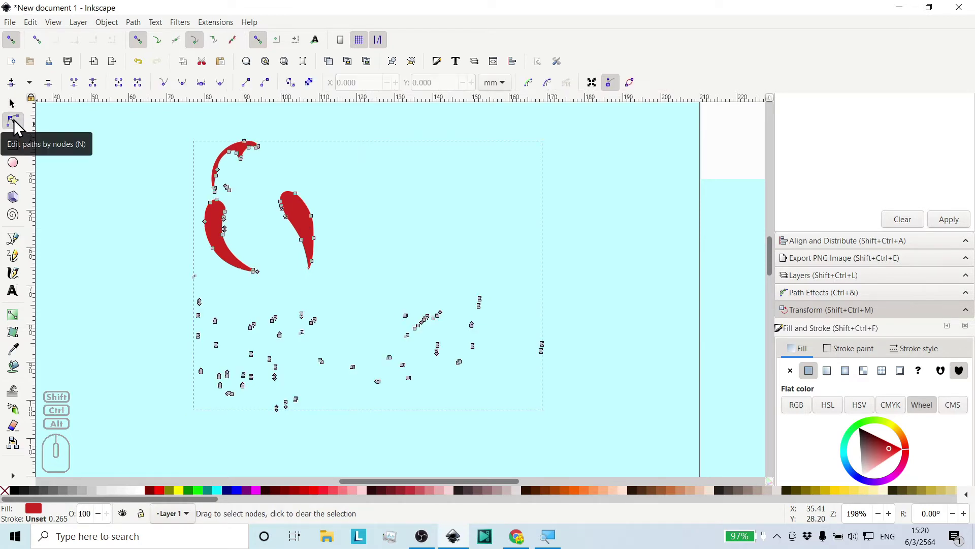
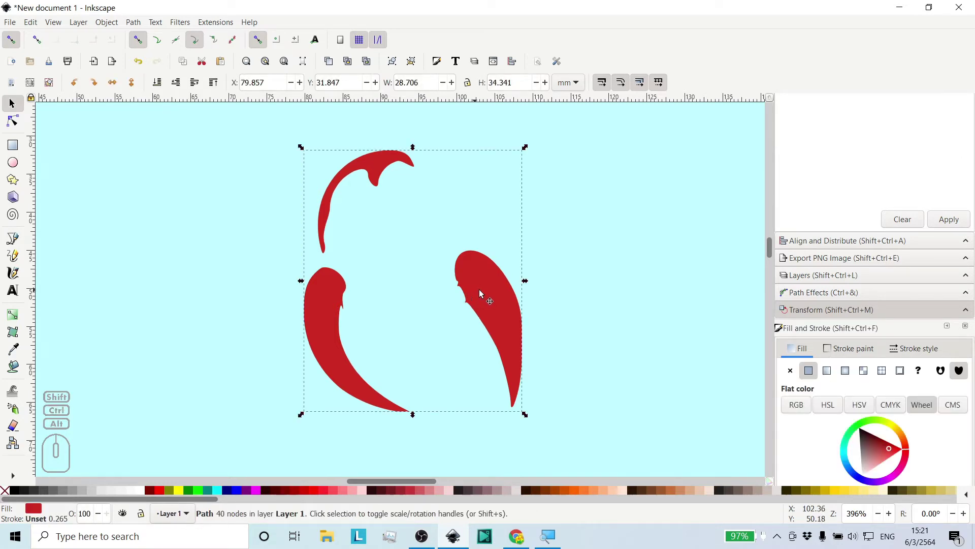
Place a duplicate of the three red parrot shapes to the left of the originals.
drag(489, 292, 250, 300)
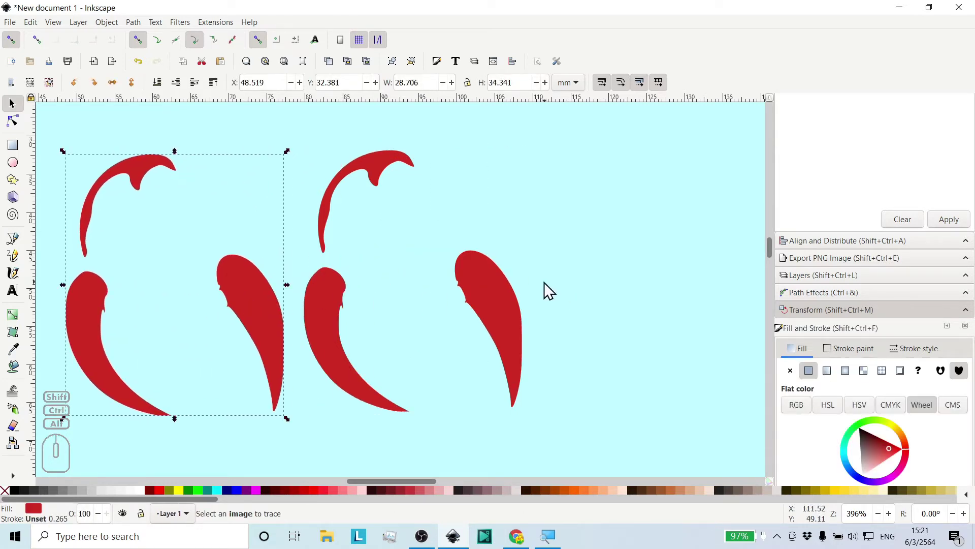
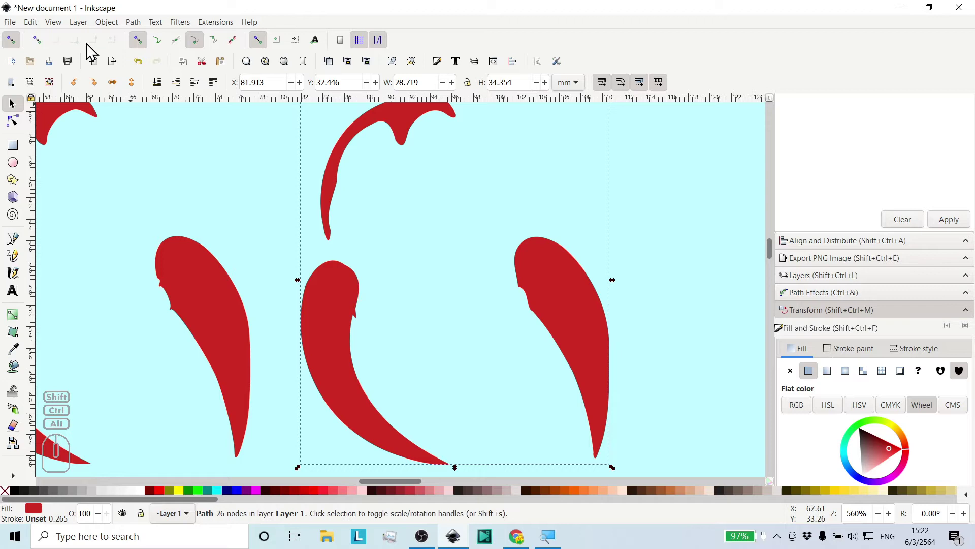
Apply Path > Simplify to the copied red shapes and compare them with the originals.
click(137, 30)
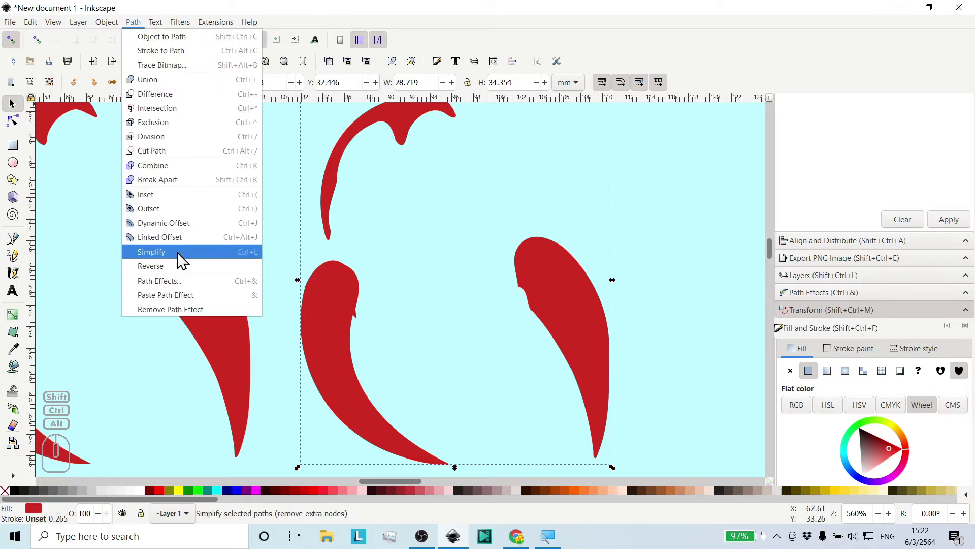
click(183, 257)
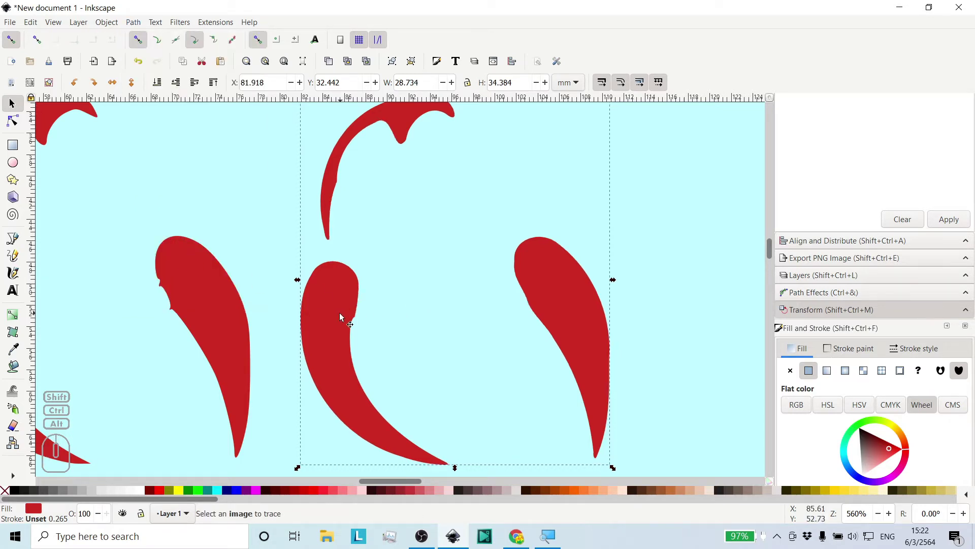
middle_click(368, 294)
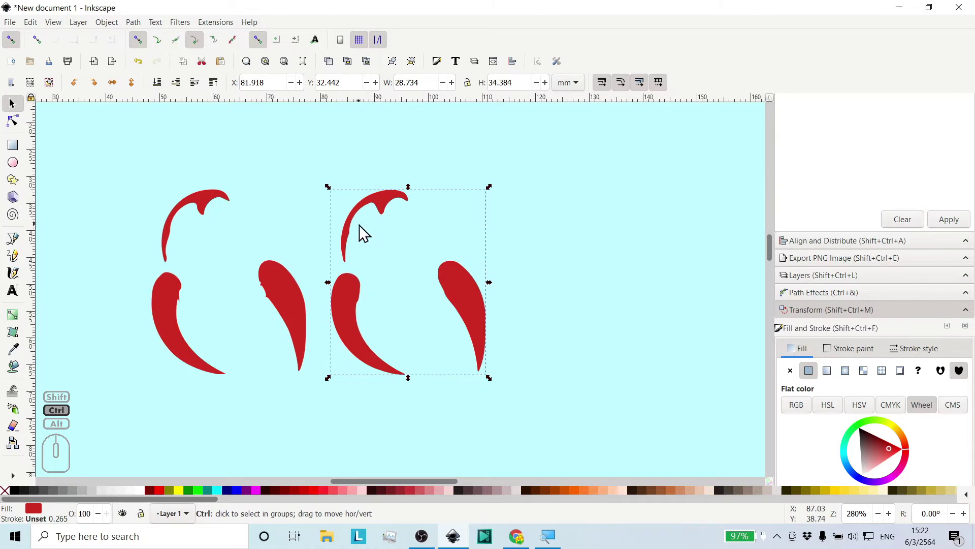
middle_click(193, 244)
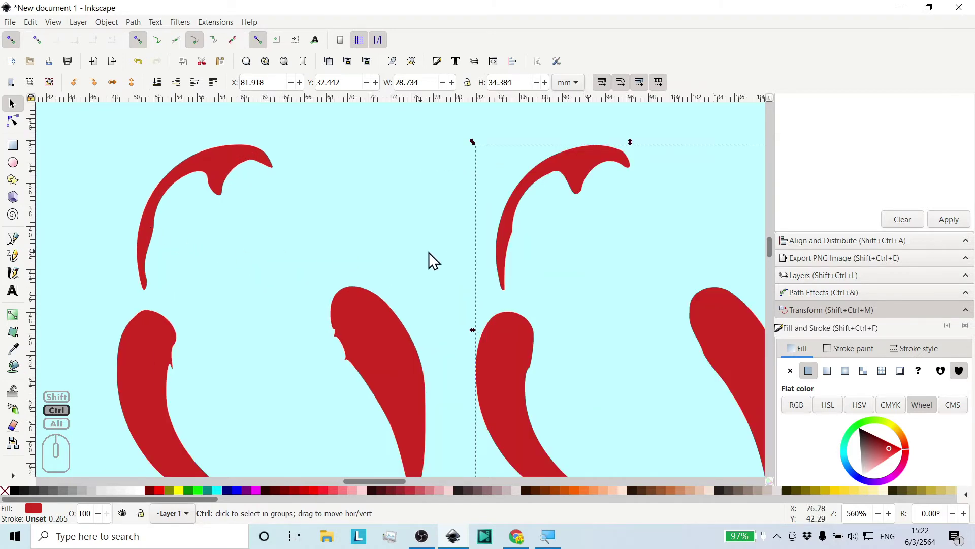
middle_click(457, 257)
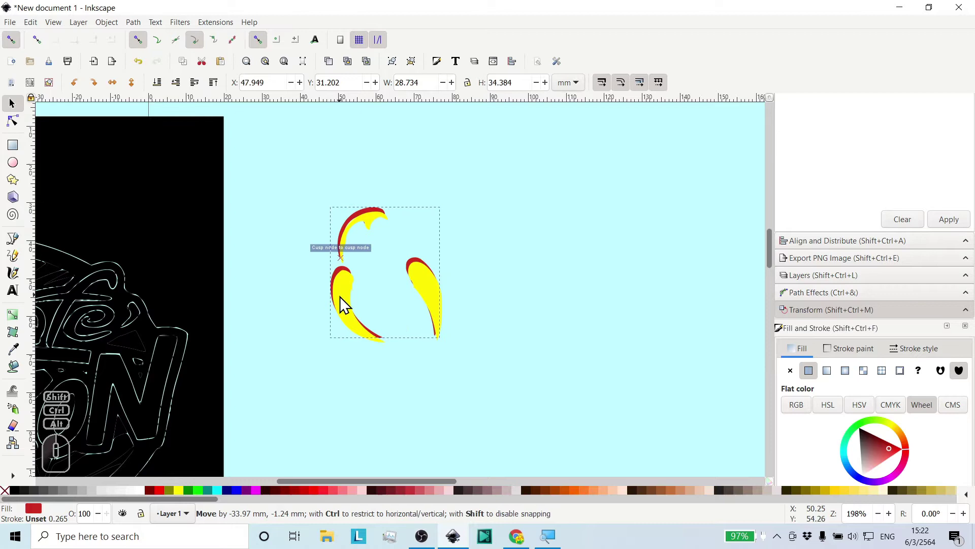
Check the top shape's smoothed edge up close, then return to the page overview.
middle_click(357, 293)
middle_click(363, 296)
middle_click(417, 194)
middle_click(434, 178)
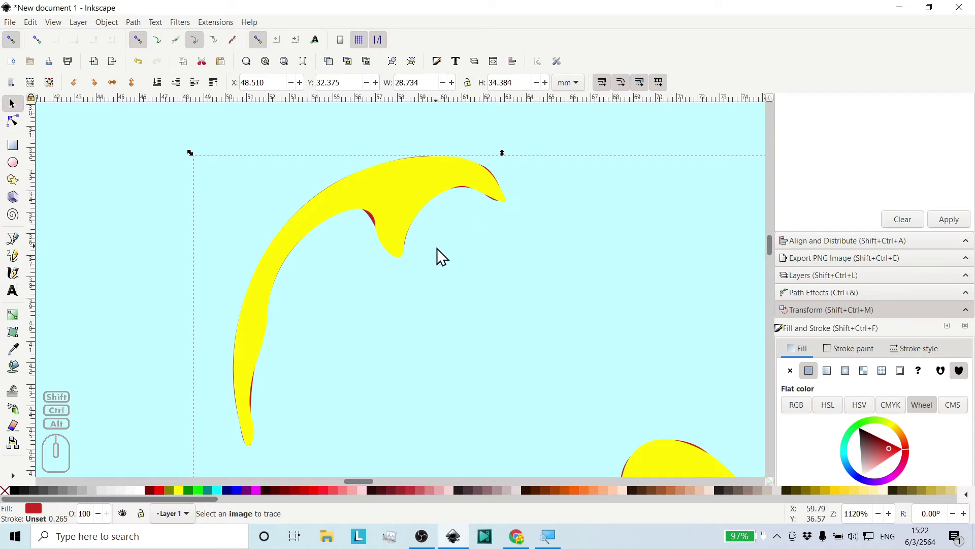
scroll(down, 3)
middle_click(481, 263)
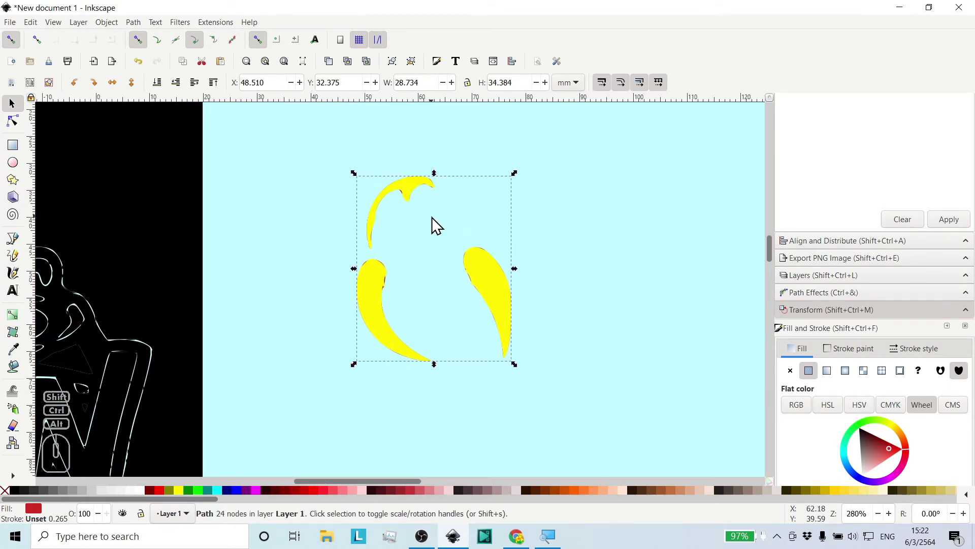
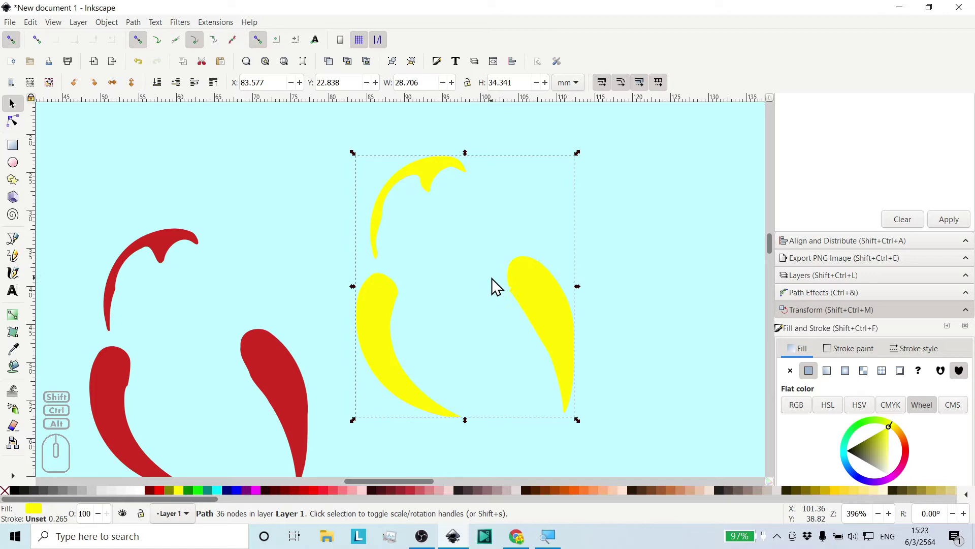
middle_click(457, 281)
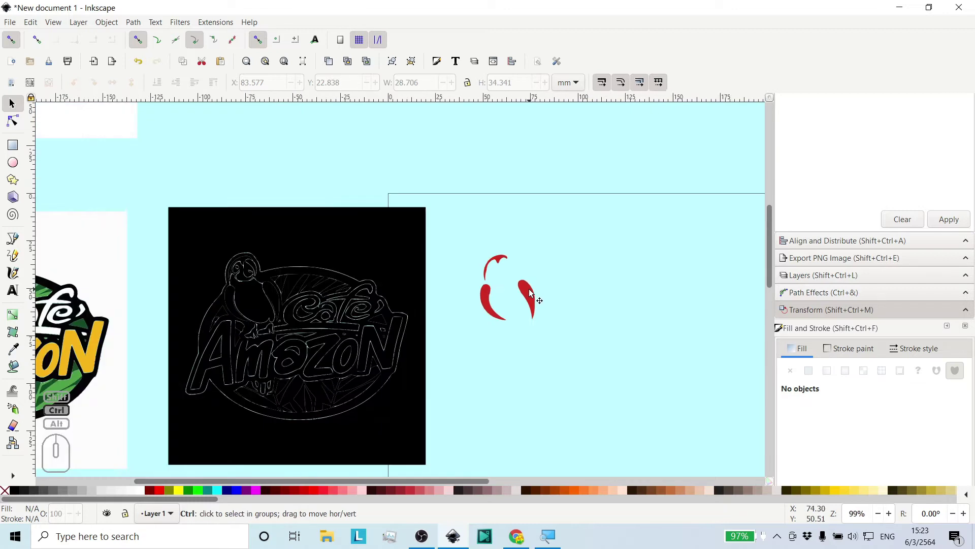
Drag the red parrot shapes across onto the traced parrot outline.
drag(532, 298, 517, 297)
drag(515, 291, 275, 303)
middle_click(247, 287)
middle_click(249, 273)
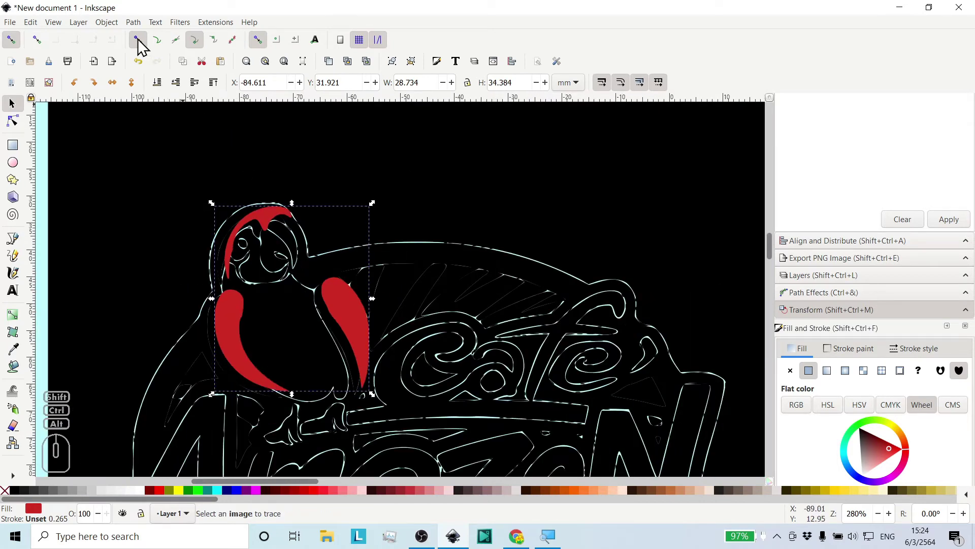
Nudge the red parrot piece down-left so it sits exactly on the outline contours.
click(236, 50)
click(222, 50)
click(183, 47)
click(166, 48)
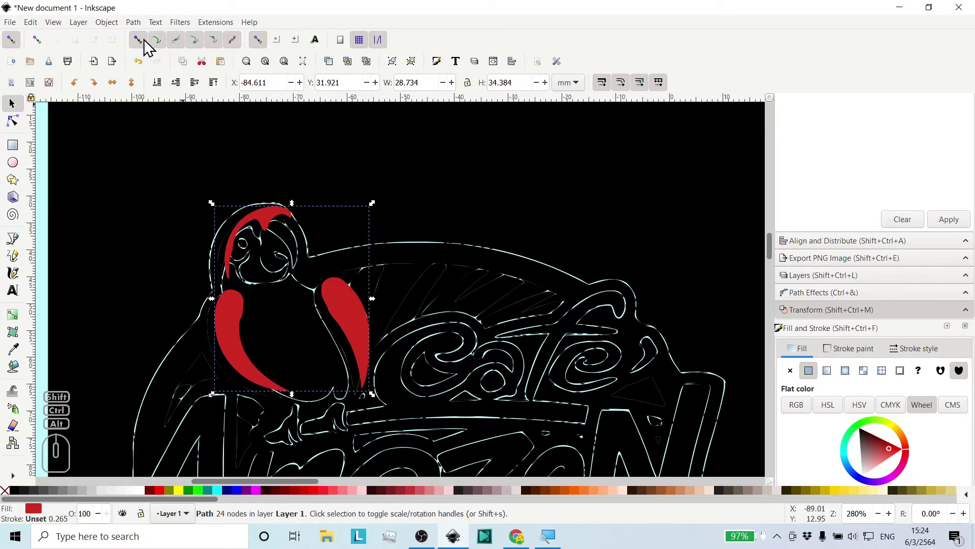
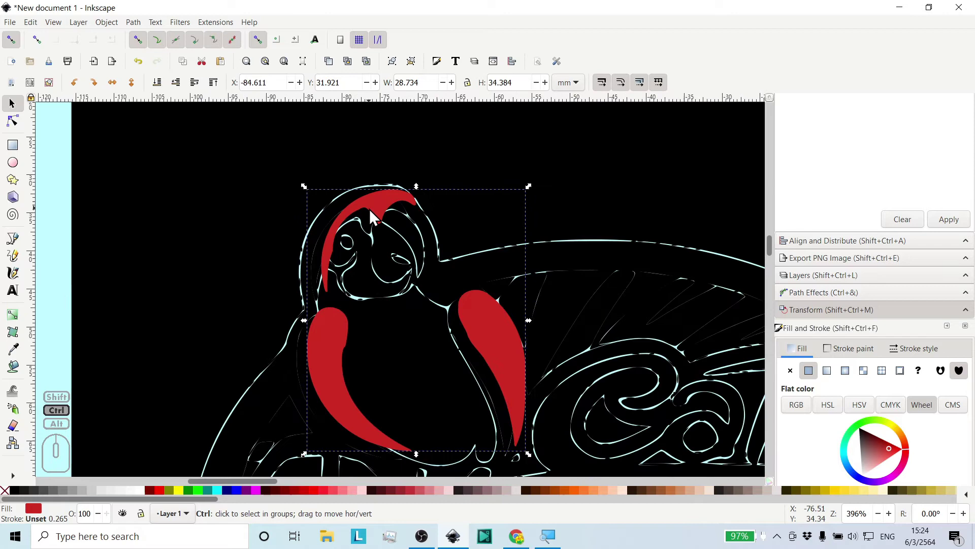
middle_click(376, 216)
middle_click(400, 221)
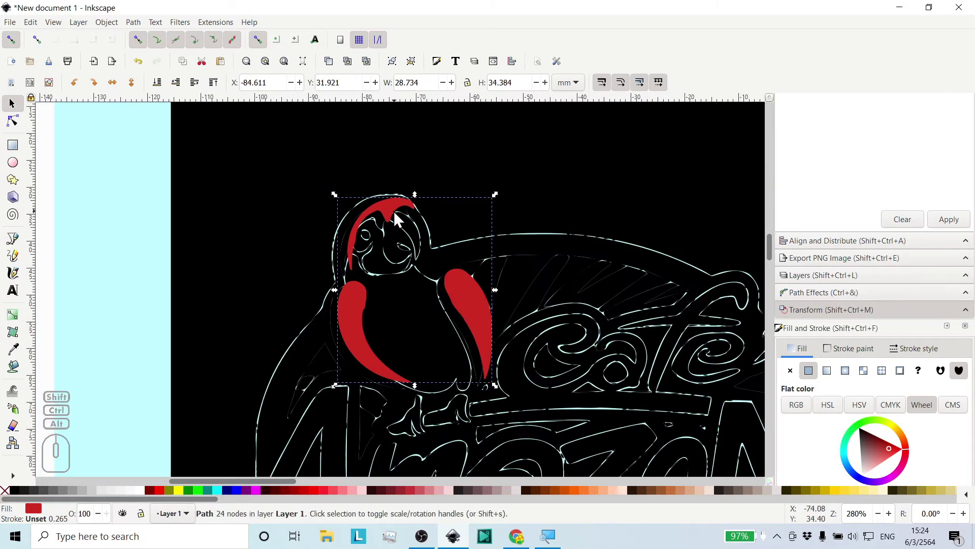
drag(390, 207, 389, 220)
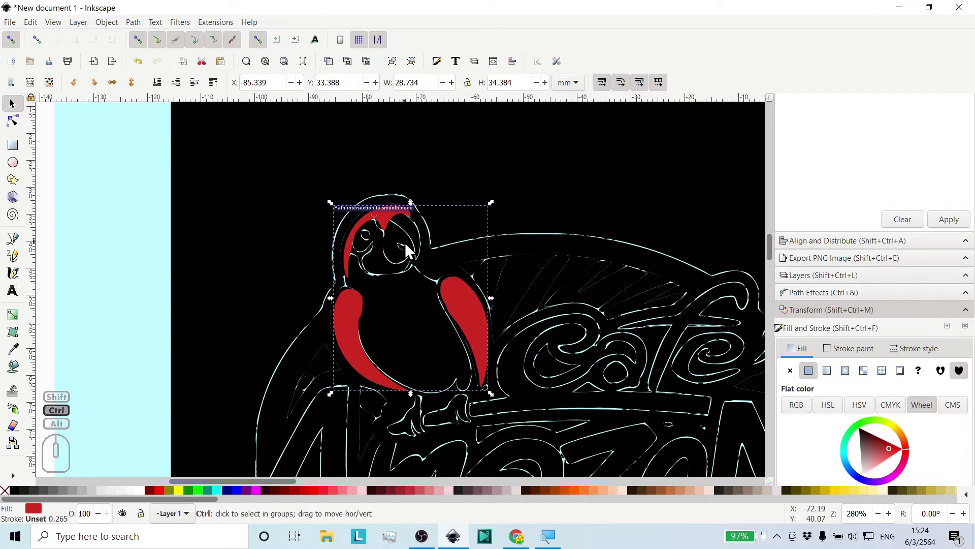
middle_click(411, 249)
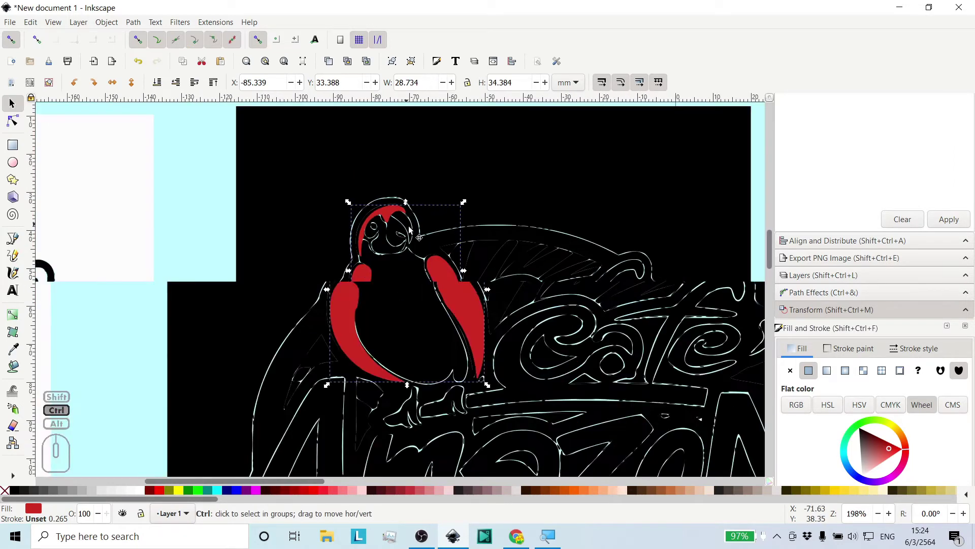
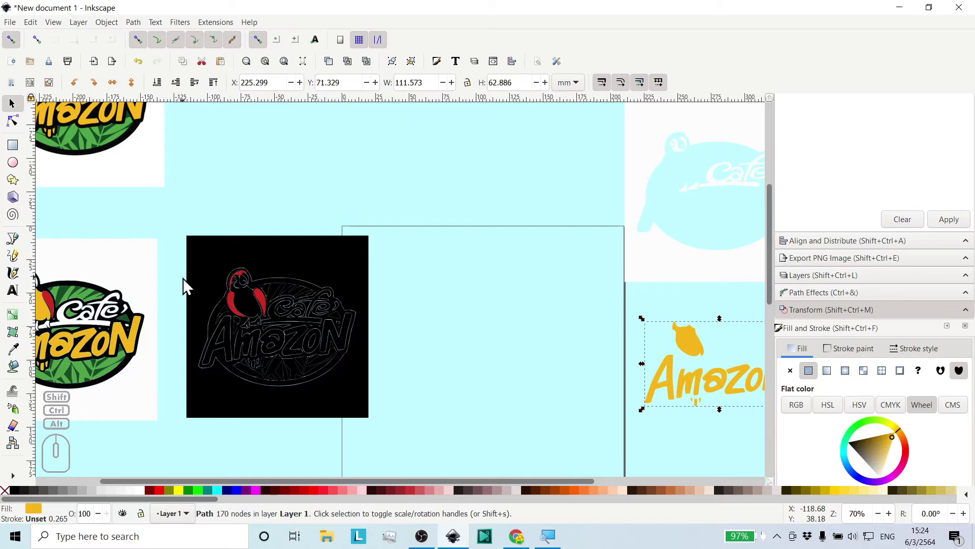
Bring the yellow Amazon lettering group closer to the black trace.
drag(690, 342, 484, 298)
middle_click(483, 309)
middle_click(490, 301)
middle_click(486, 294)
middle_click(511, 324)
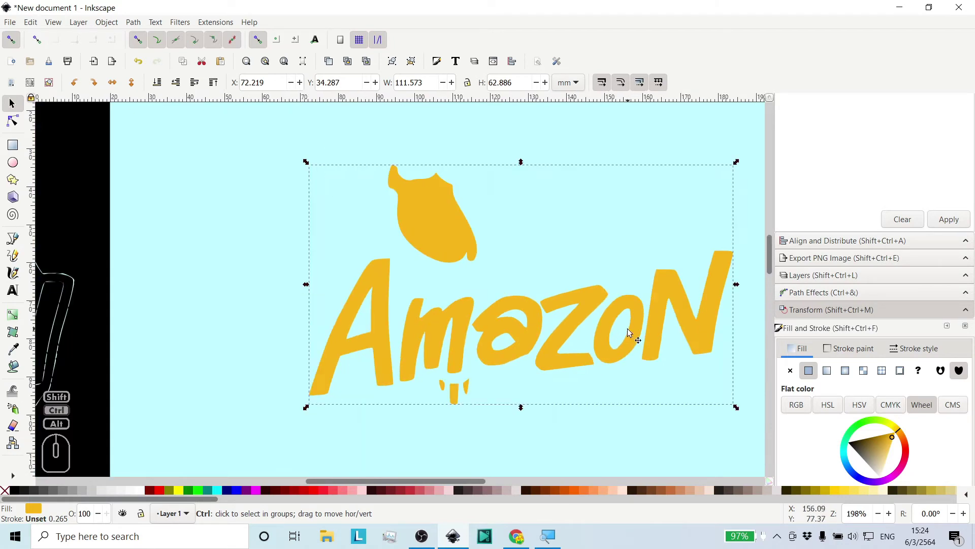
middle_click(326, 323)
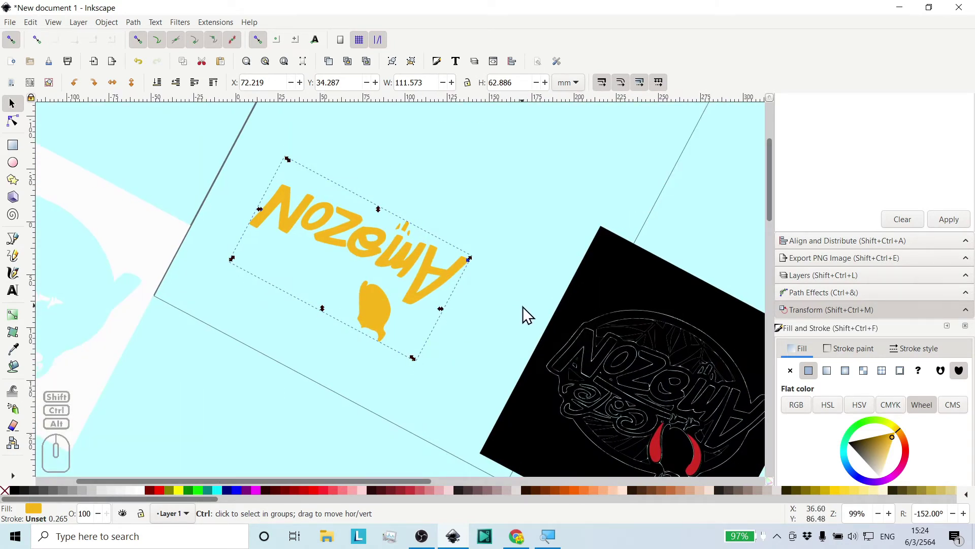
drag(536, 313, 349, 342)
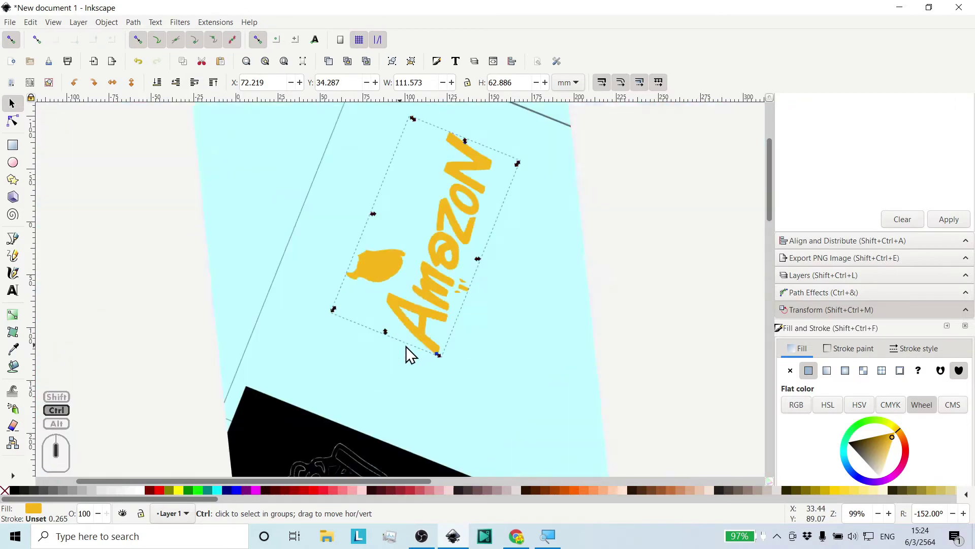
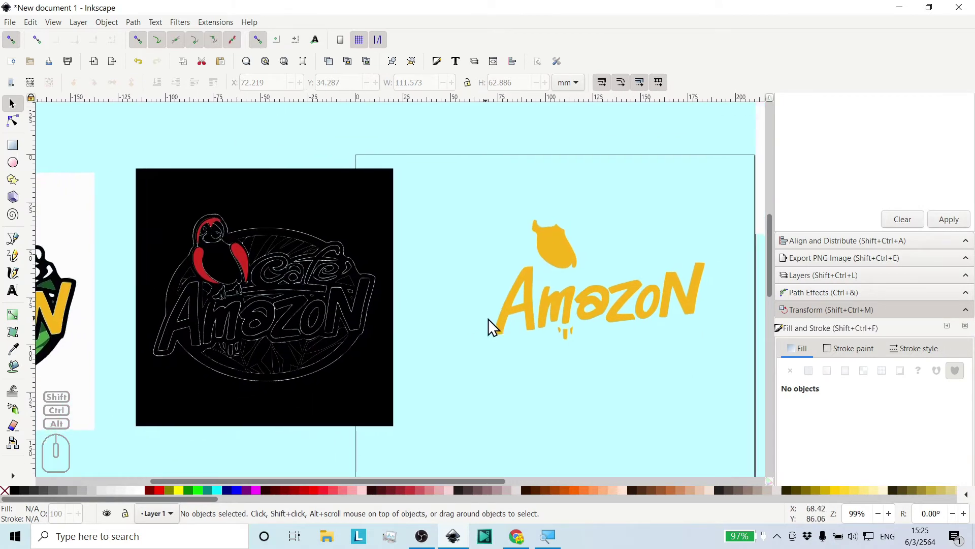
Place the yellow lettering and parrot body on the traced logo, aligned with its outlines.
click(553, 258)
drag(559, 252, 223, 272)
middle_click(218, 261)
drag(219, 254, 227, 267)
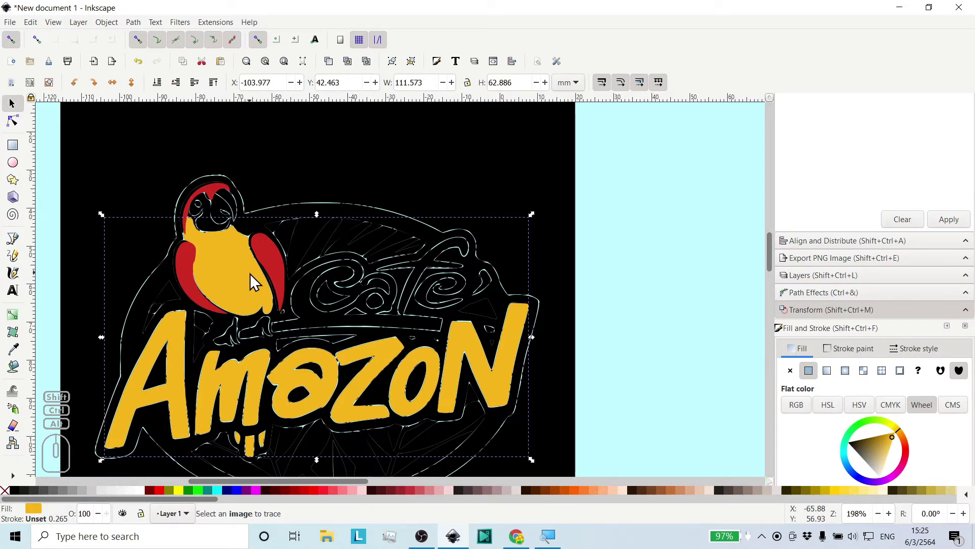
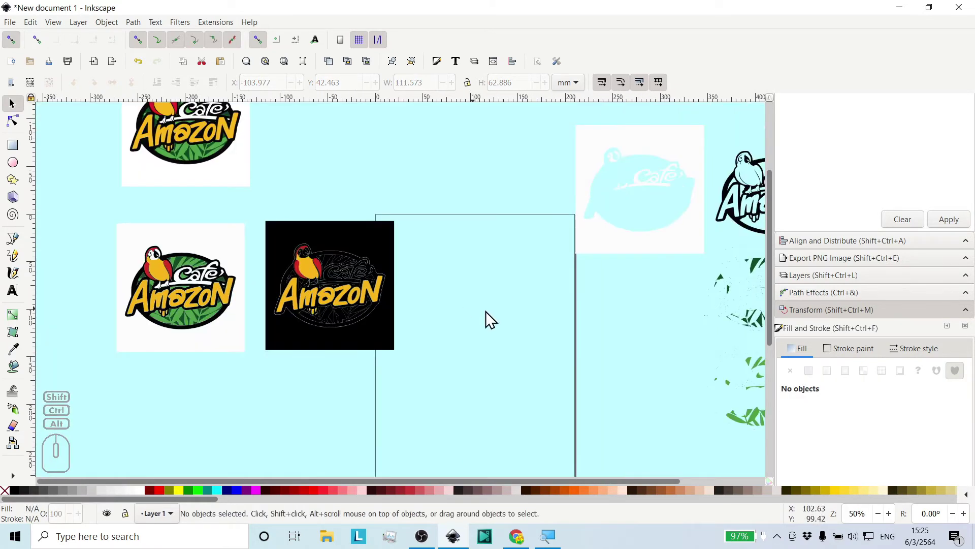
Move the white square with the Cafe silhouette cut-out beside the colour-filled traced logo.
drag(591, 322, 511, 331)
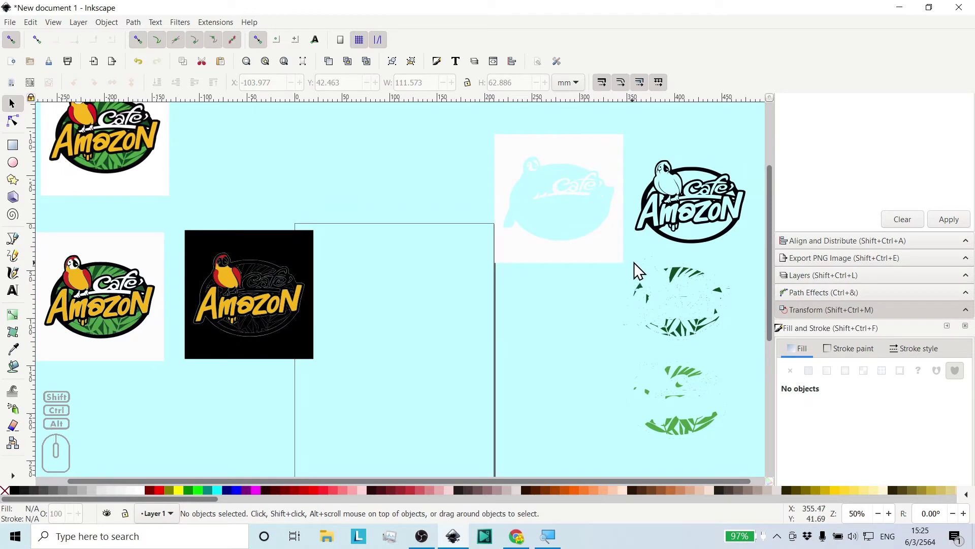
click(612, 245)
drag(608, 246, 476, 326)
middle_click(462, 316)
middle_click(434, 241)
middle_click(433, 236)
middle_click(433, 215)
middle_click(433, 213)
middle_click(365, 236)
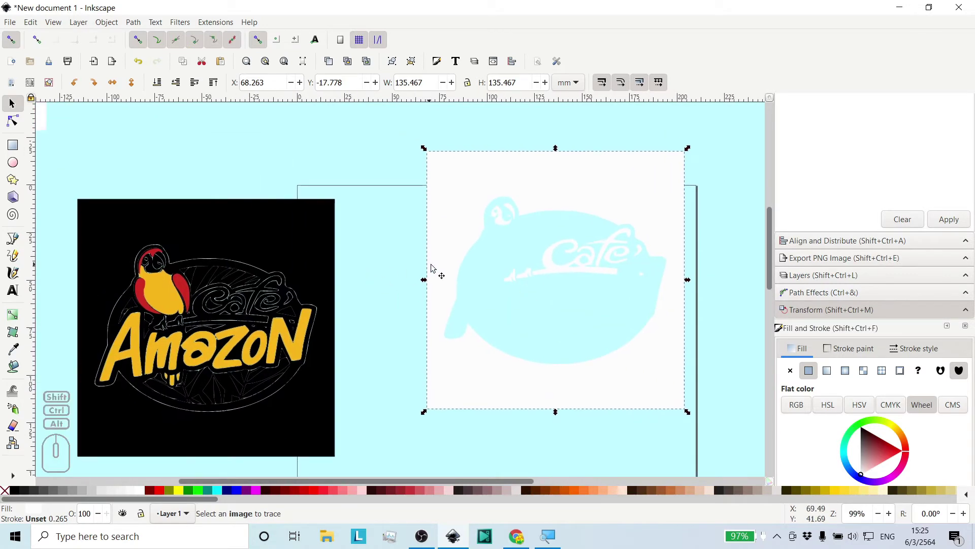
middle_click(517, 275)
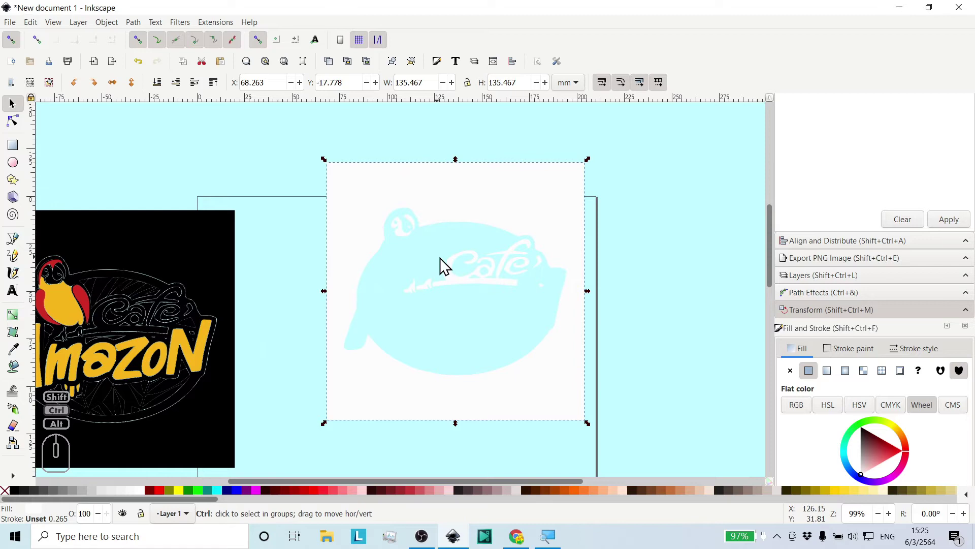
middle_click(495, 290)
Settle the white Cafe square inside the page frame and view its cut-out lettering up close.
middle_click(510, 253)
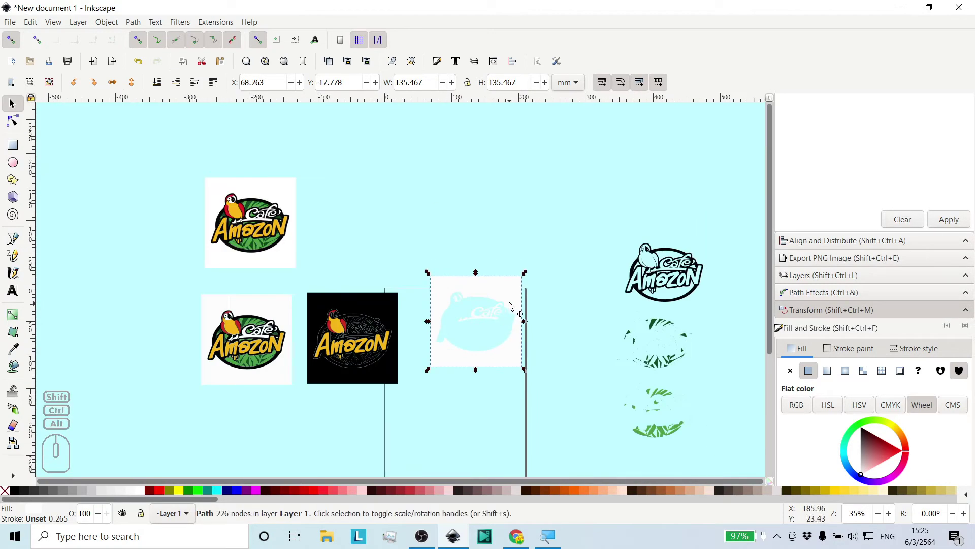
drag(508, 299, 511, 319)
middle_click(549, 360)
scroll(up, 3)
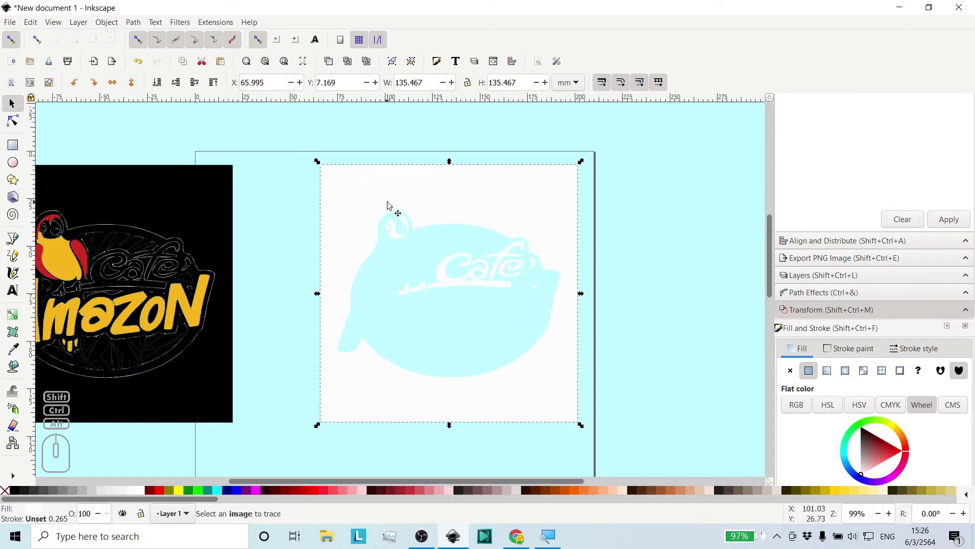
click(311, 228)
click(370, 205)
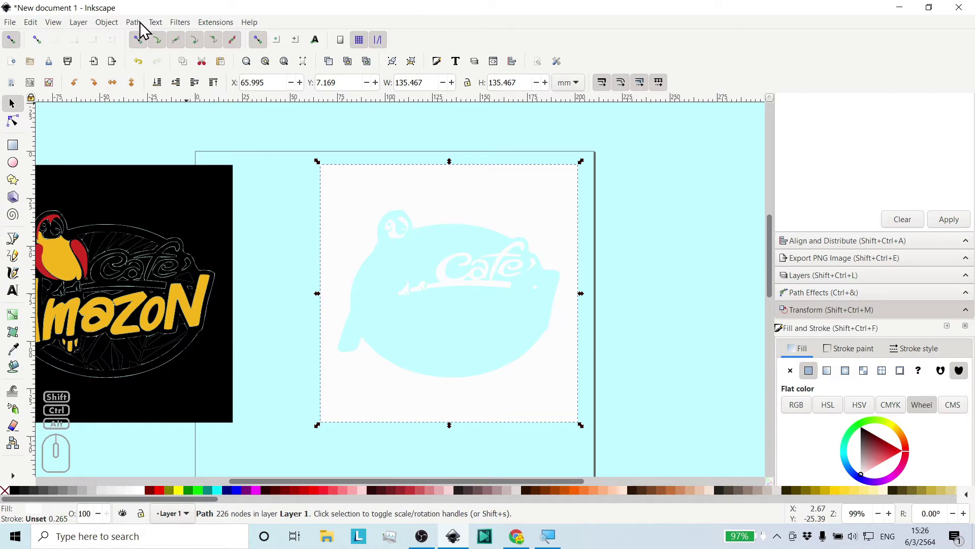
Break the white Cafe piece apart and inspect the separated parts in X-ray view.
click(136, 32)
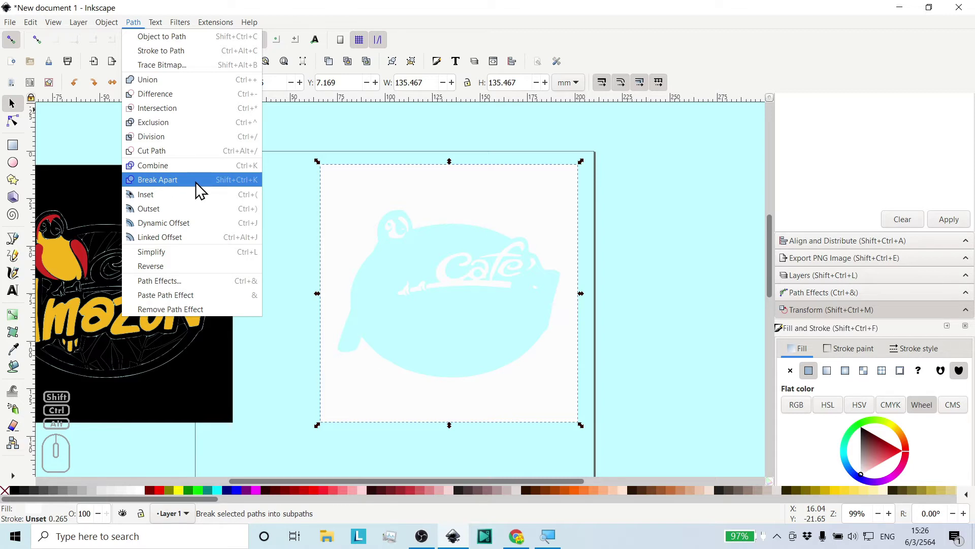
click(200, 190)
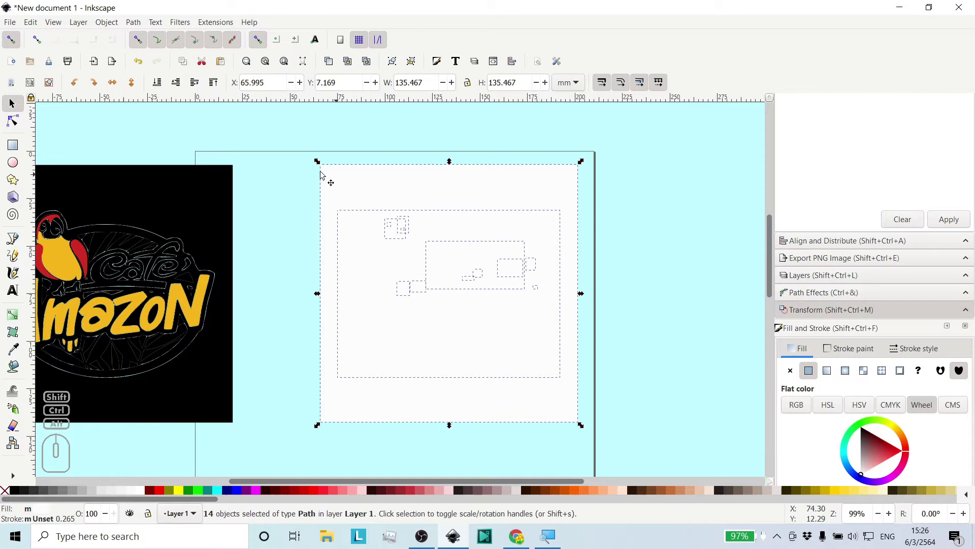
click(57, 32)
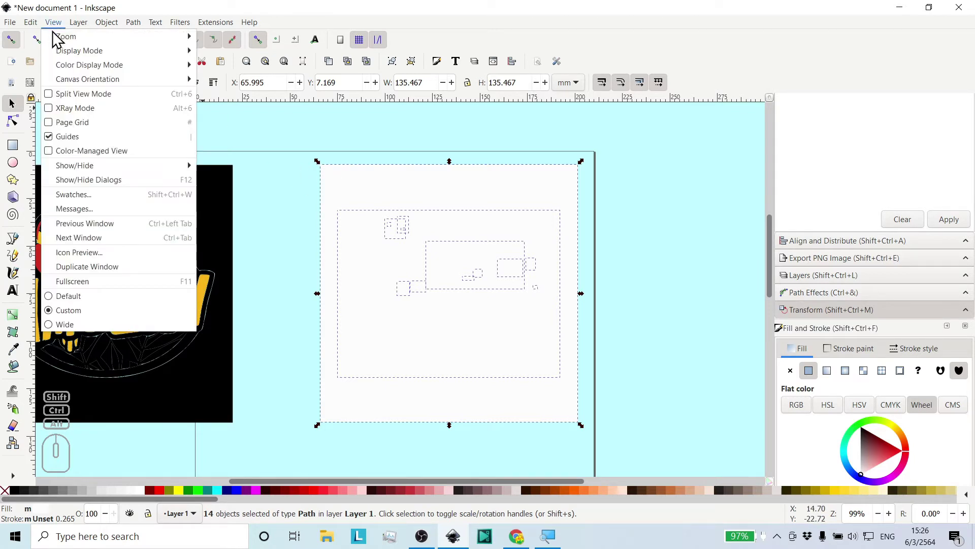
click(67, 116)
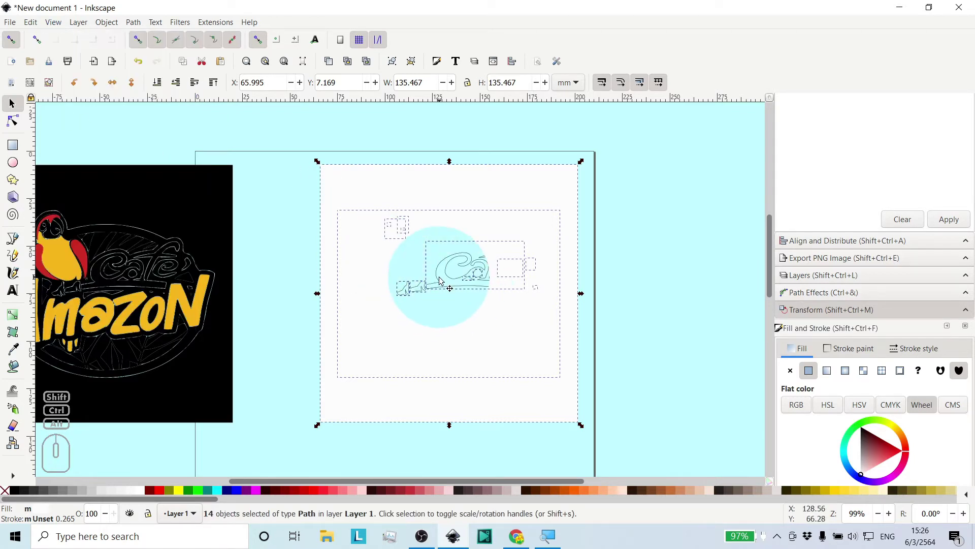
middle_click(484, 293)
middle_click(480, 277)
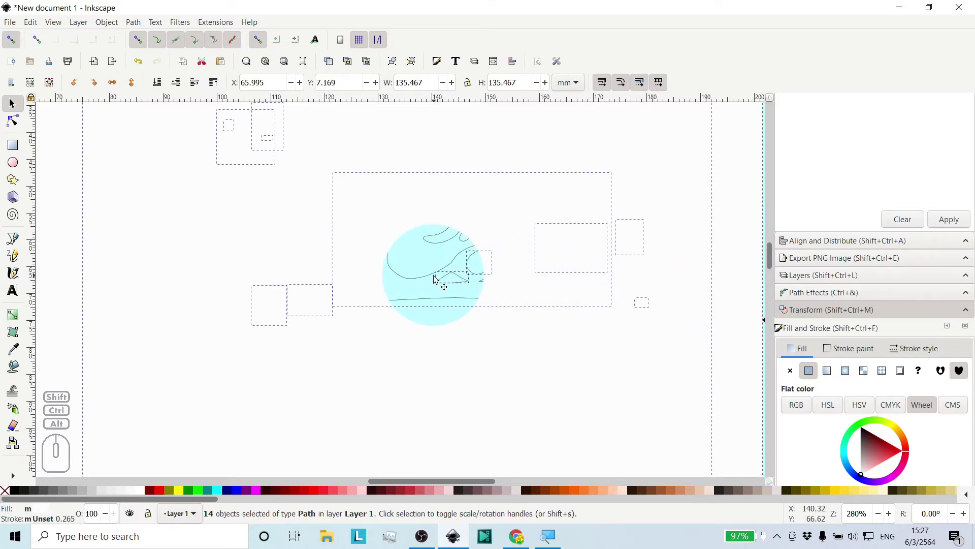
middle_click(437, 277)
middle_click(440, 284)
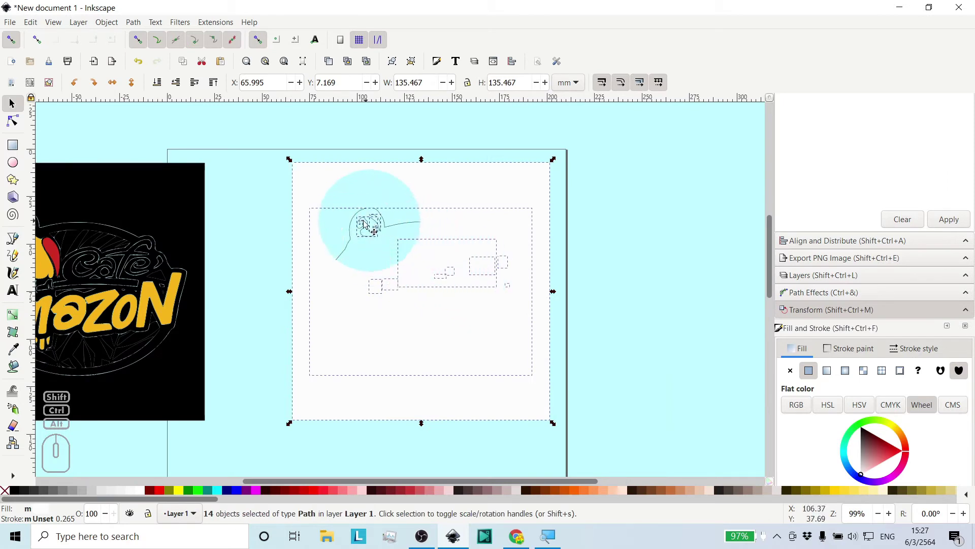
Turn X-ray view off, deselect, and select the white background square alone.
click(60, 27)
click(52, 117)
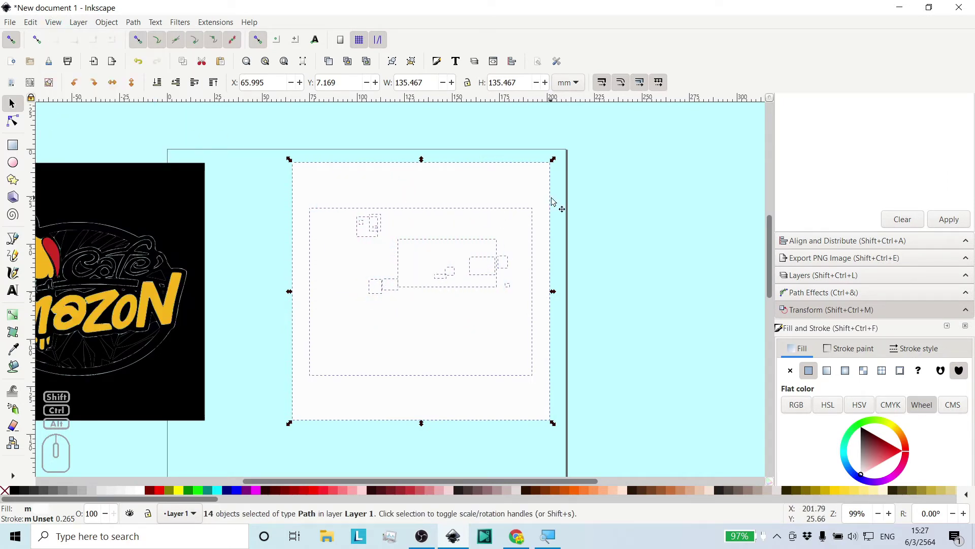
click(565, 204)
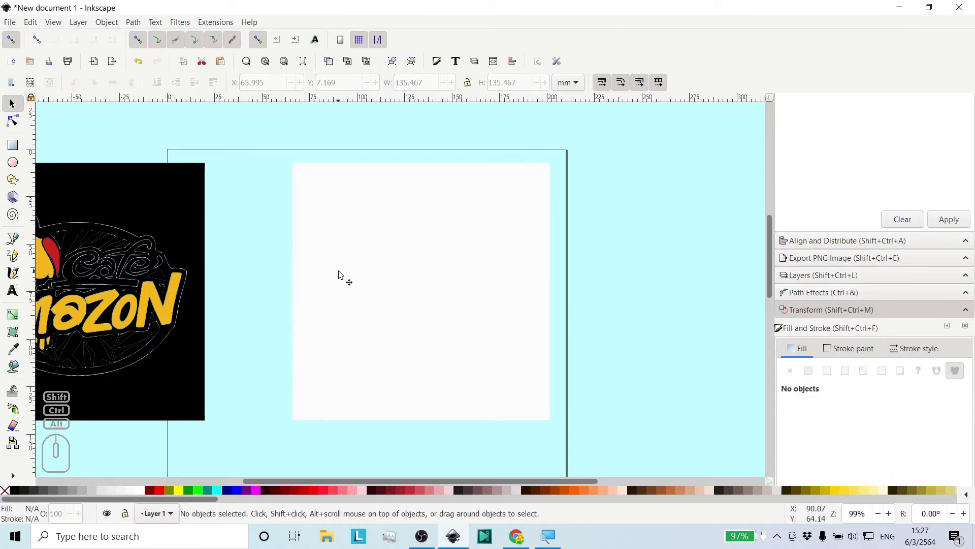
middle_click(344, 273)
middle_click(381, 279)
middle_click(411, 280)
click(357, 378)
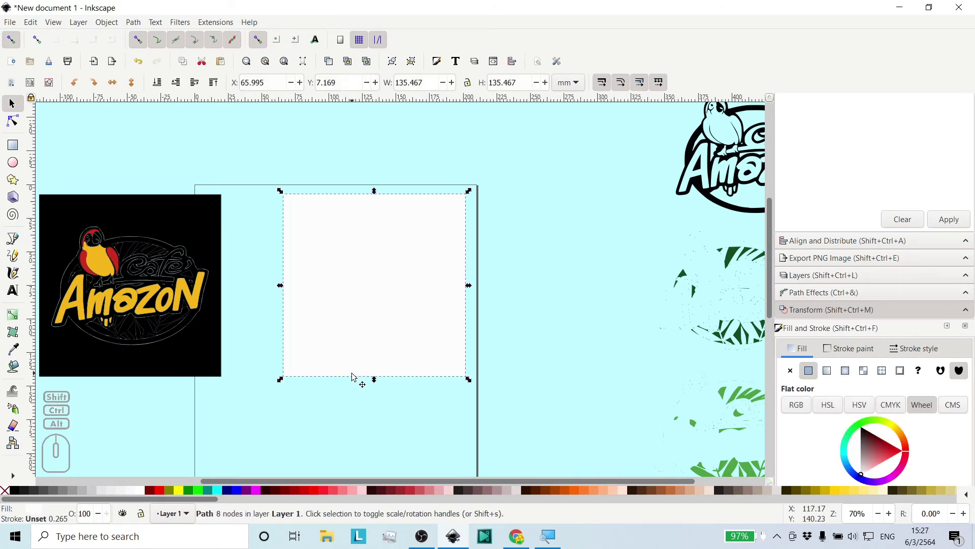
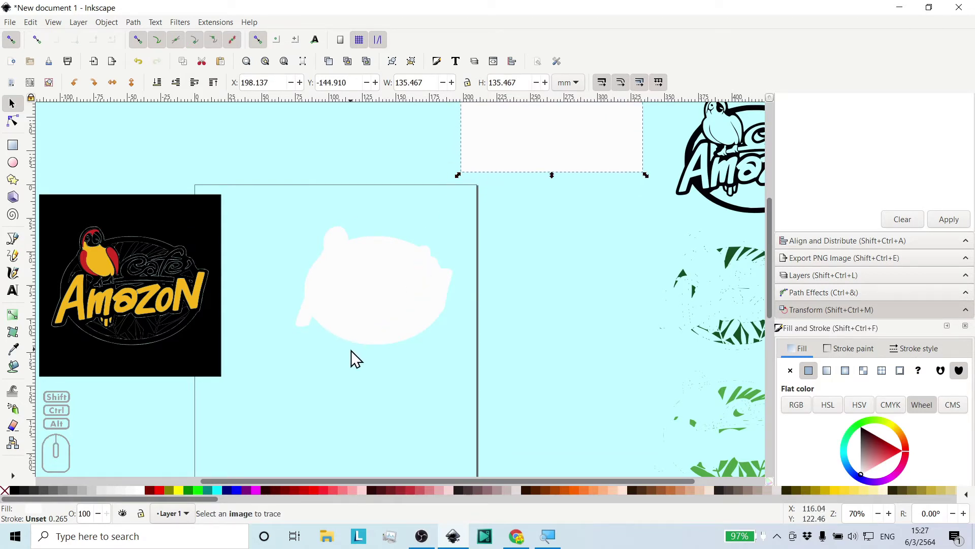
Move the large white bird-shaped piece aside, clearing the Cafe lettering pieces.
click(362, 347)
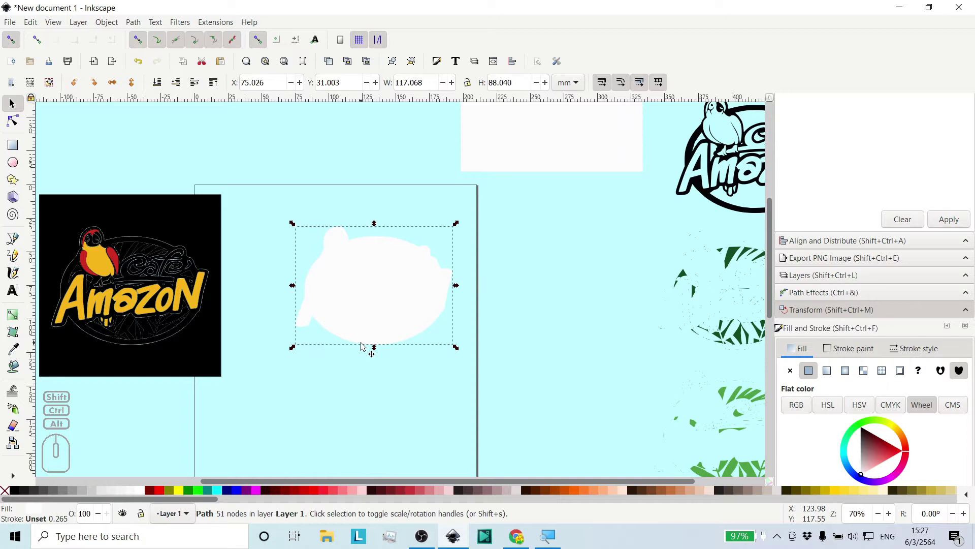
drag(363, 345, 361, 171)
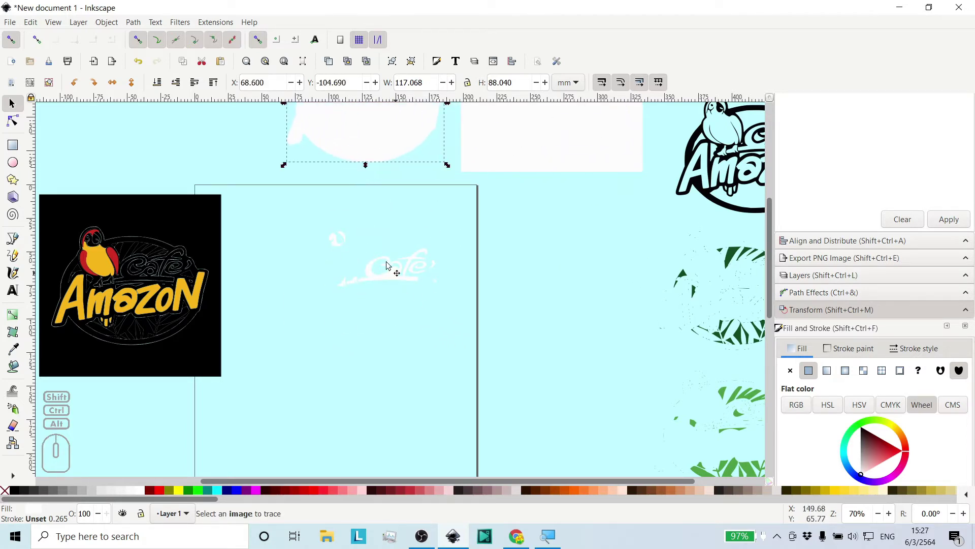
middle_click(375, 266)
middle_click(416, 311)
middle_click(417, 290)
middle_click(429, 283)
middle_click(428, 283)
middle_click(304, 290)
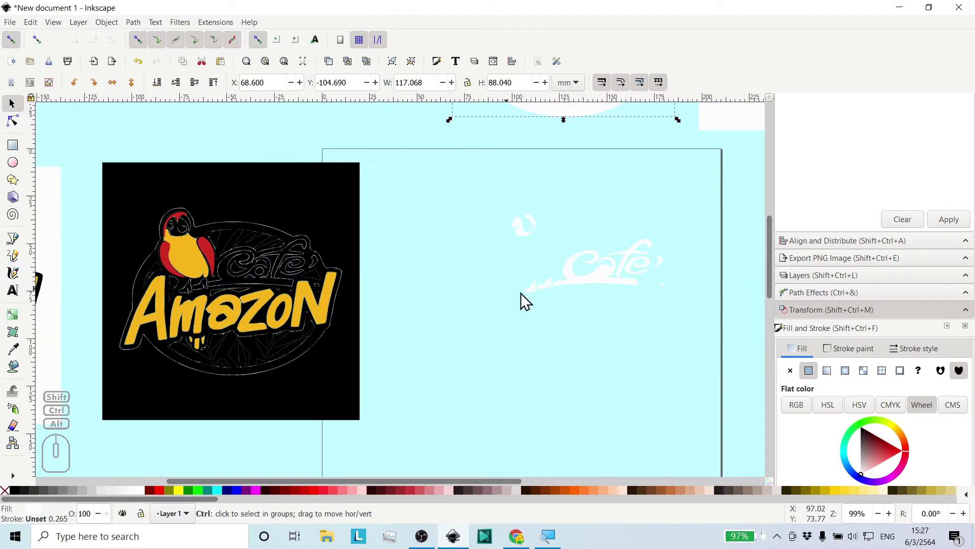
middle_click(594, 313)
middle_click(411, 311)
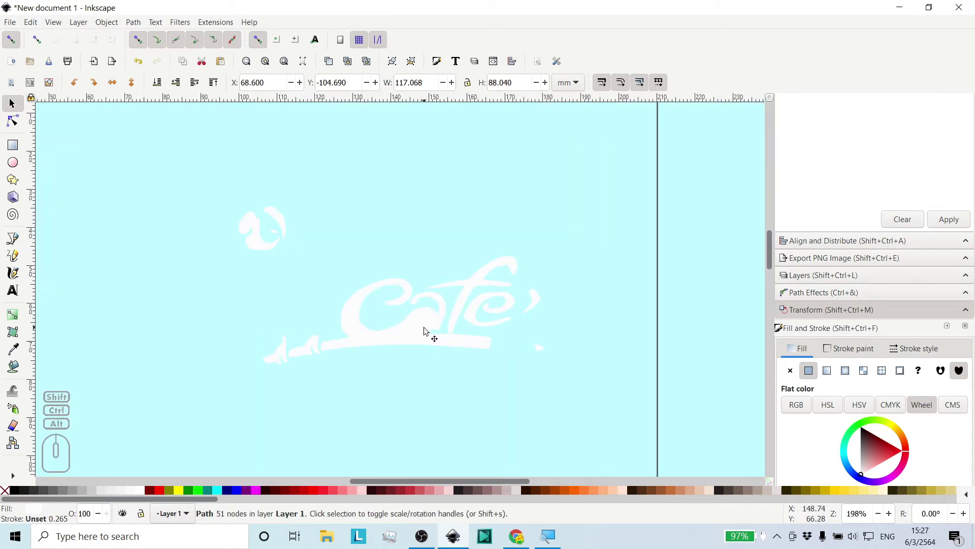
Select all the remaining white Cafe lettering and eye pieces together.
drag(453, 392, 366, 282)
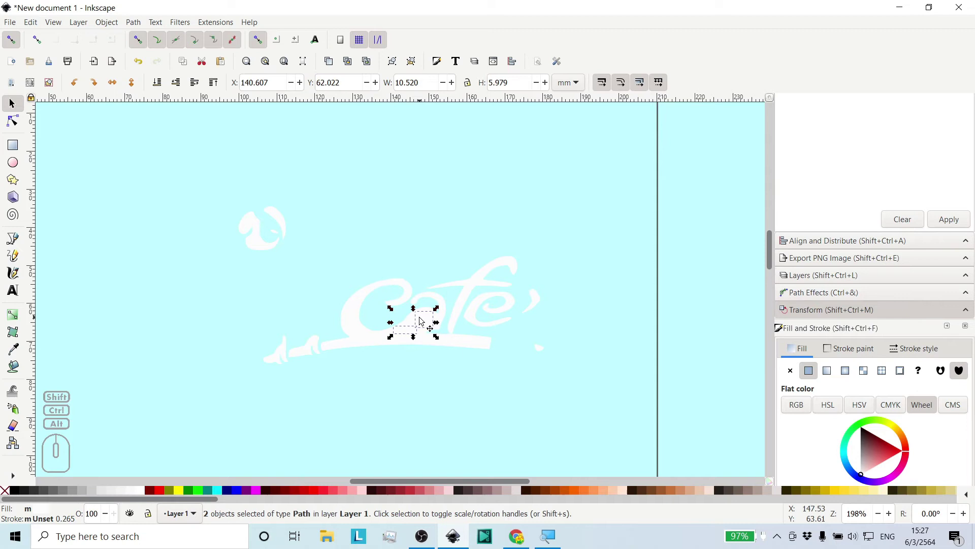
click(524, 412)
click(596, 416)
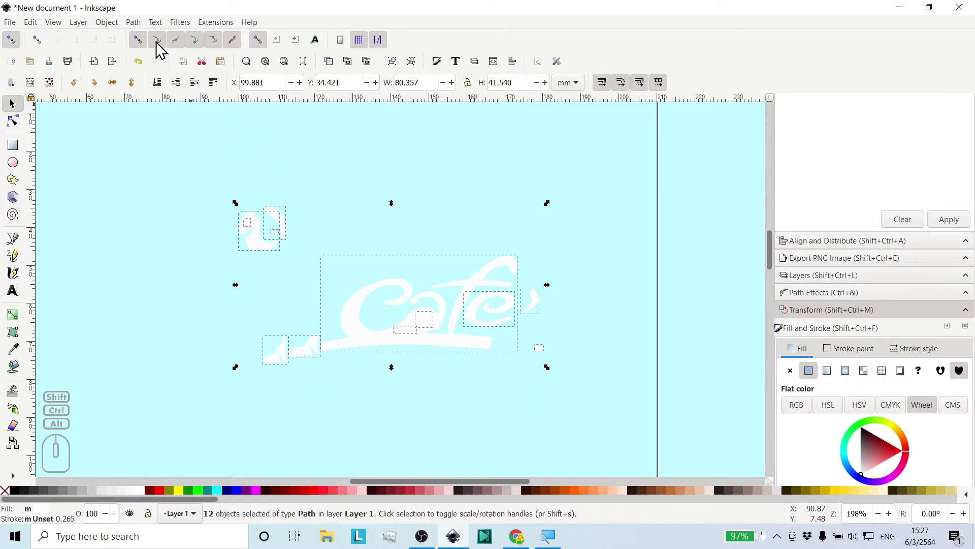
Combine the white pieces into one Cafe shape and lay it over the traced Cafe lettering.
click(137, 29)
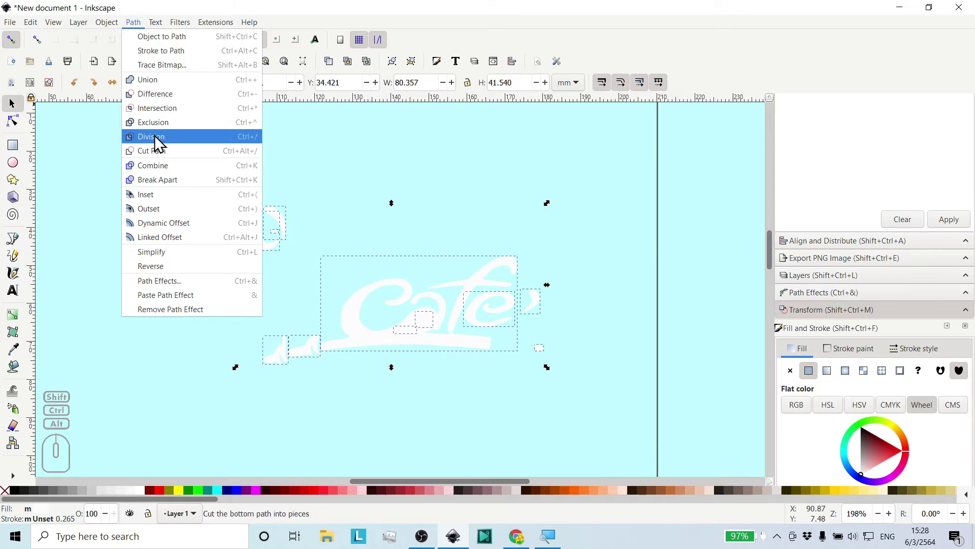
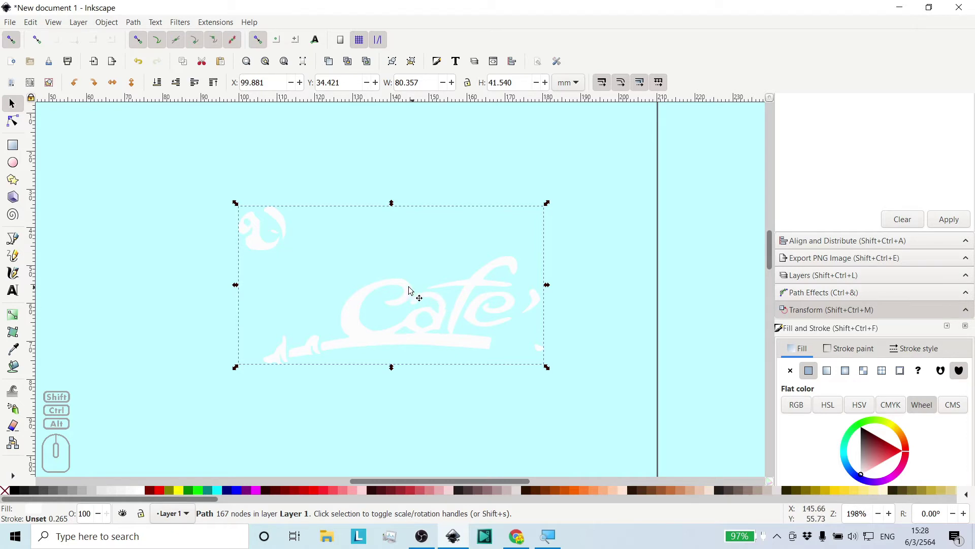
click(327, 173)
click(389, 333)
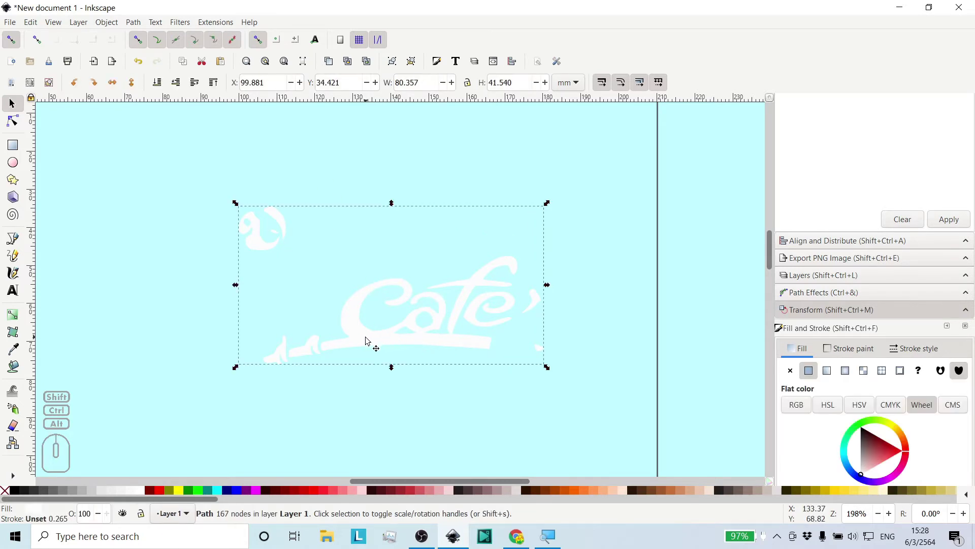
drag(367, 340, 395, 330)
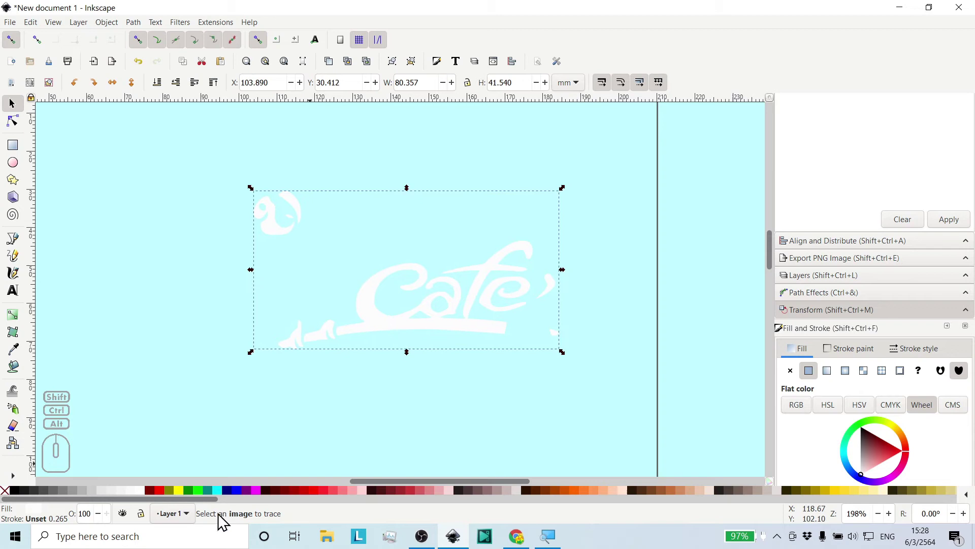
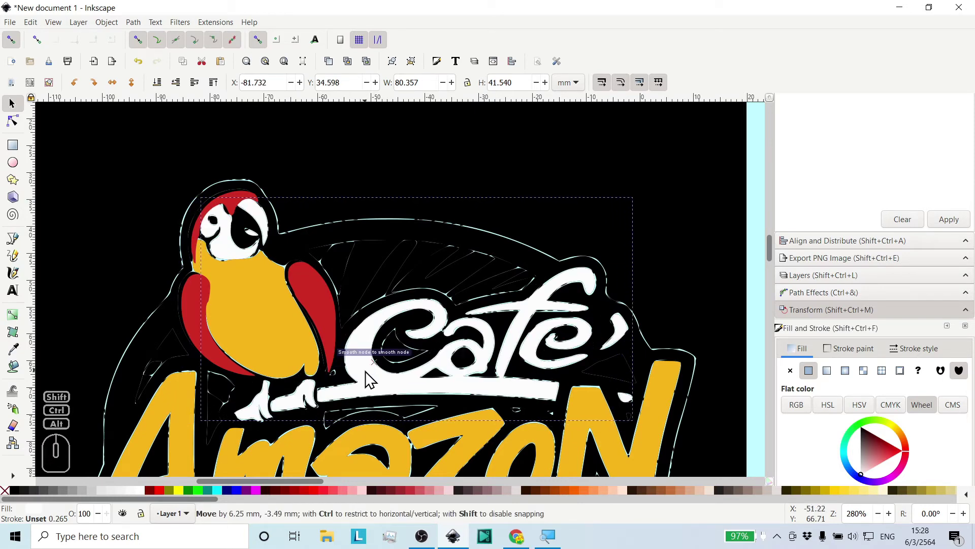
middle_click(485, 353)
middle_click(485, 353)
middle_click(678, 347)
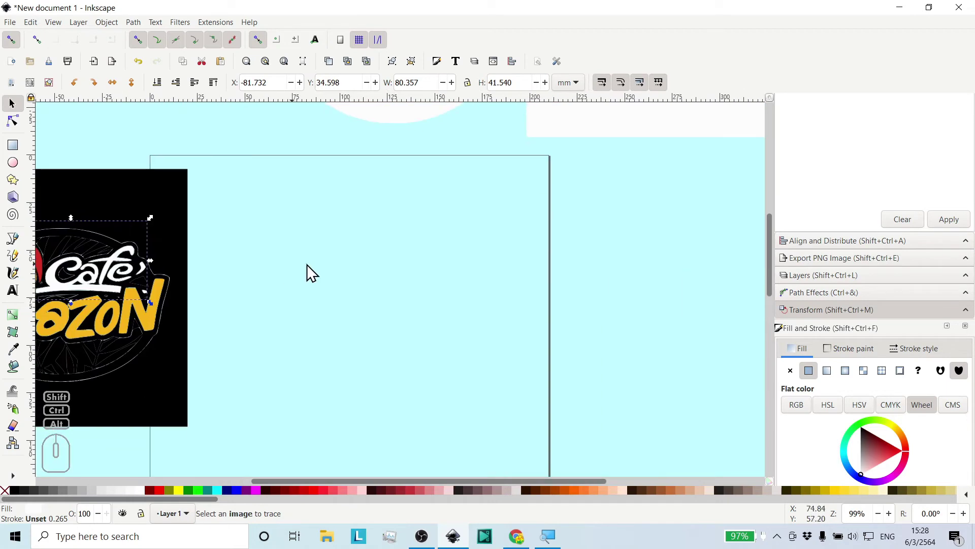
Recolour the black square behind the traced logo to grey in Fill and Stroke.
drag(484, 279, 484, 279)
drag(485, 279, 484, 279)
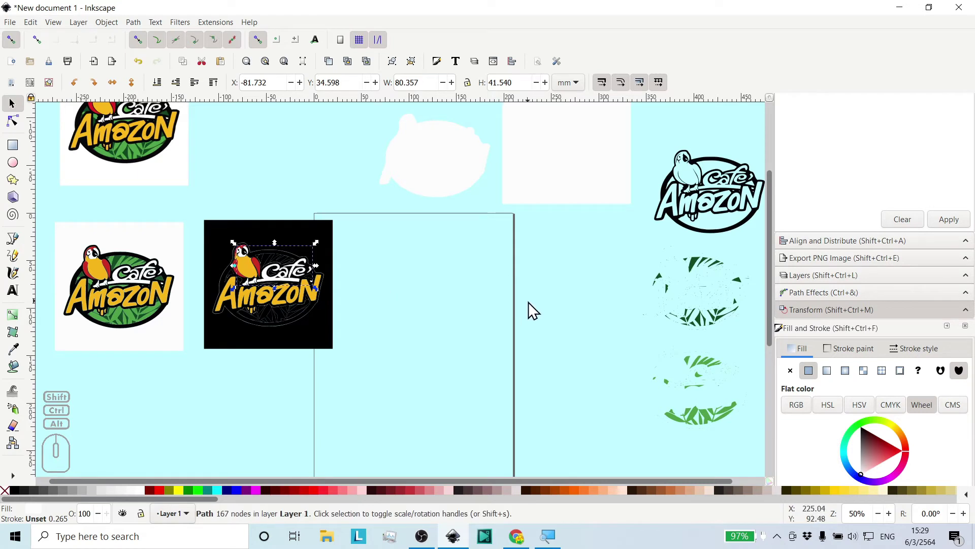
middle_click(534, 310)
click(322, 330)
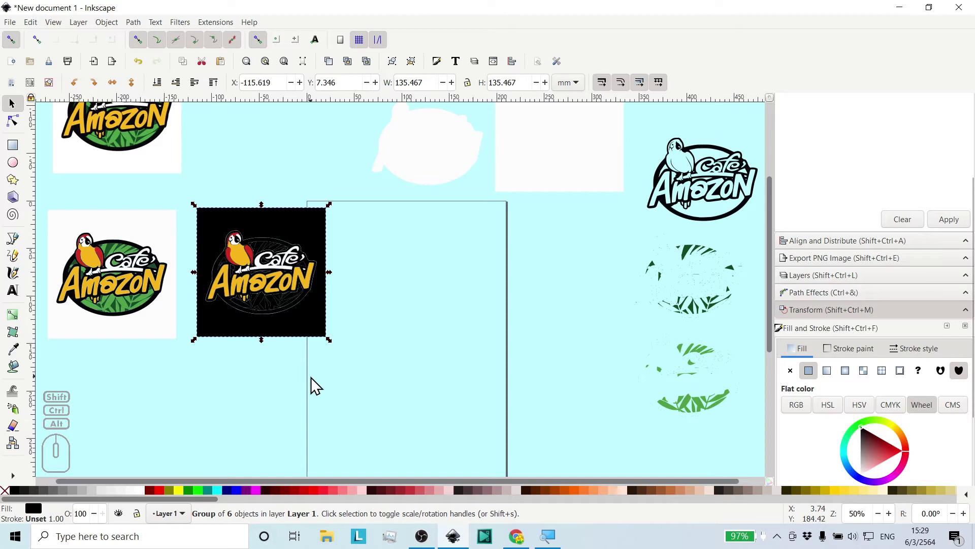
click(317, 385)
click(275, 325)
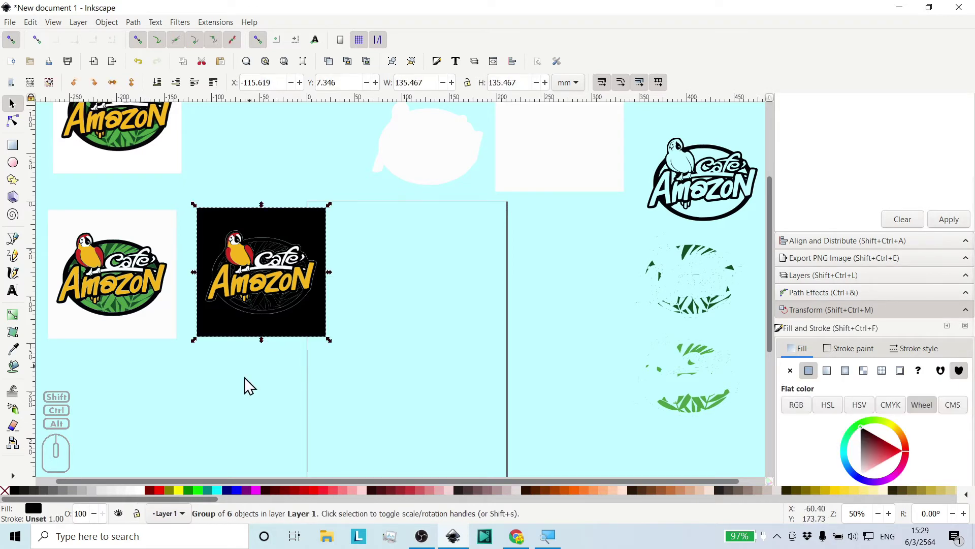
click(69, 496)
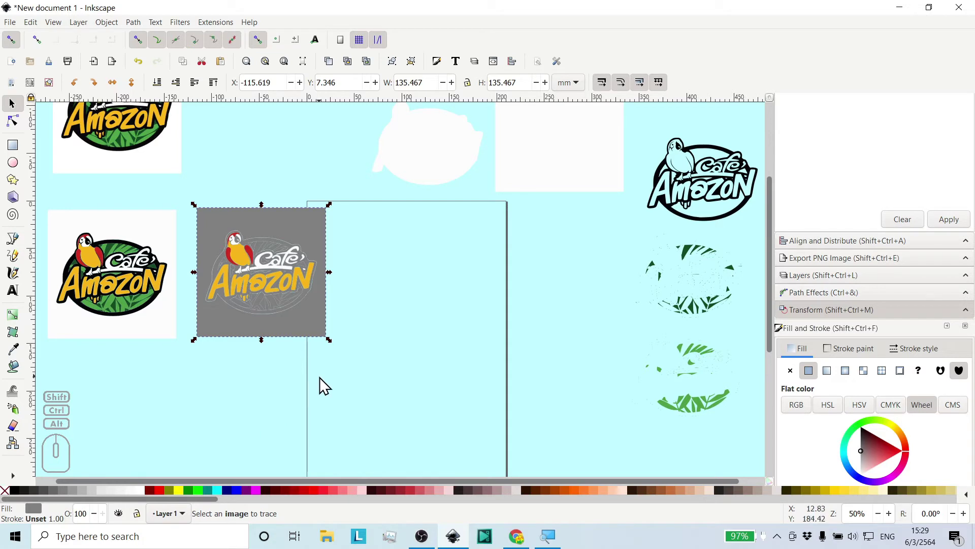
click(327, 385)
middle_click(399, 299)
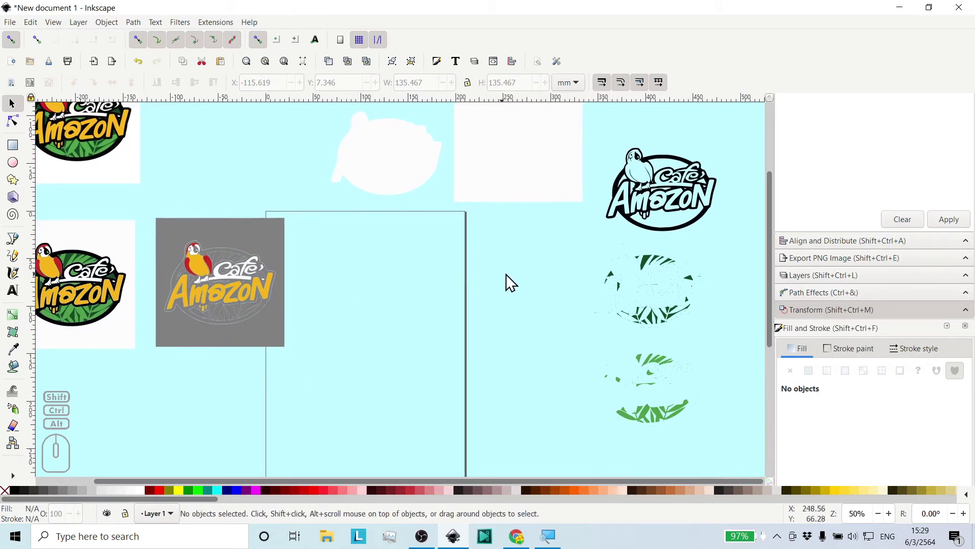
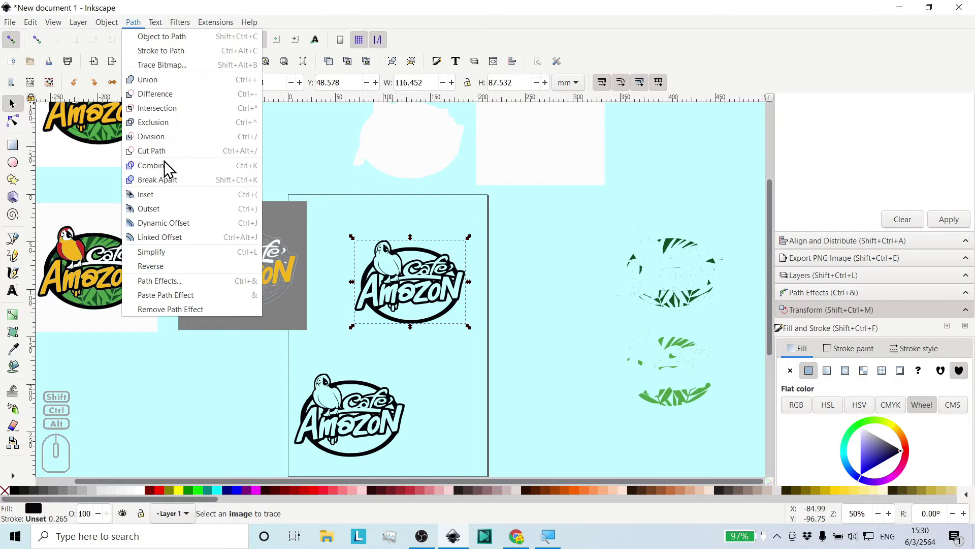
Combine the outline logo into a solid black silhouette and lower it behind the colour pieces, above the grey square.
click(174, 186)
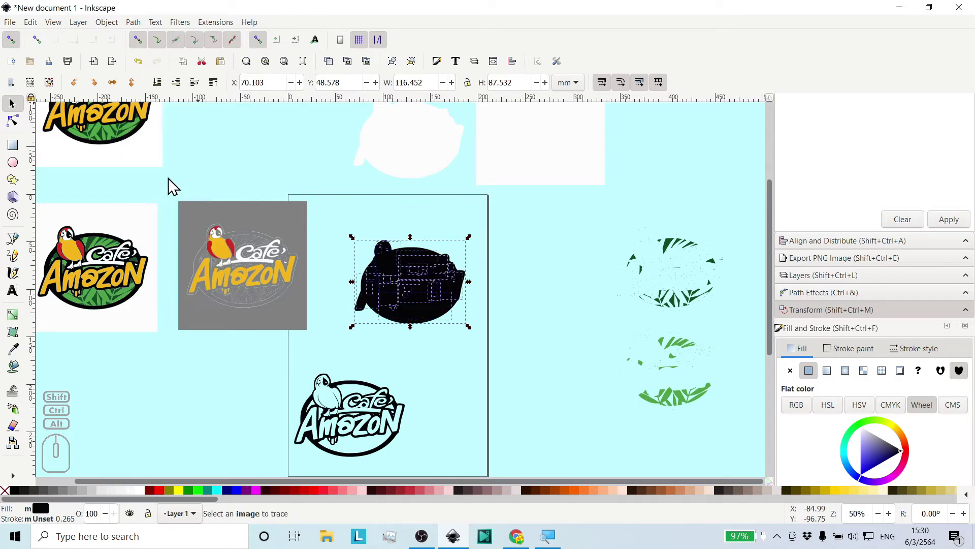
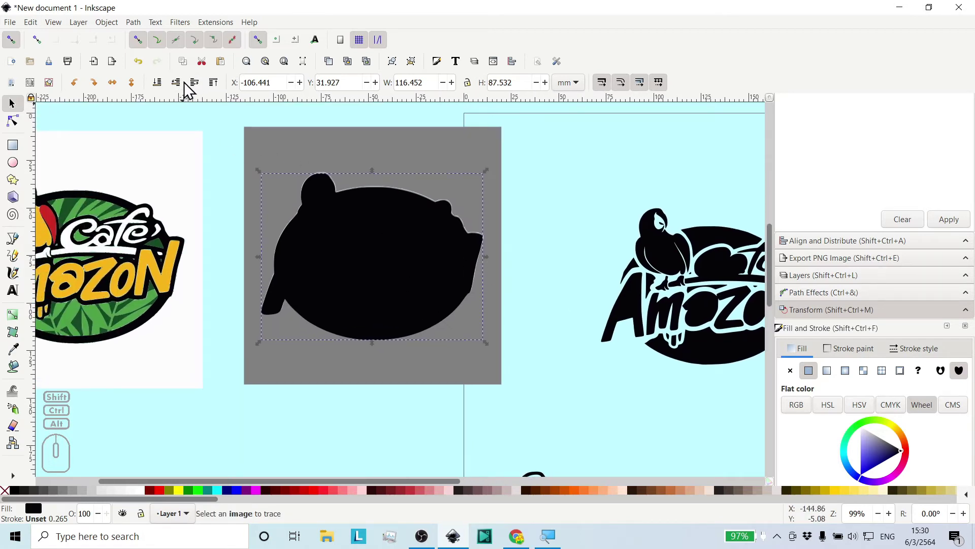
click(185, 90)
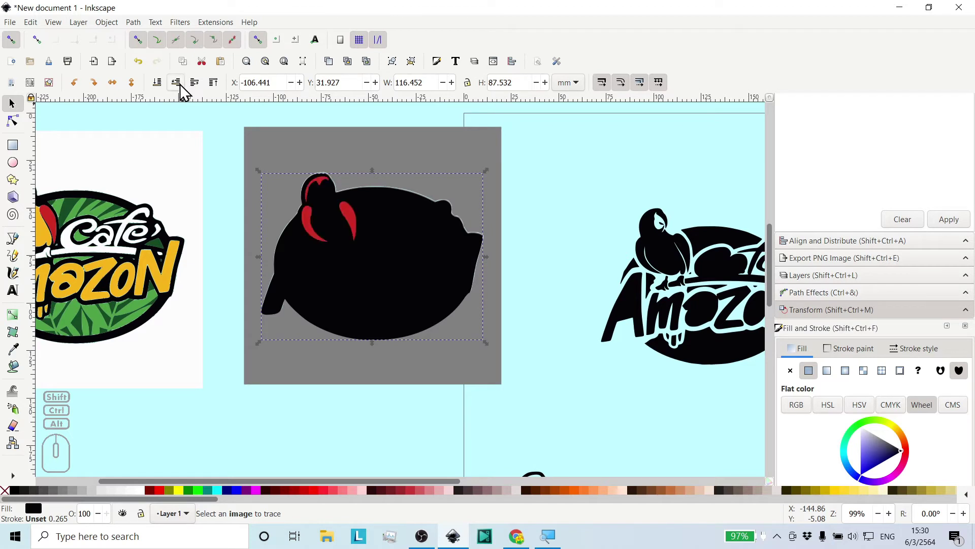
click(186, 90)
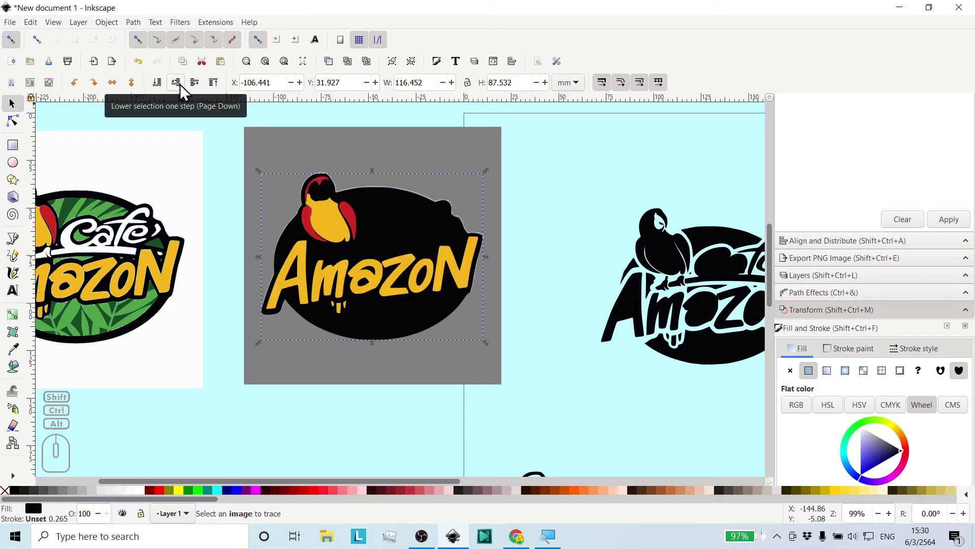
click(185, 90)
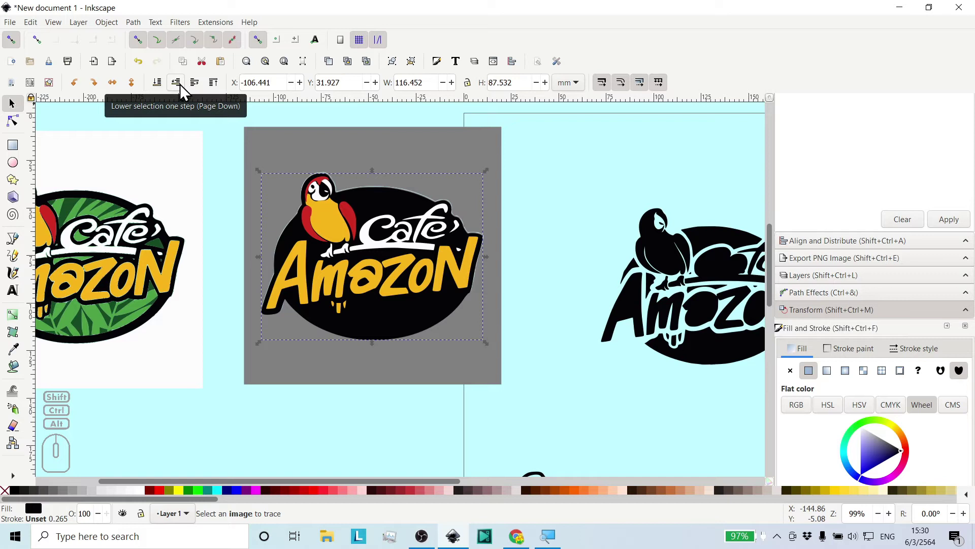
click(185, 90)
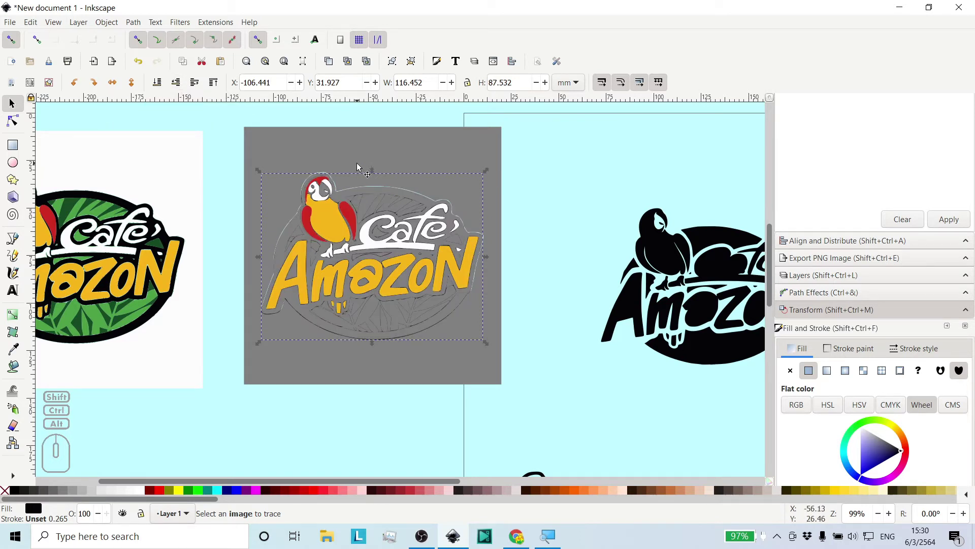
click(198, 89)
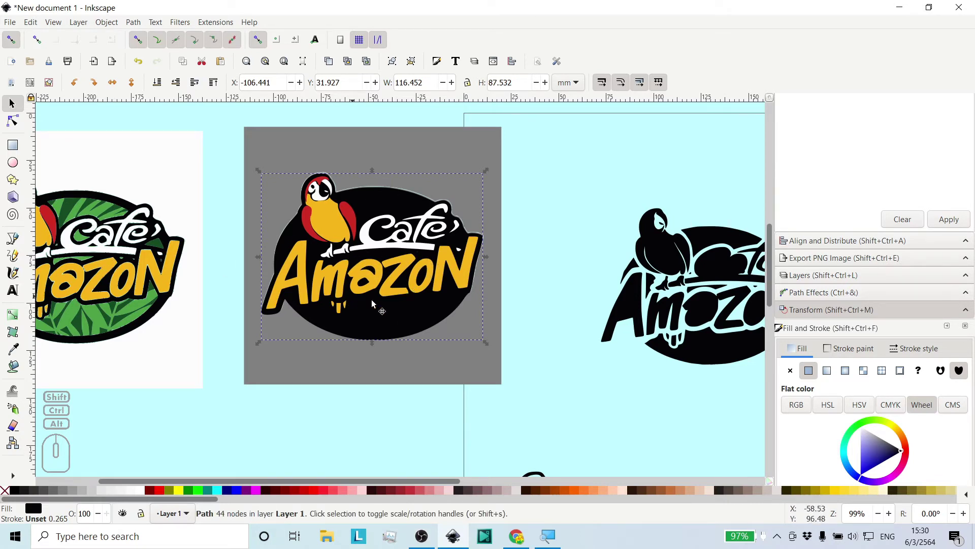
middle_click(585, 321)
middle_click(679, 349)
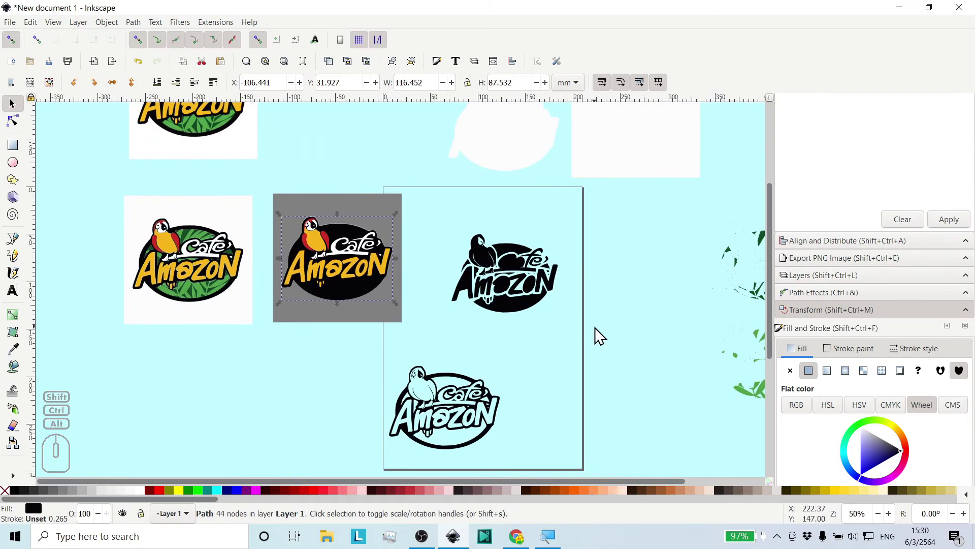
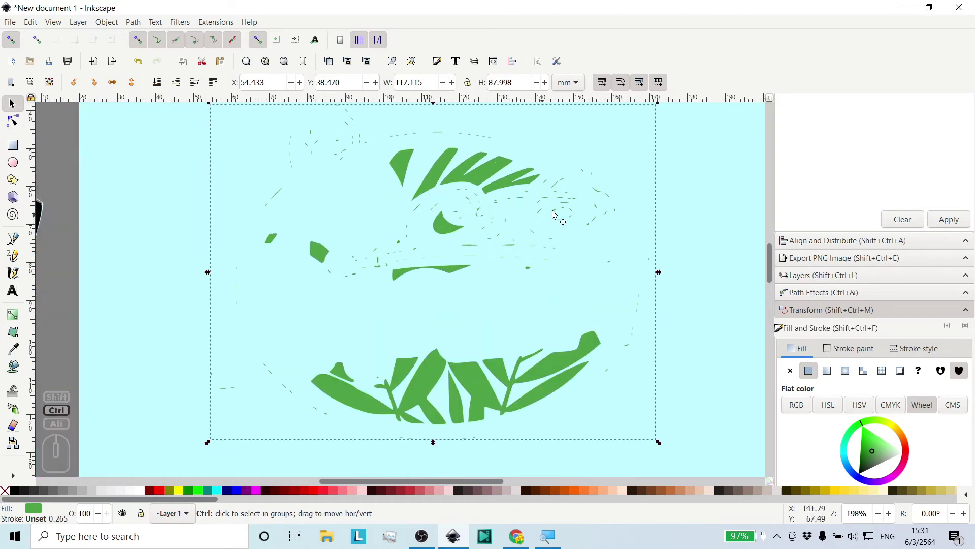
Zoom in on the green leaf trace with its scattered stray specks.
middle_click(473, 199)
middle_click(453, 180)
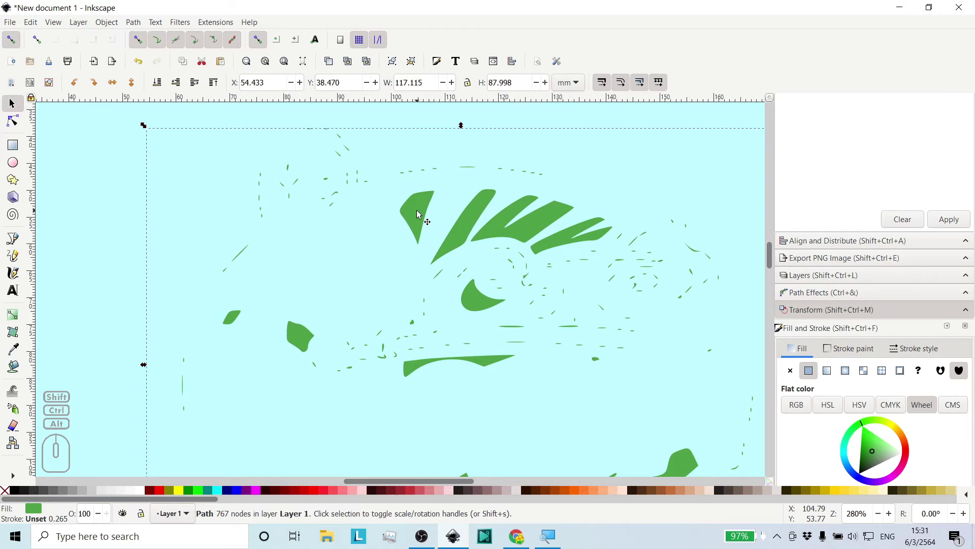
Enter node editing on the green leaf trace to prepare it for scaling down.
double_click(421, 212)
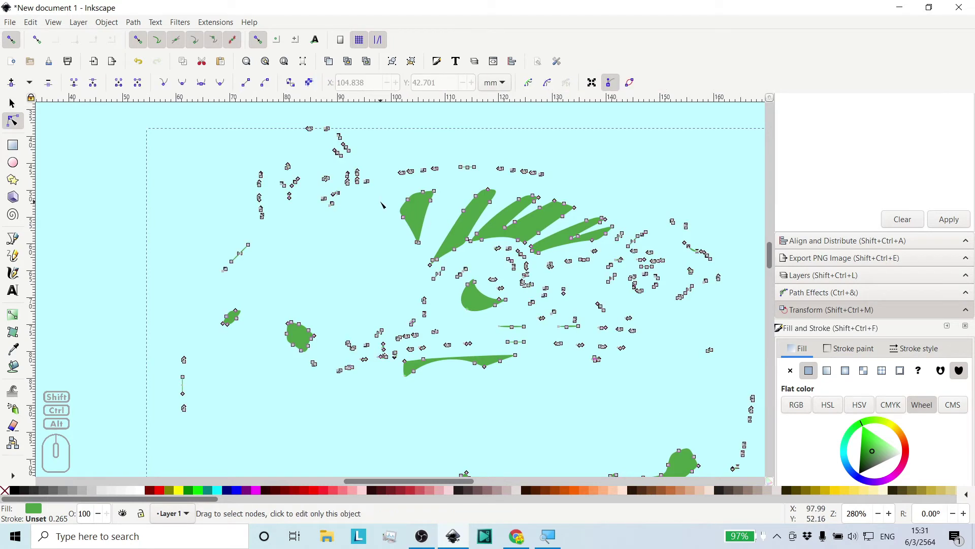
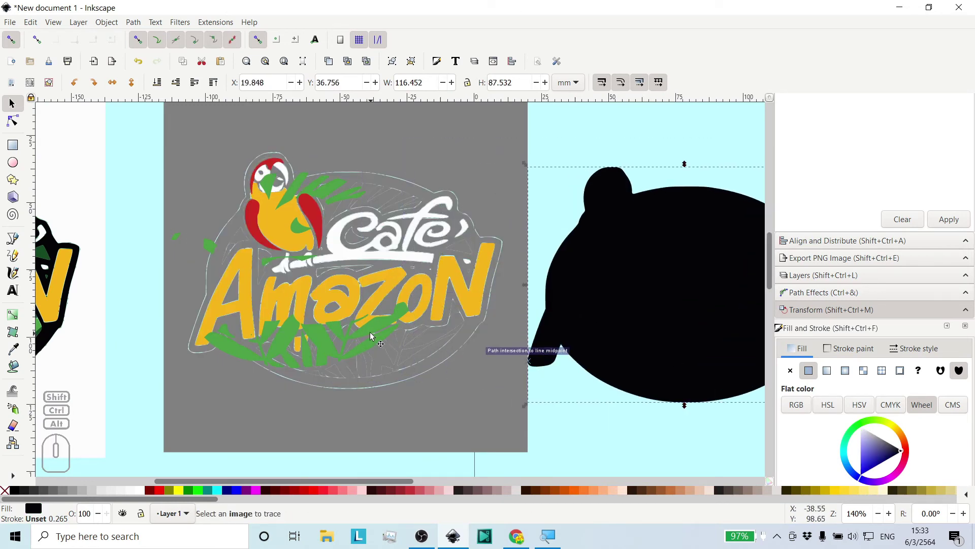
Shift the green leaves into the black oval and view the assembled logo.
drag(372, 331, 436, 350)
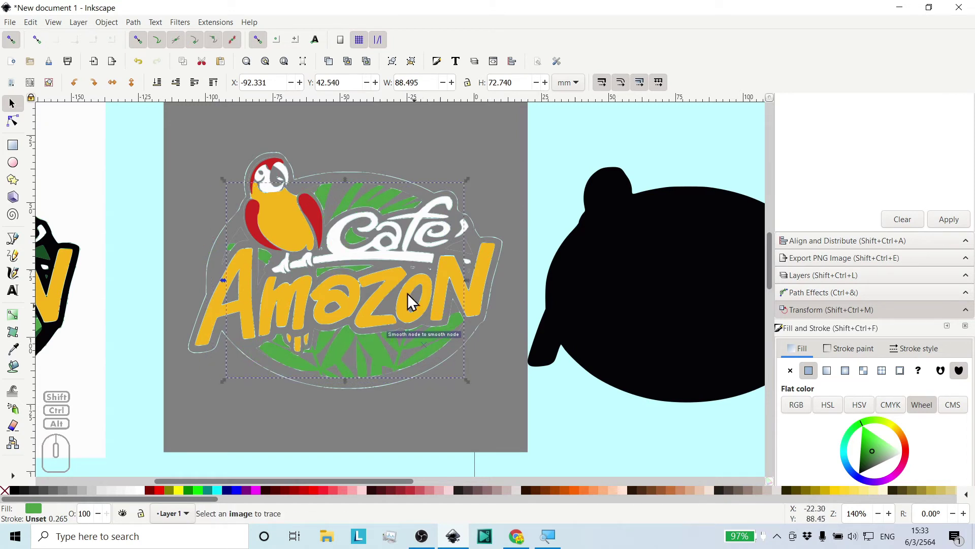
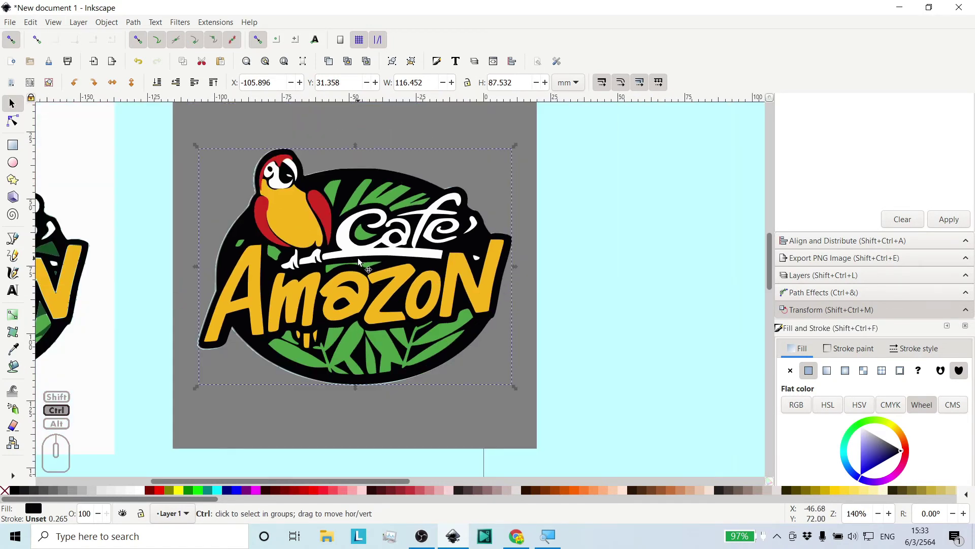
middle_click(362, 260)
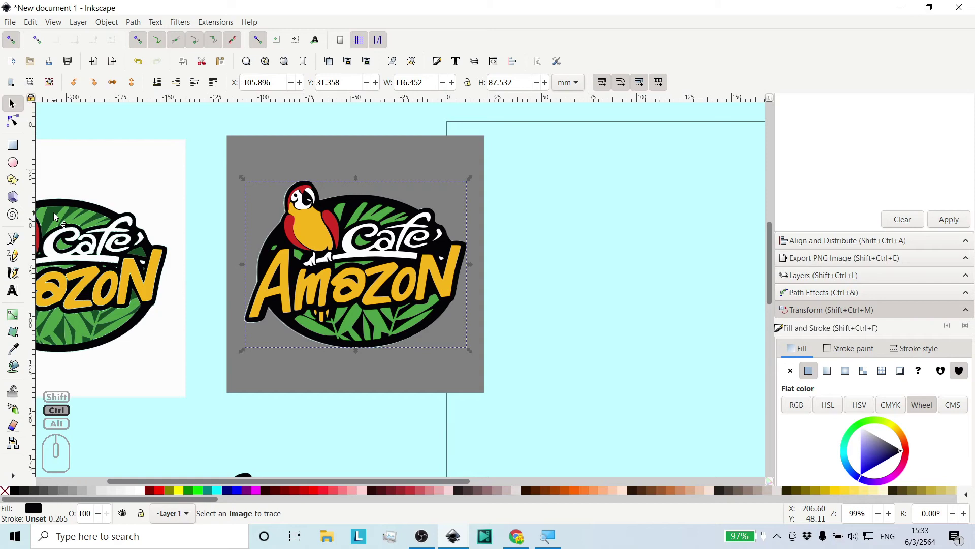
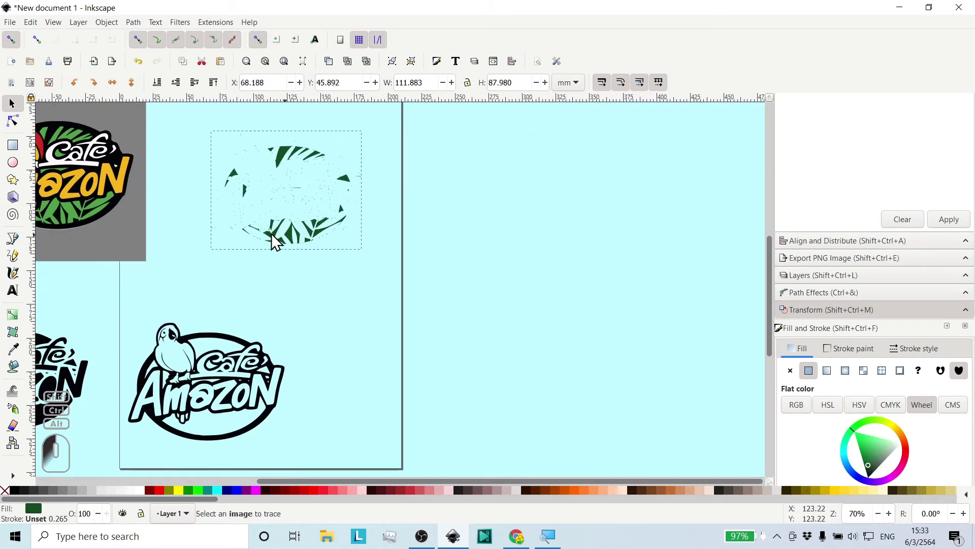
Nudge the dark-green leaf piece over the original logo and inspect the leaf edges up close.
middle_click(218, 234)
scroll(up, 3)
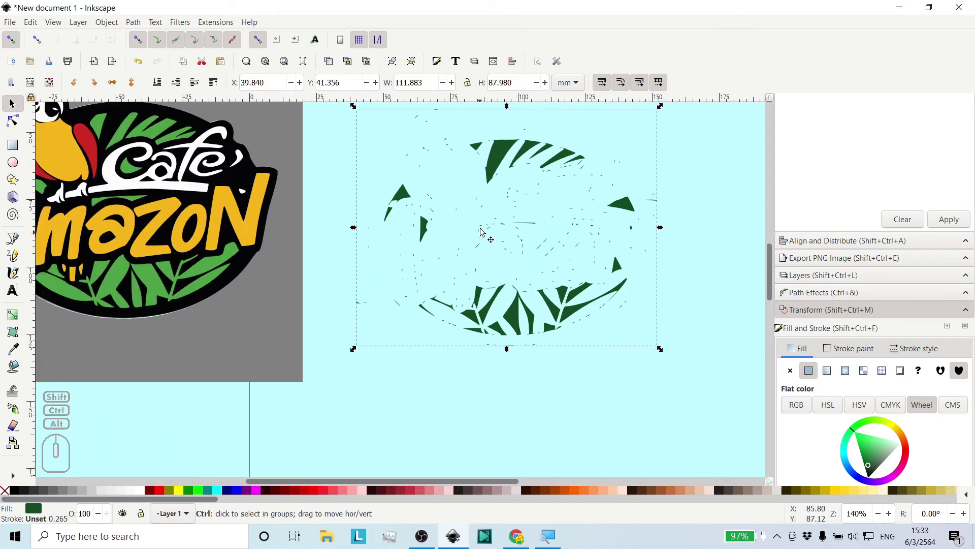
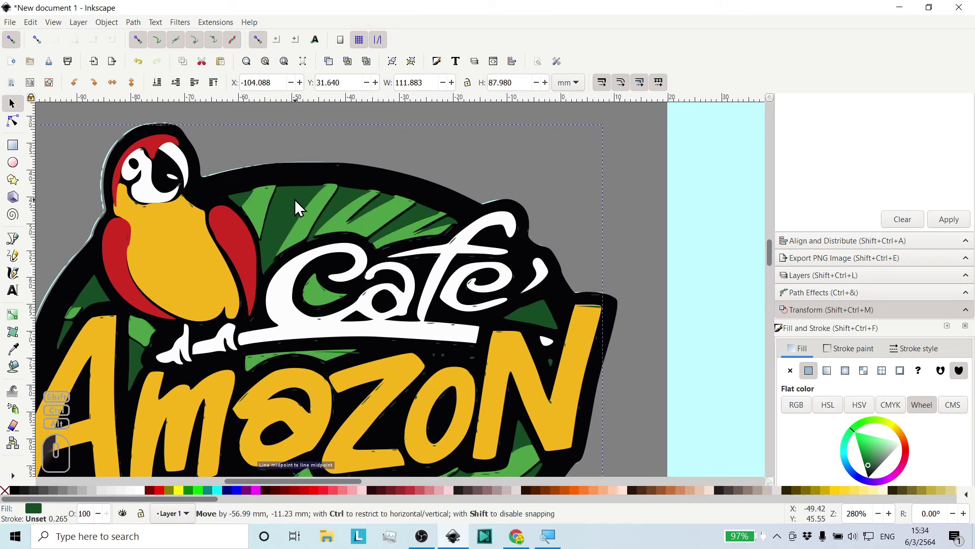
drag(343, 201, 331, 199)
middle_click(350, 146)
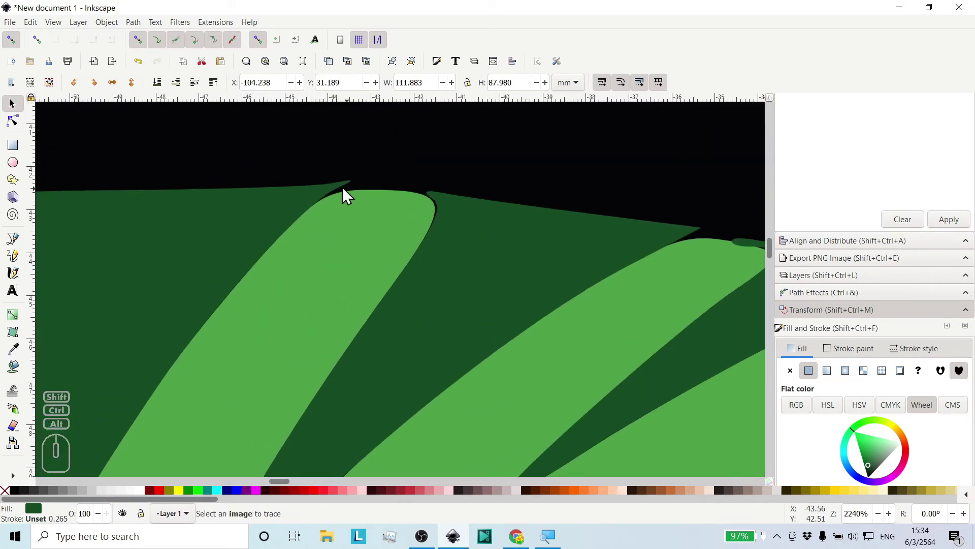
middle_click(288, 252)
middle_click(288, 251)
middle_click(288, 251)
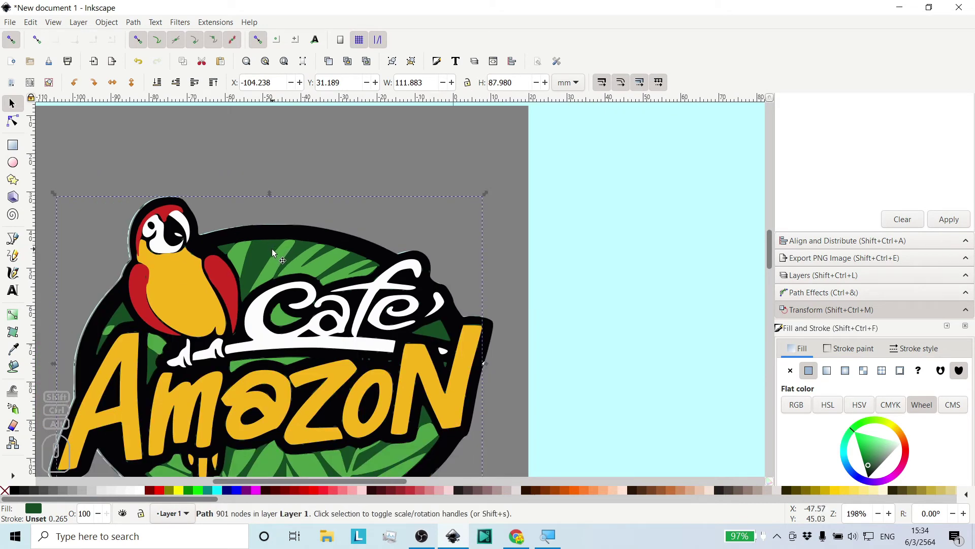
Move the dark-green leaf piece back off the original logo onto the page above the outline logo.
drag(260, 260, 663, 214)
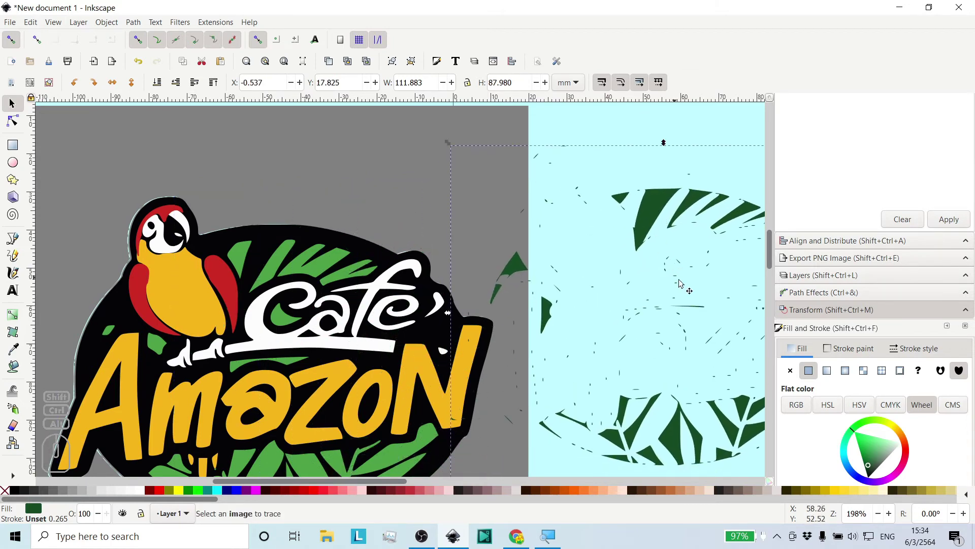
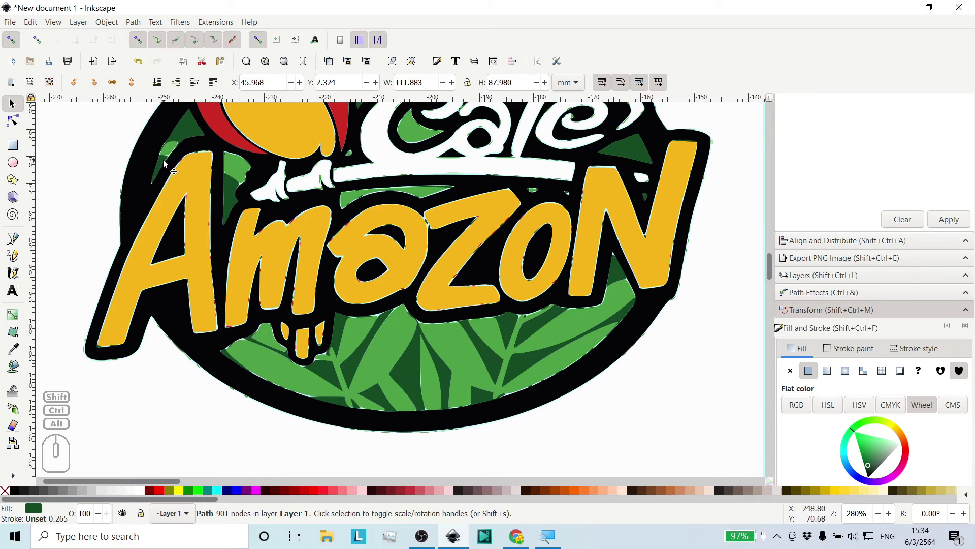
middle_click(424, 176)
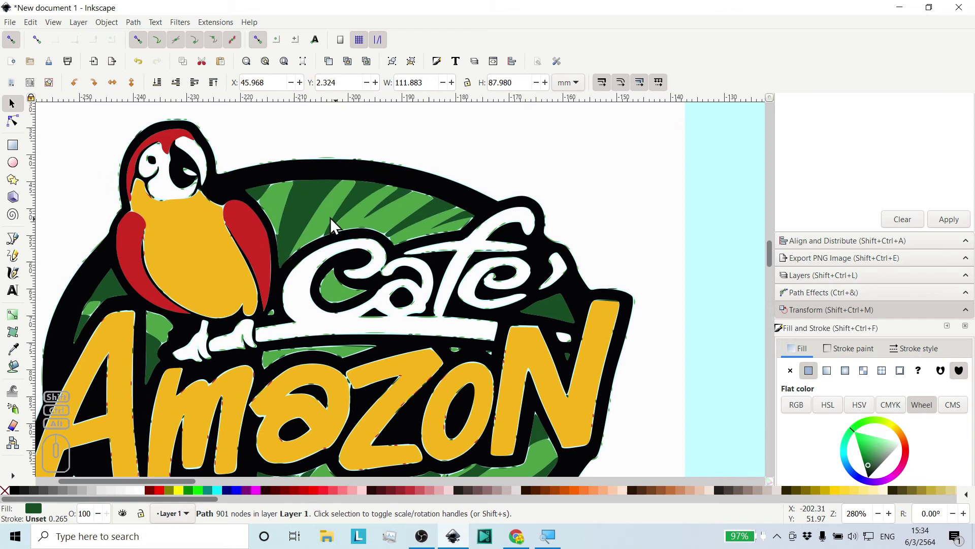
middle_click(352, 266)
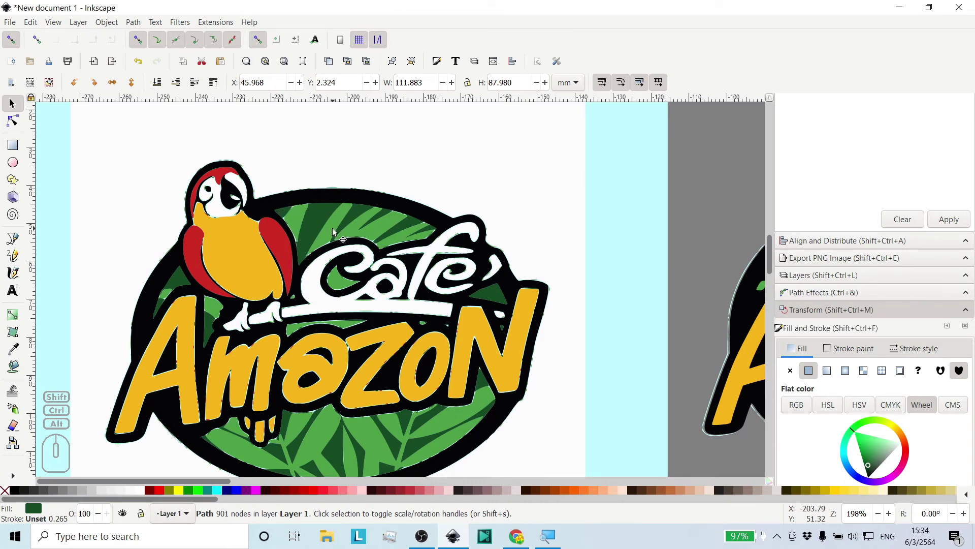
middle_click(494, 310)
middle_click(428, 291)
middle_click(457, 286)
middle_click(498, 294)
middle_click(637, 342)
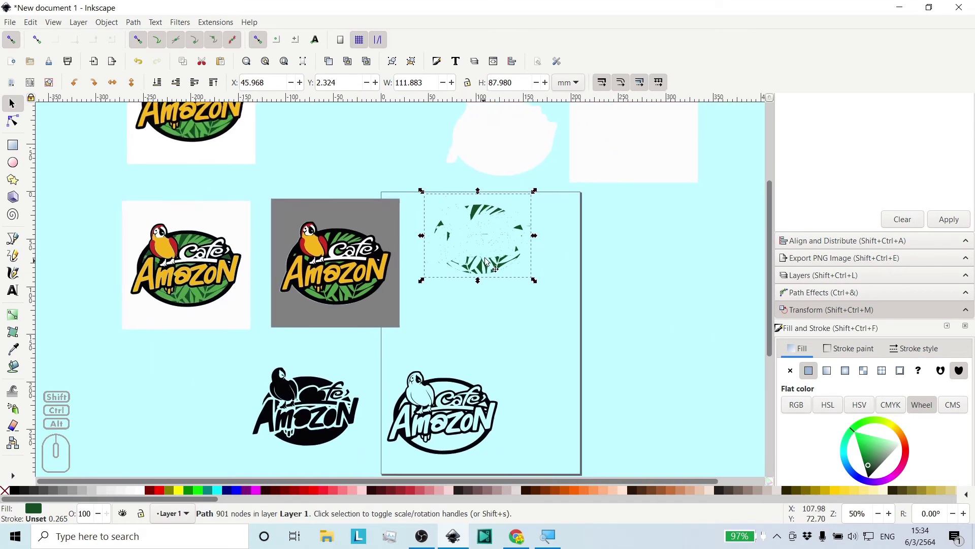
Set the leaf piece aside right of the page and bring the black silhouette into view, selecting its lettering.
drag(478, 213, 675, 234)
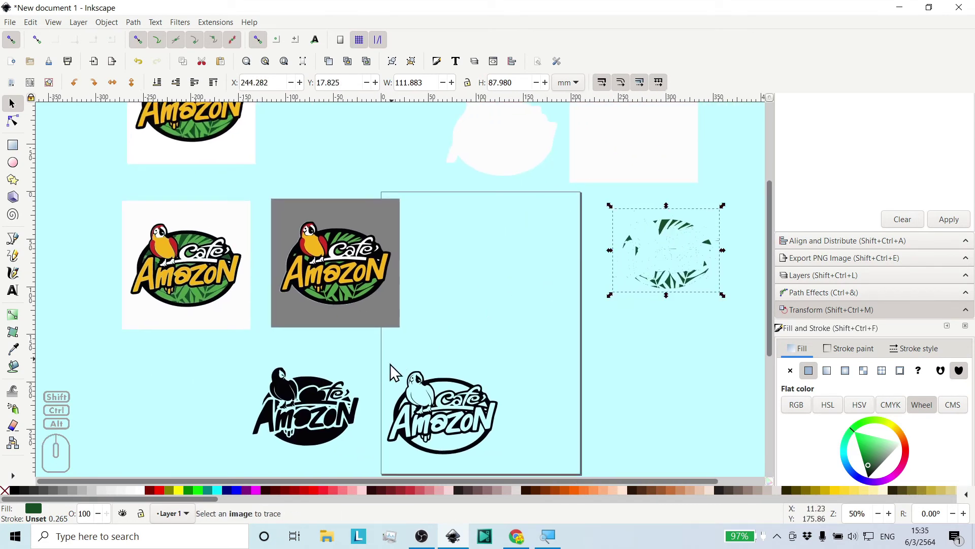
drag(377, 471, 363, 462)
middle_click(363, 458)
scroll(up, 3)
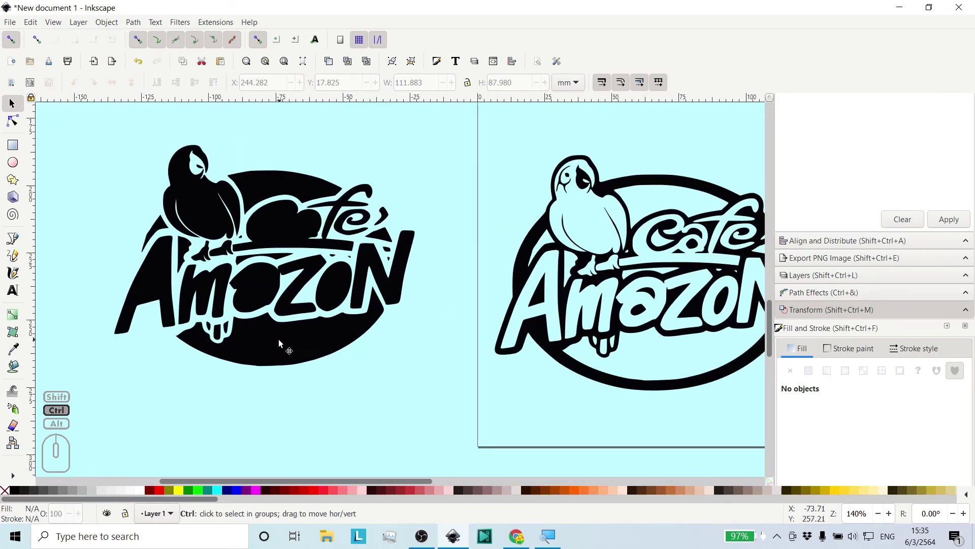
click(270, 344)
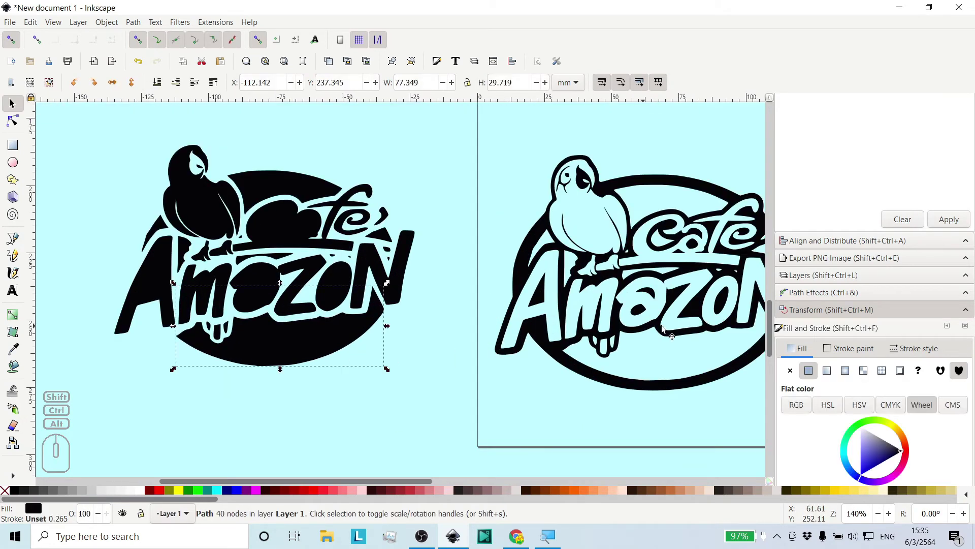
middle_click(679, 352)
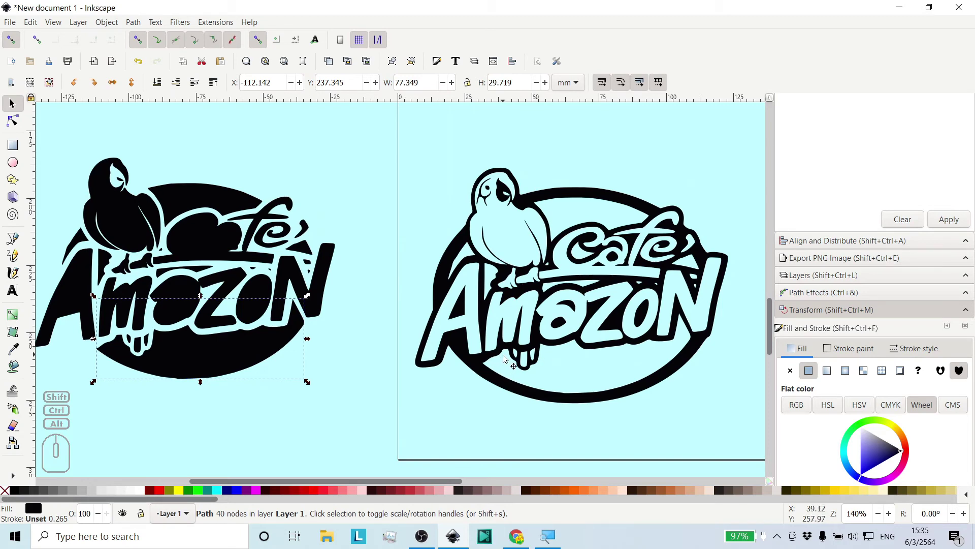
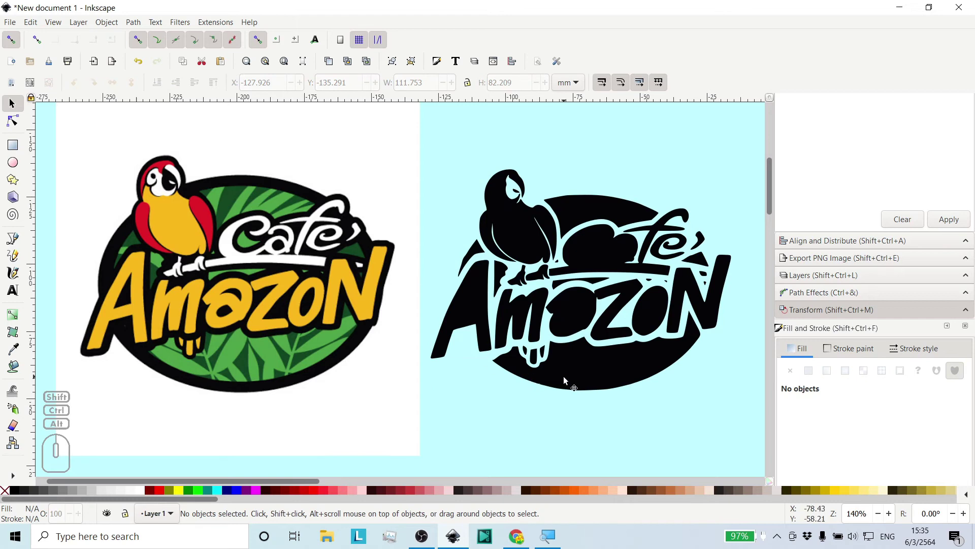
Delete the parrot and all Cafe Amazon lettering pieces from the black silhouette.
click(567, 379)
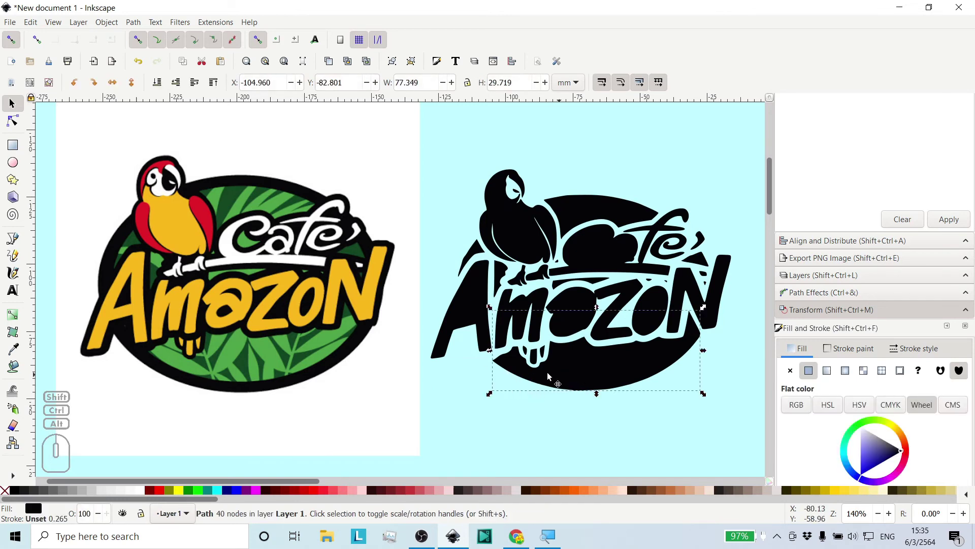
click(469, 312)
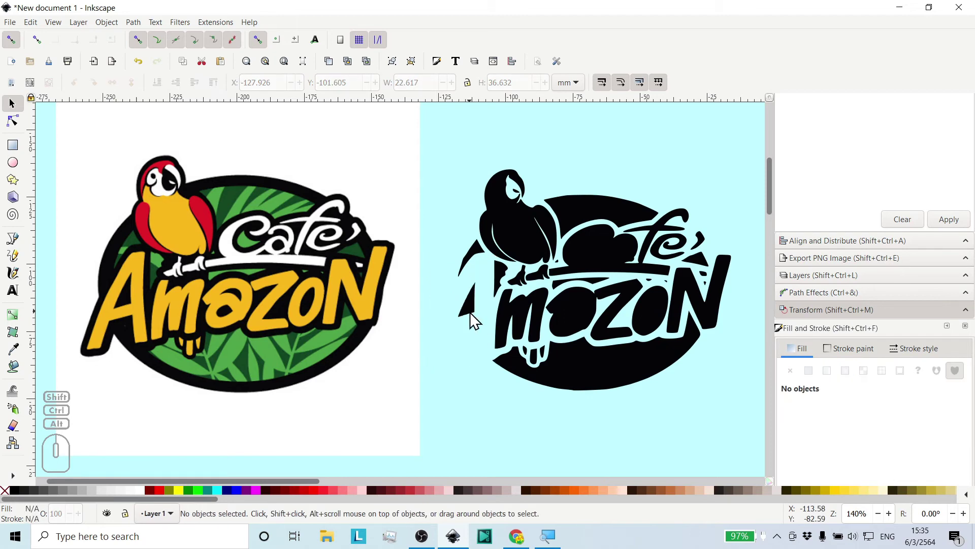
click(475, 314)
click(526, 315)
click(570, 312)
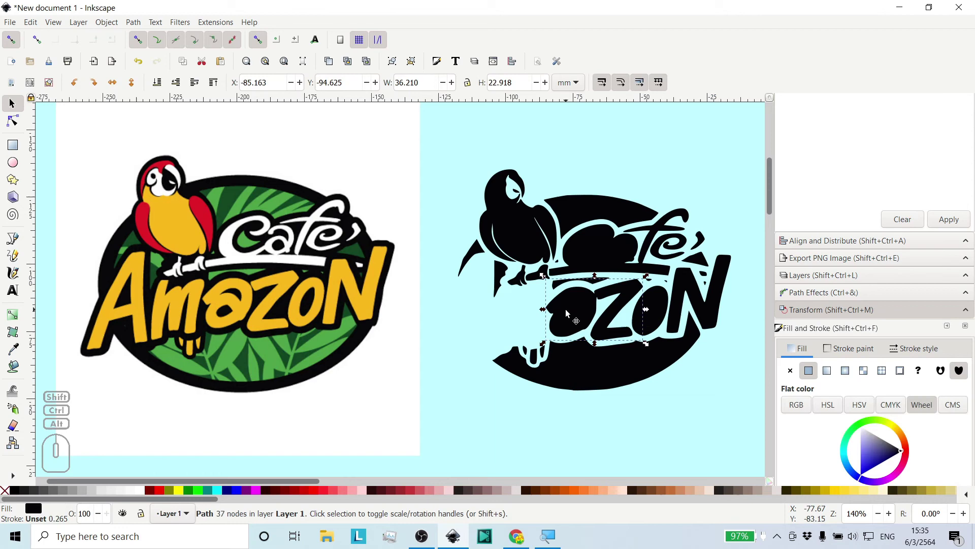
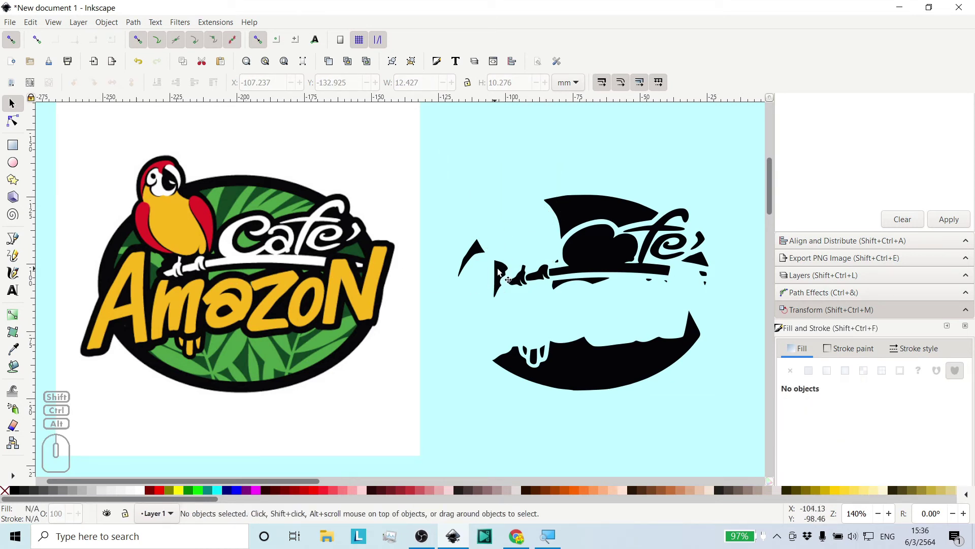
click(523, 281)
click(546, 282)
click(566, 273)
click(597, 253)
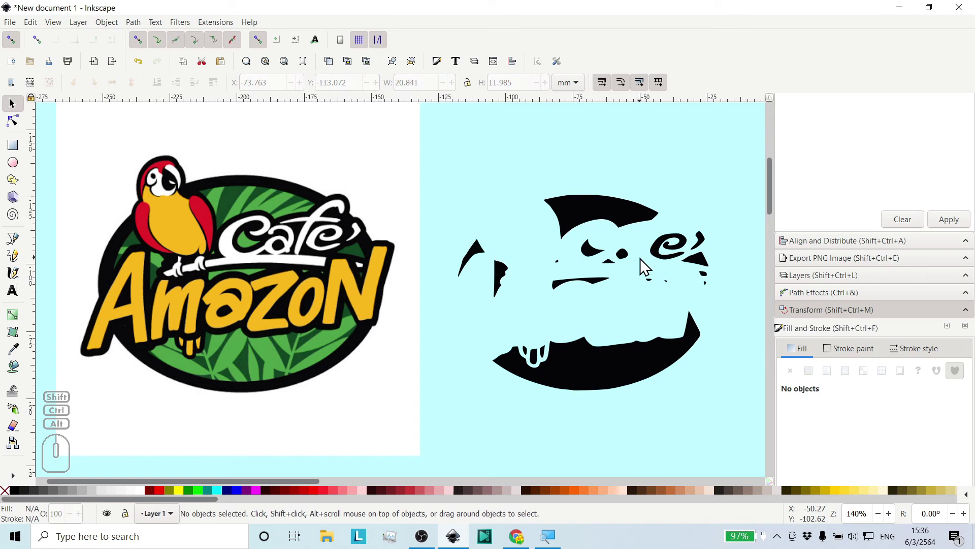
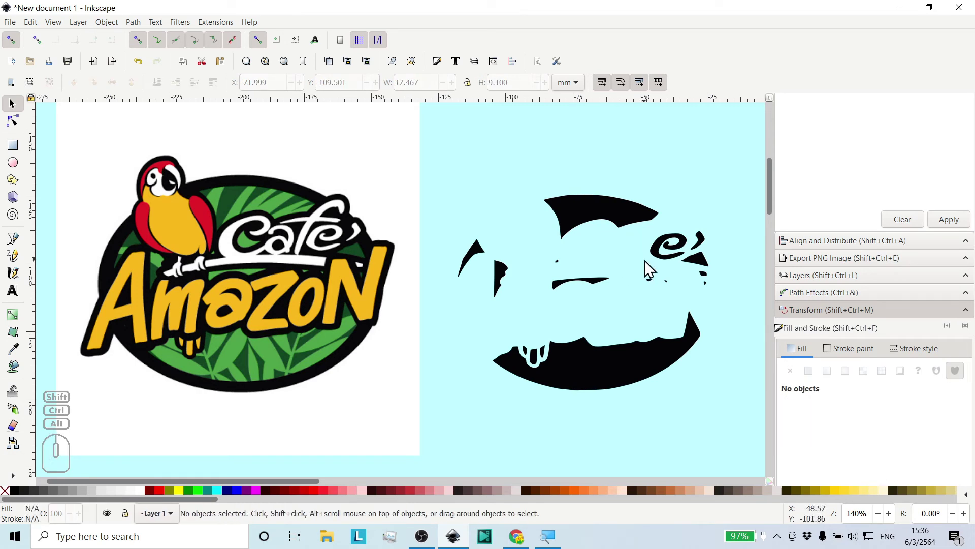
click(661, 249)
click(702, 240)
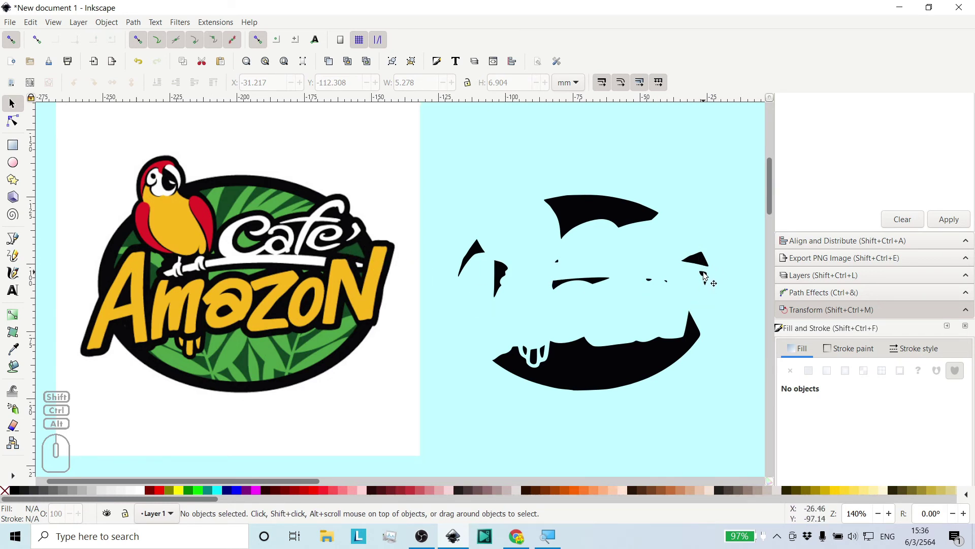
Remove the leftover small fragments inside the ring, checking tiny specks up close.
drag(719, 288, 696, 278)
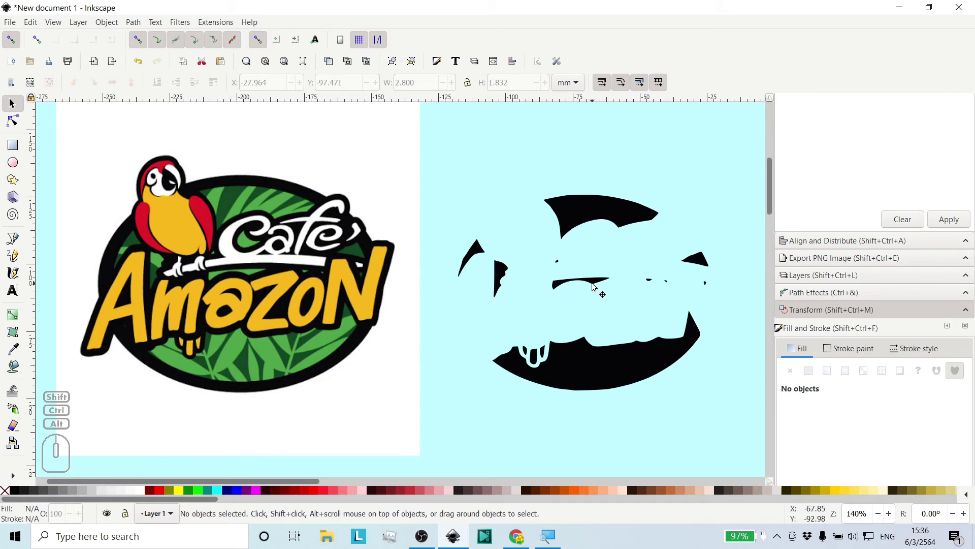
click(594, 286)
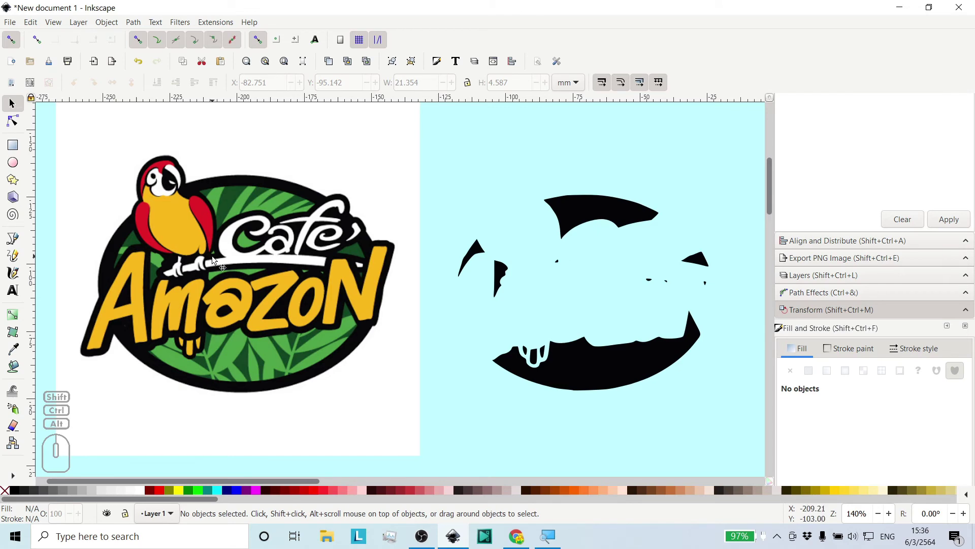
middle_click(213, 258)
middle_click(219, 252)
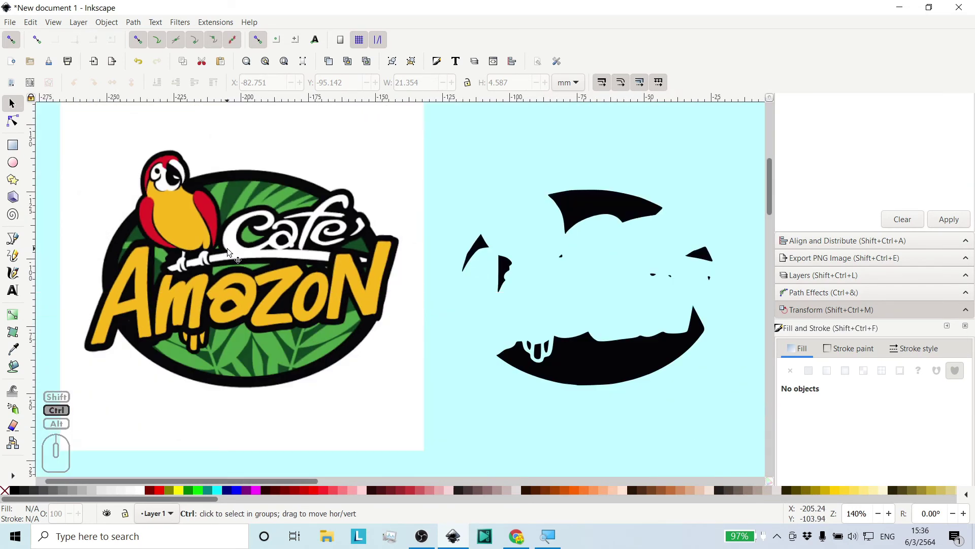
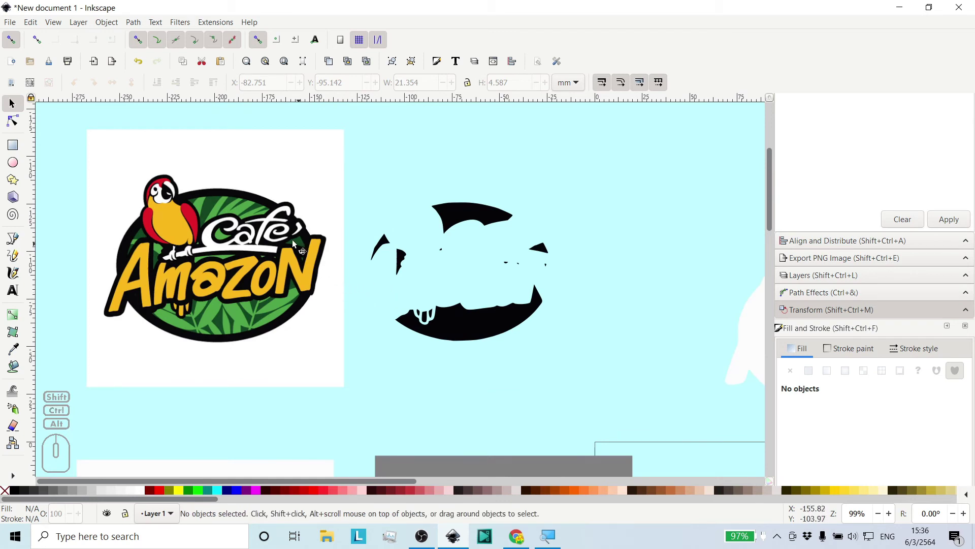
middle_click(358, 285)
drag(617, 366, 372, 174)
middle_click(477, 261)
middle_click(468, 253)
middle_click(454, 247)
middle_click(445, 232)
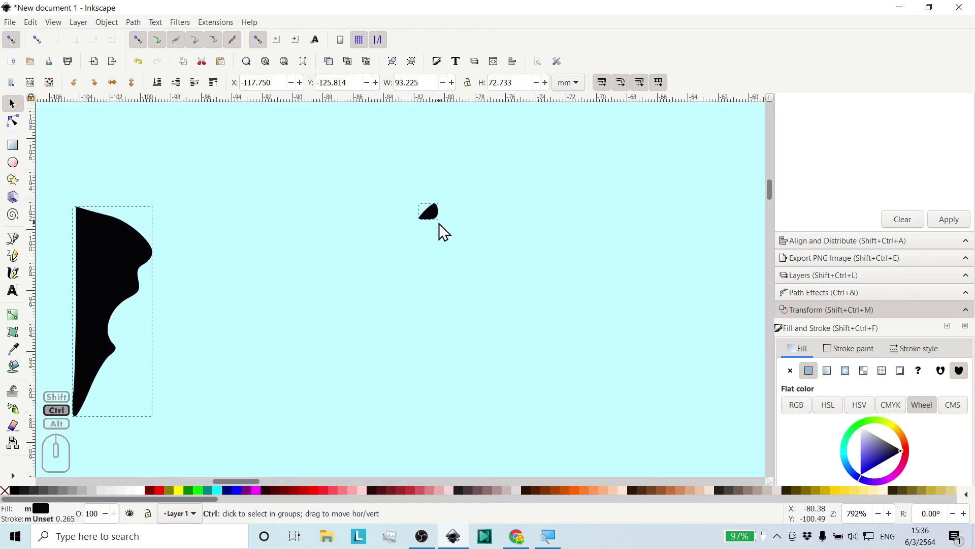
Select all remaining black ring fragments with the original logo alongside in view.
drag(445, 230, 445, 231)
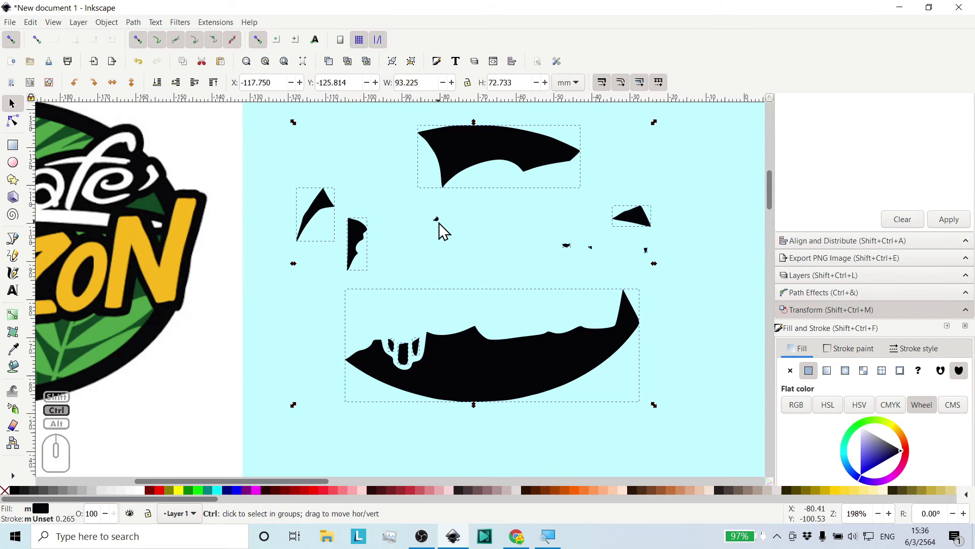
middle_click(445, 231)
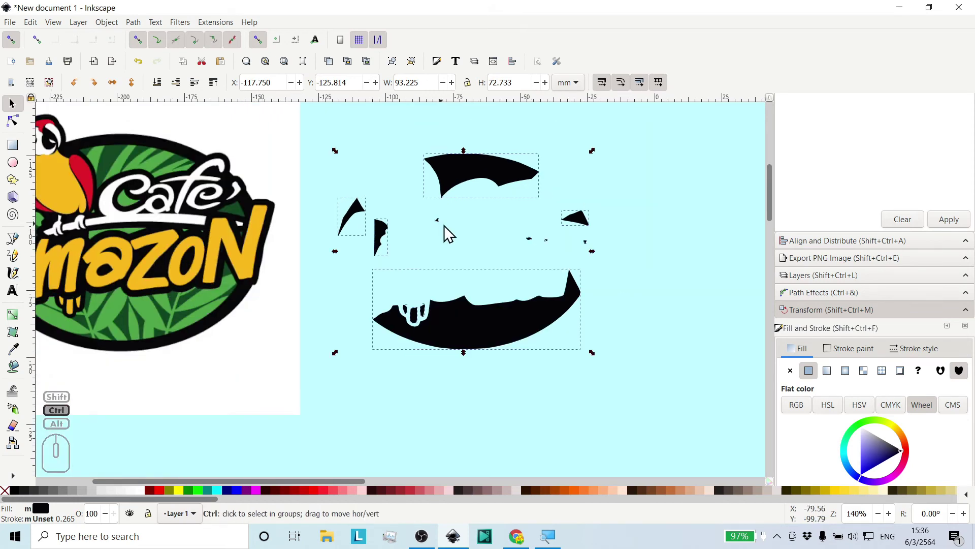
drag(496, 249, 495, 248)
middle_click(460, 234)
drag(438, 232, 543, 255)
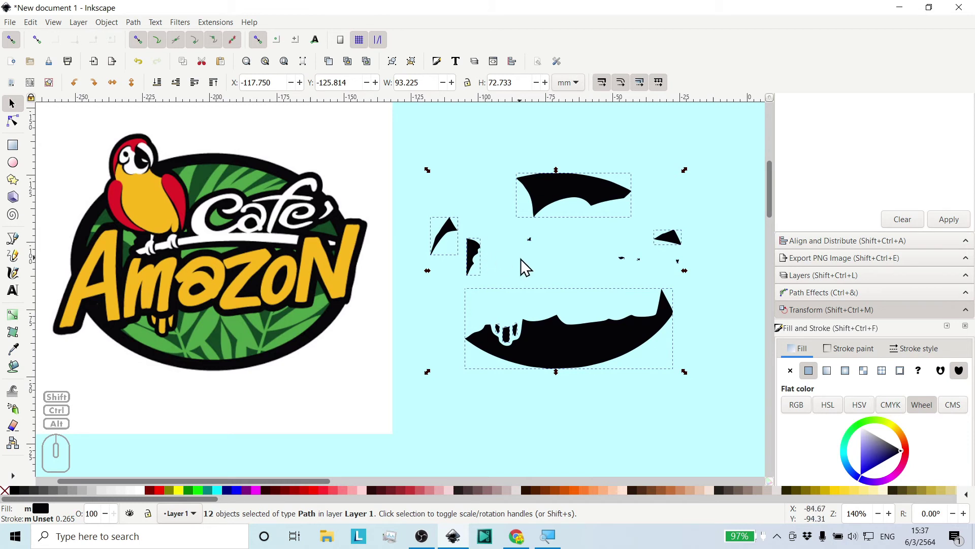
middle_click(597, 285)
click(705, 307)
click(711, 399)
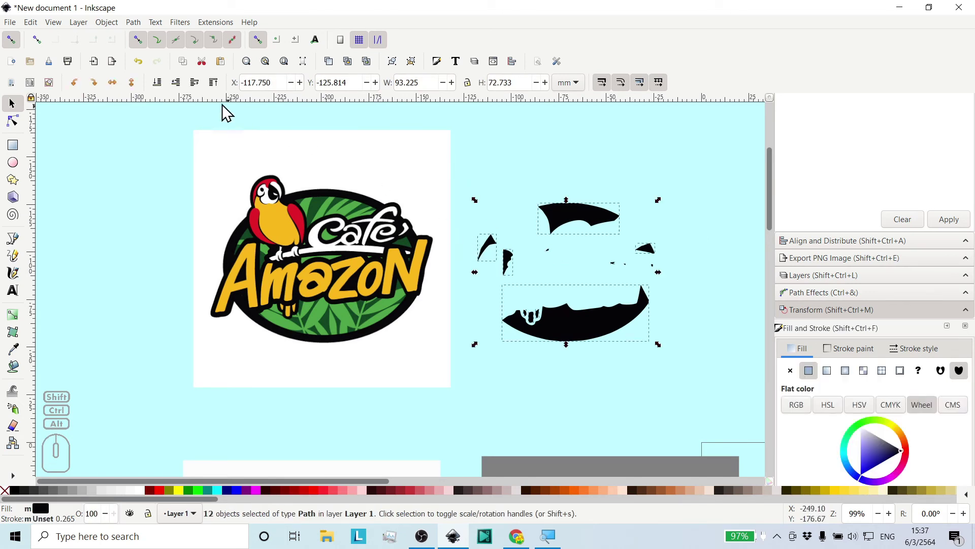
Rubber-band select all the black ring fragments and unite them into one path with Path > Union.
click(141, 33)
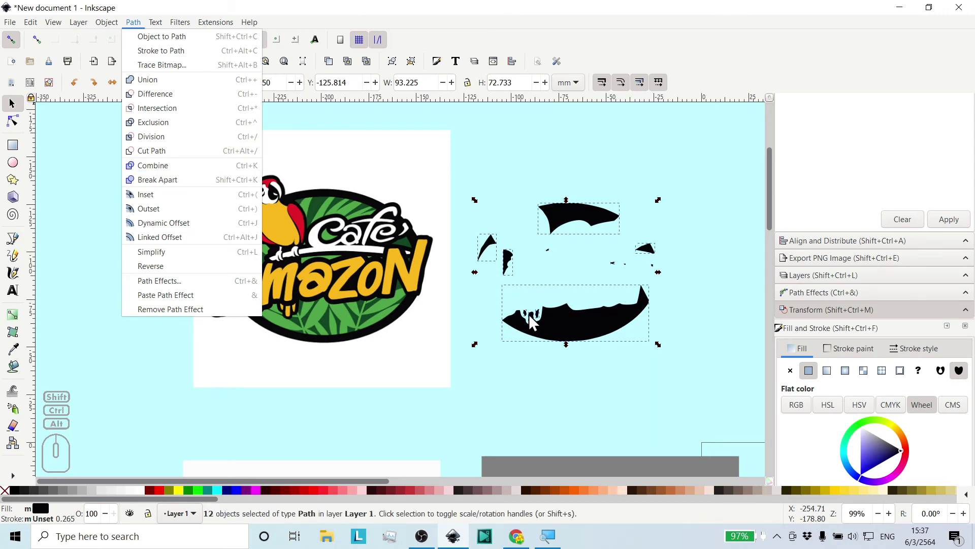
click(567, 385)
click(551, 387)
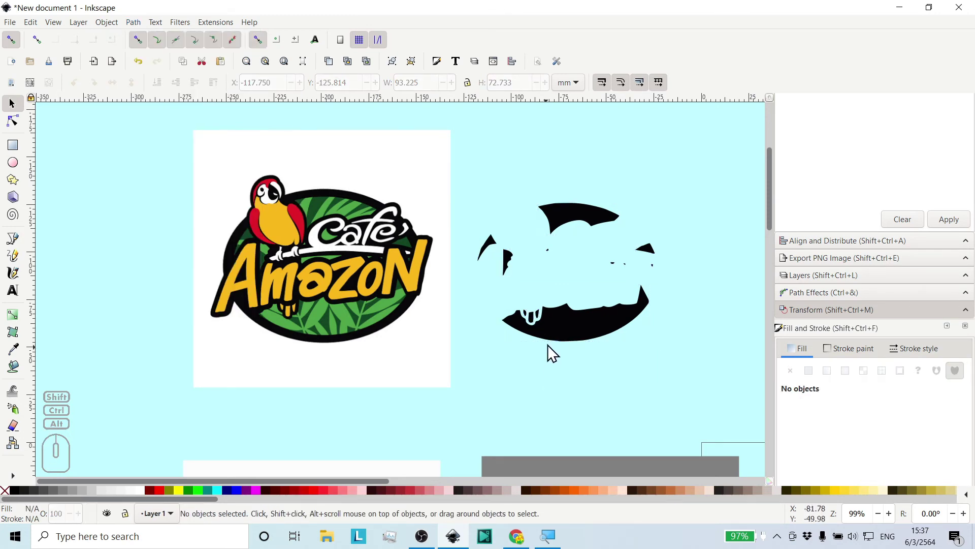
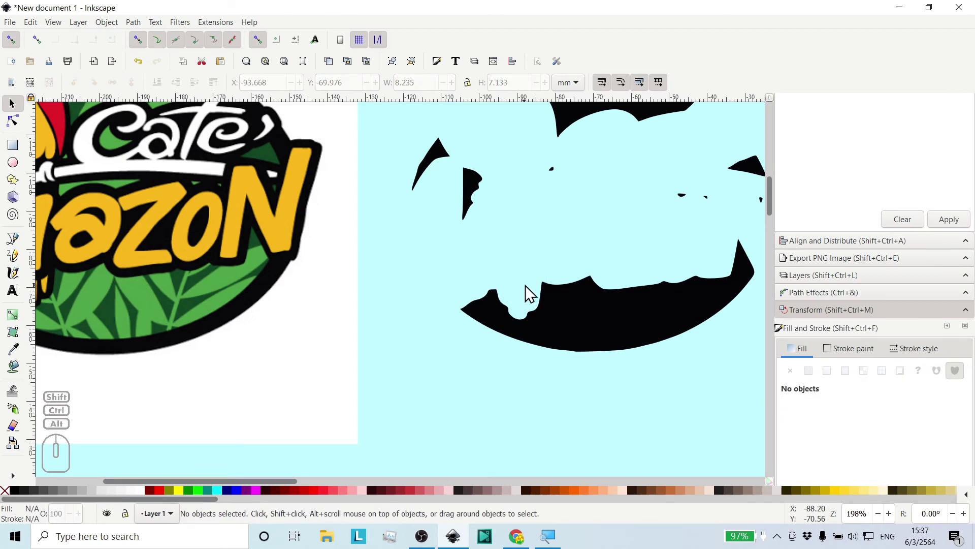
middle_click(535, 283)
drag(538, 282, 657, 325)
click(694, 348)
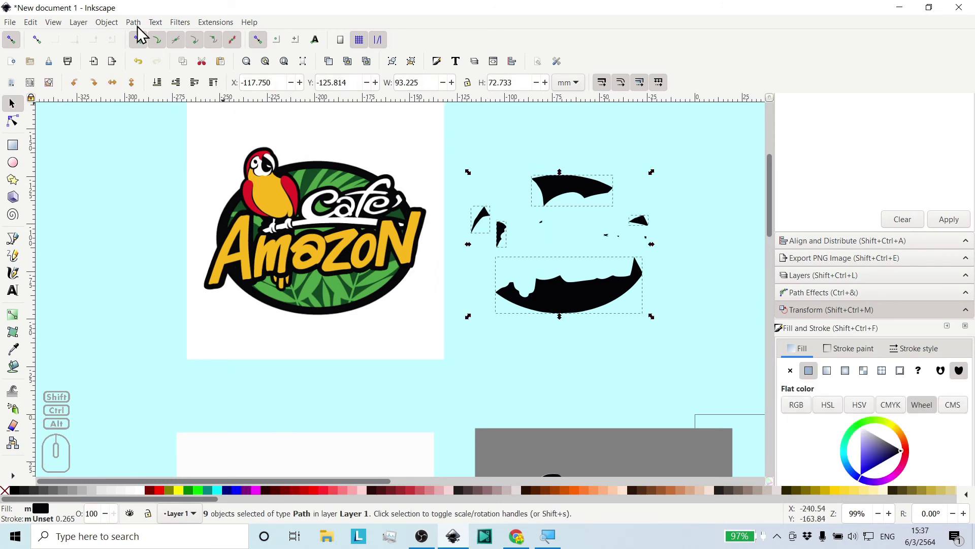
click(142, 31)
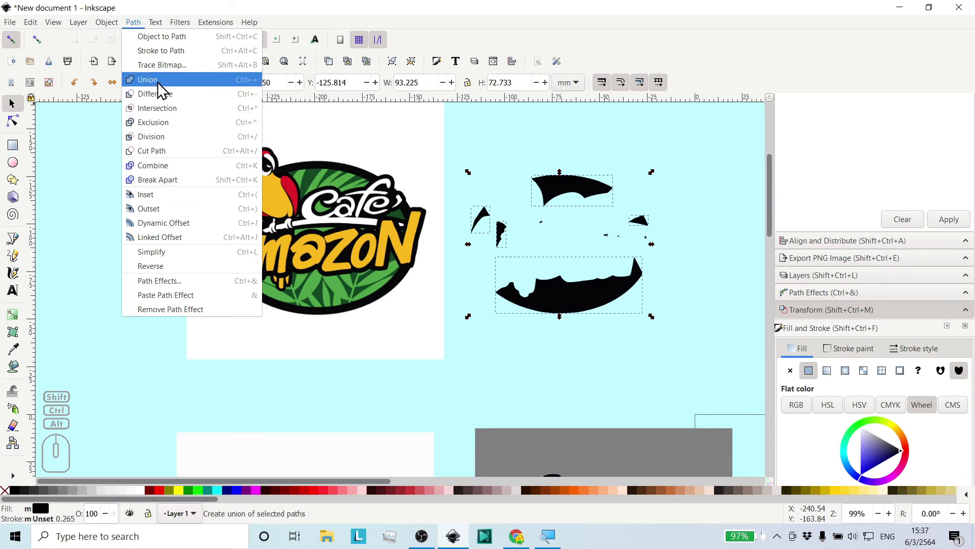
click(161, 173)
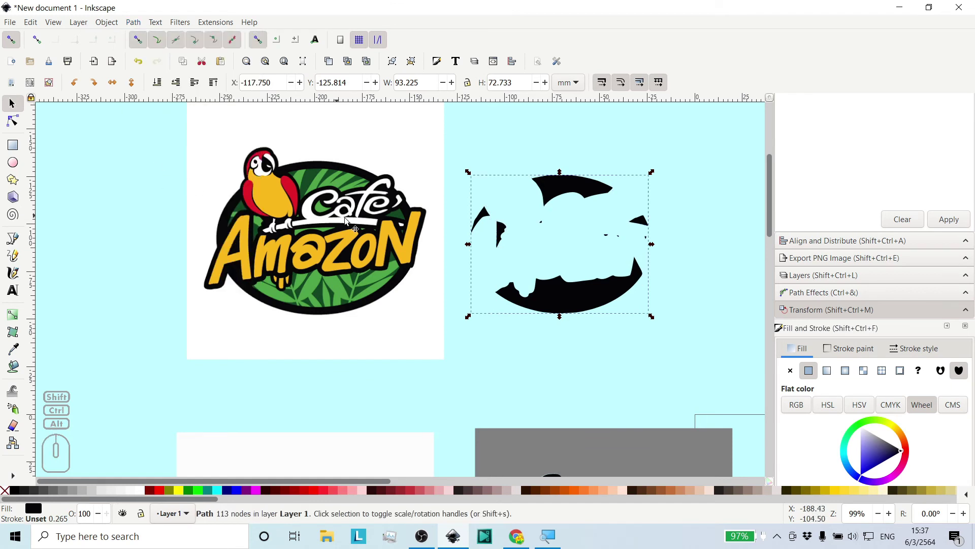
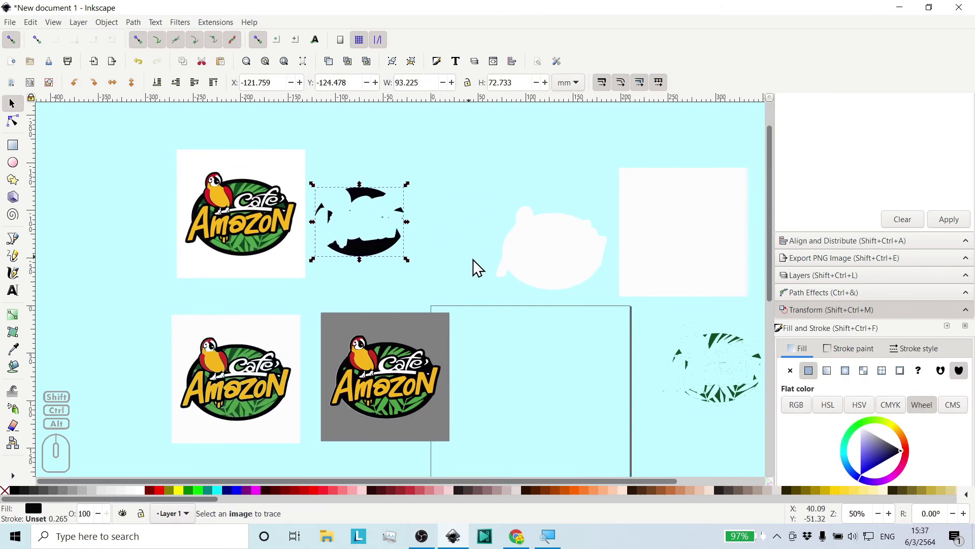
Give the merged shape the dark green of the traced leaves and start moving it toward the rebuilt logo.
middle_click(468, 265)
drag(719, 330, 482, 149)
middle_click(442, 165)
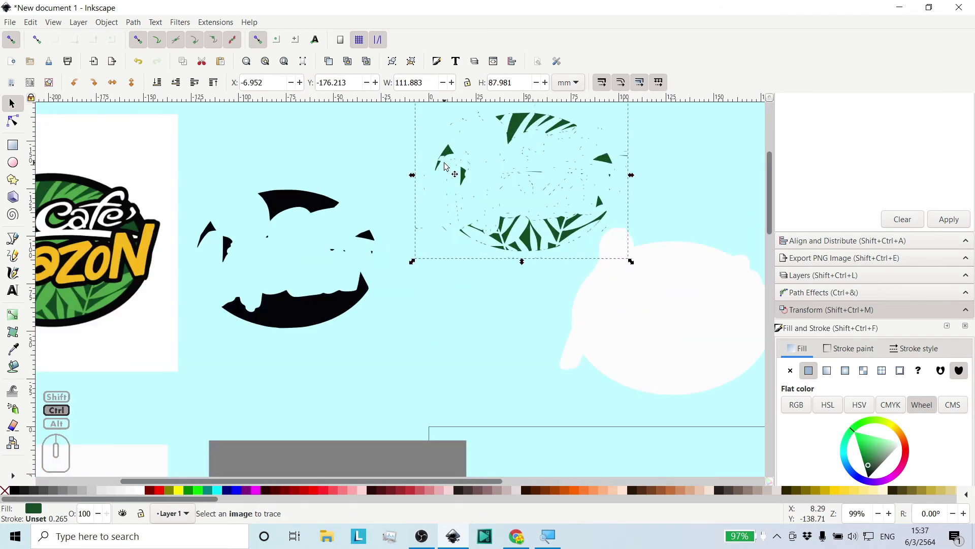
middle_click(380, 227)
middle_click(455, 218)
scroll(down, 3)
middle_click(449, 216)
click(422, 196)
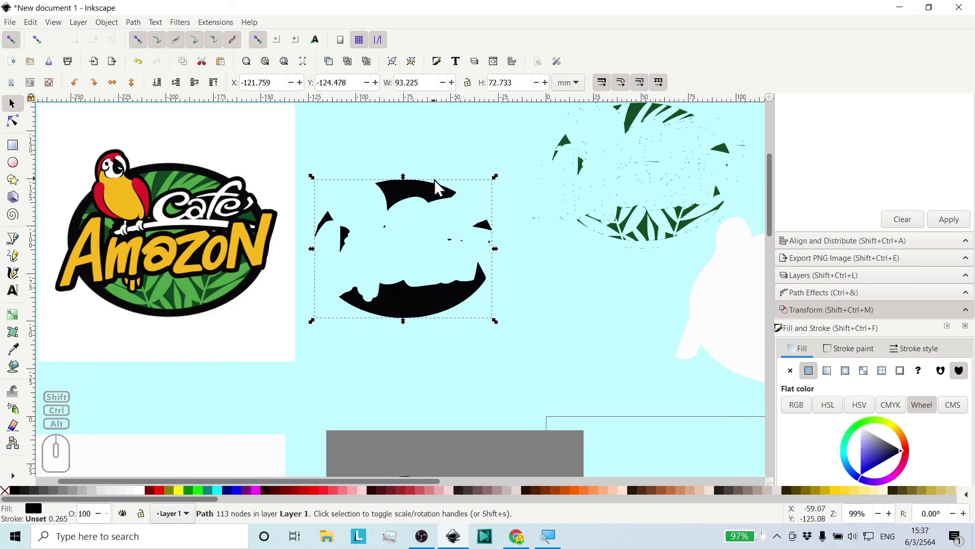
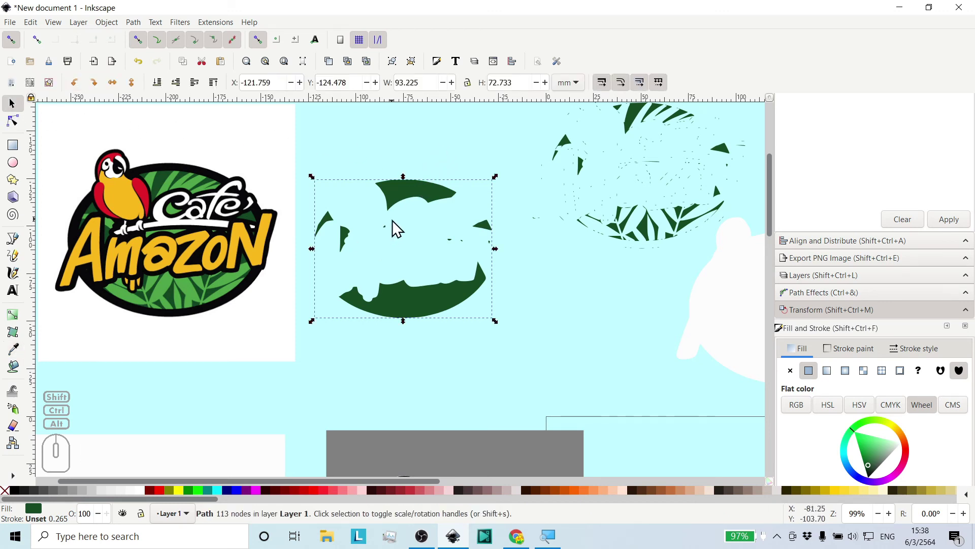
drag(405, 193, 434, 242)
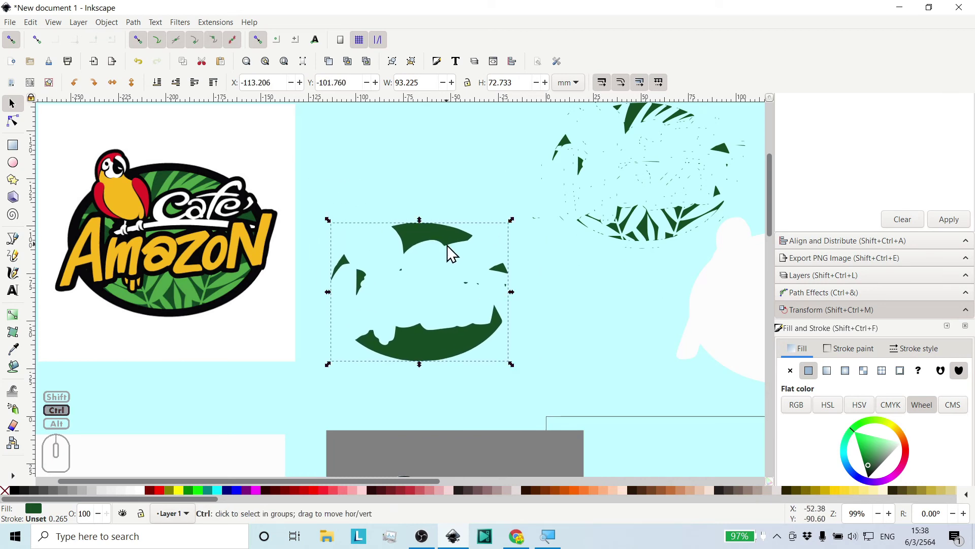
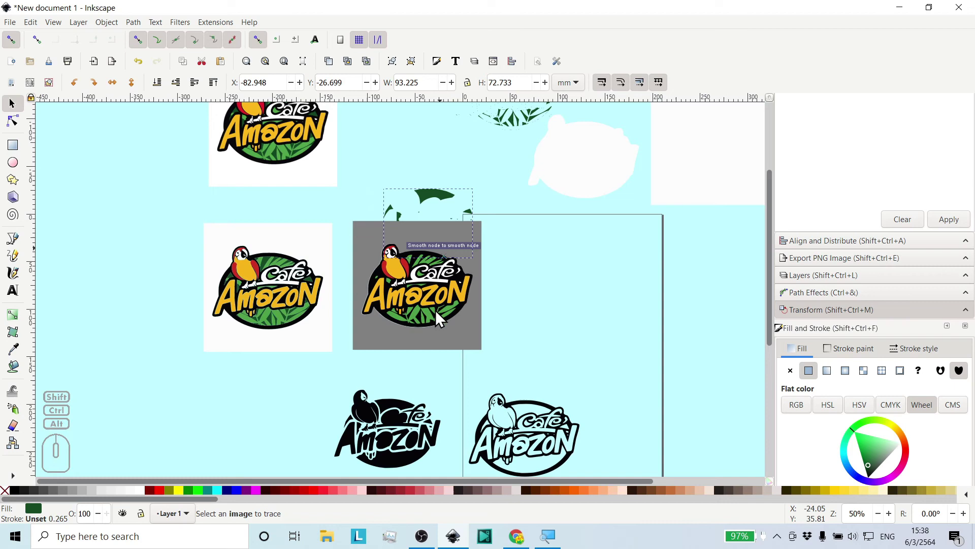
Position the dark green shape precisely within the rebuilt logo's oval.
drag(440, 306, 435, 302)
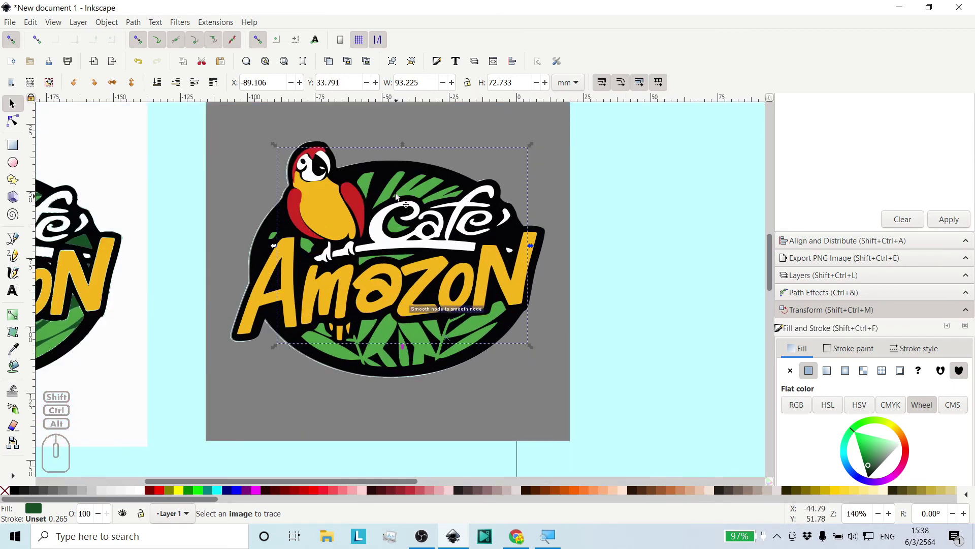
click(219, 90)
drag(407, 165, 393, 197)
drag(400, 189, 399, 188)
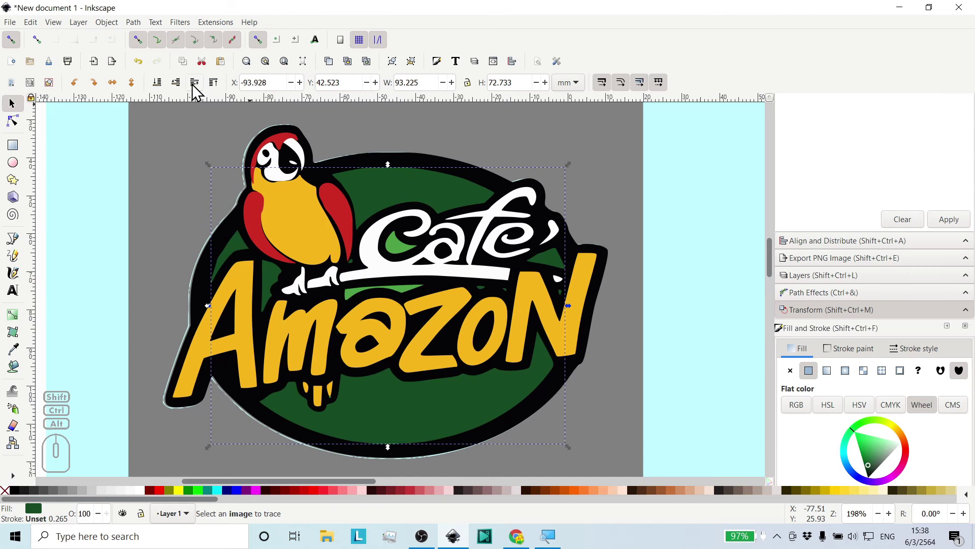
Lower the dark green shape behind the light green leaves and review the whole drawing.
click(184, 90)
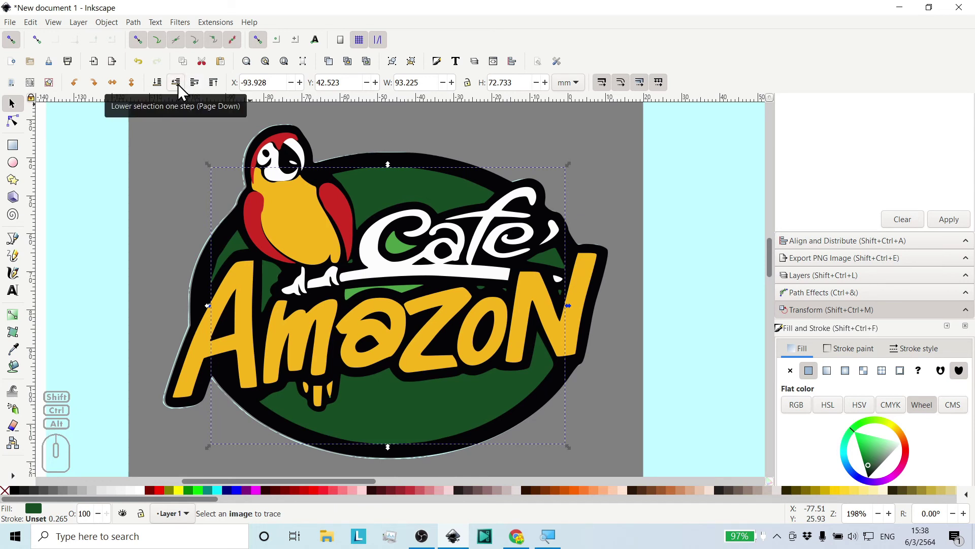
click(183, 90)
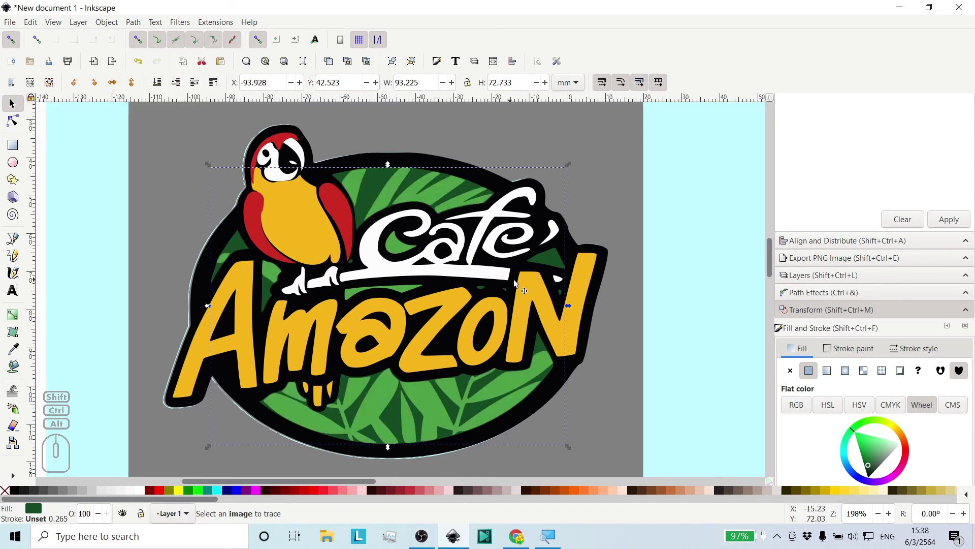
click(710, 307)
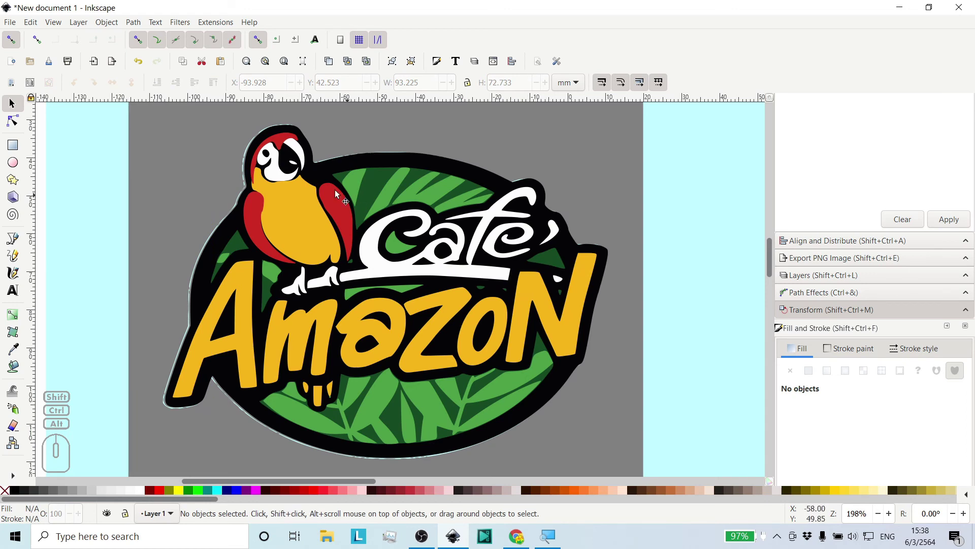
middle_click(302, 177)
middle_click(309, 176)
middle_click(386, 191)
middle_click(389, 190)
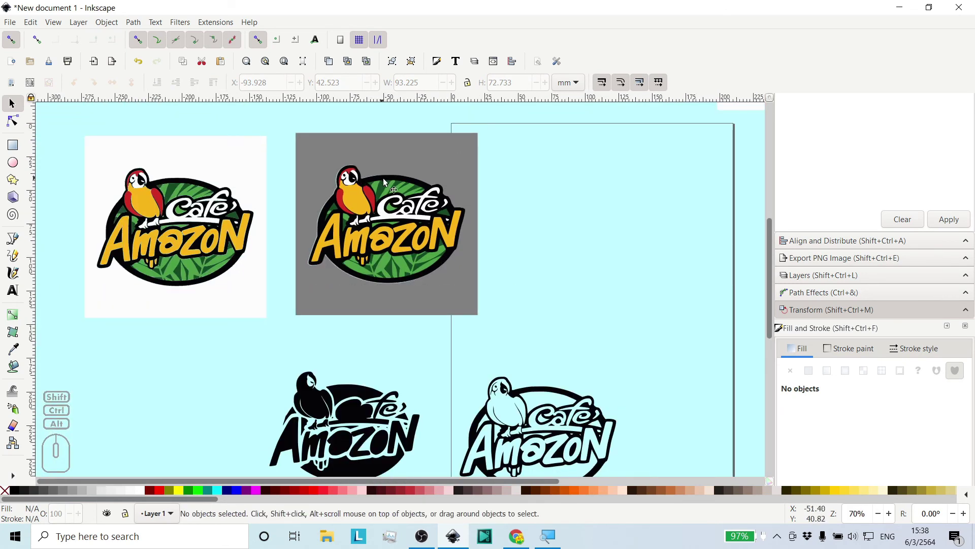
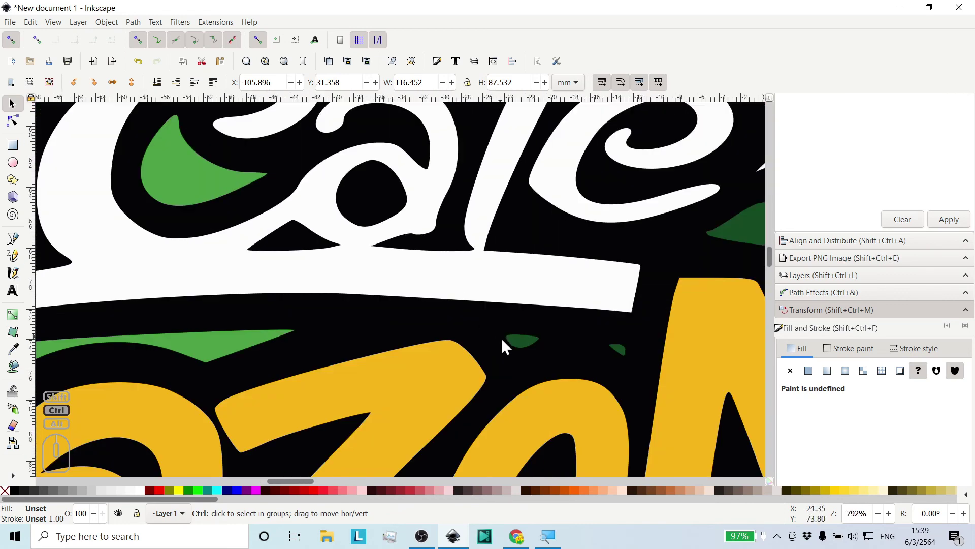
Inspect the rebuilt logo's leaf details up close before lifting it off the grey backdrop.
middle_click(533, 346)
middle_click(540, 352)
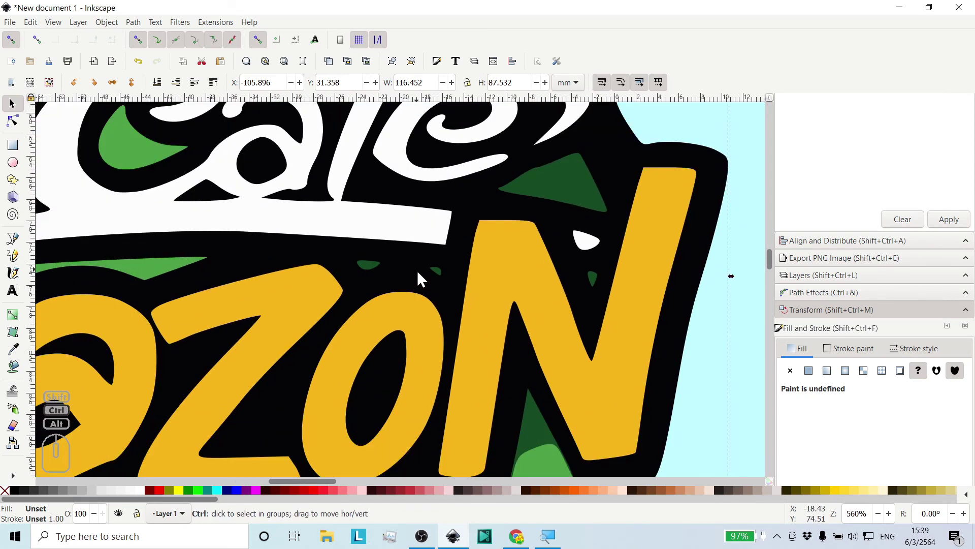
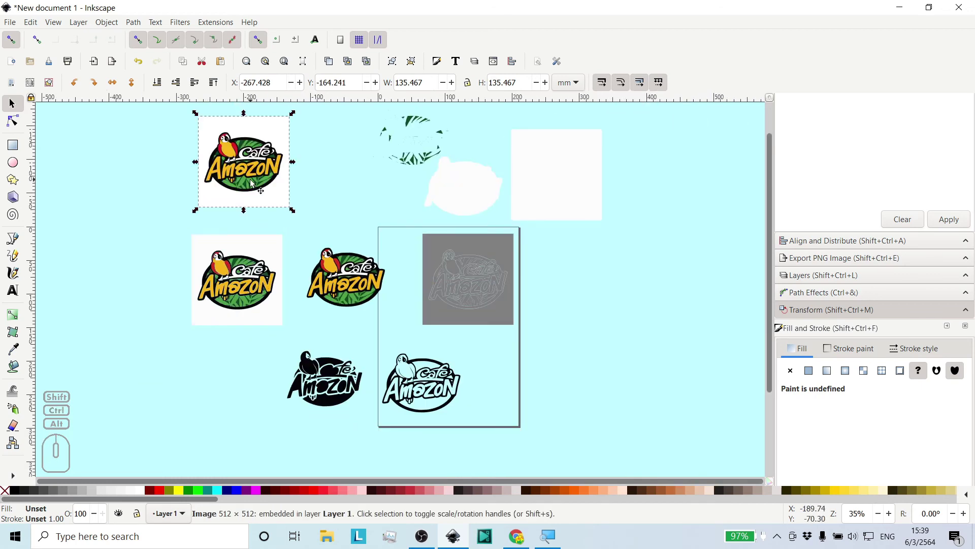
Move the rebuilt logo up beside the original image for comparison.
click(352, 288)
drag(341, 293, 333, 183)
middle_click(327, 183)
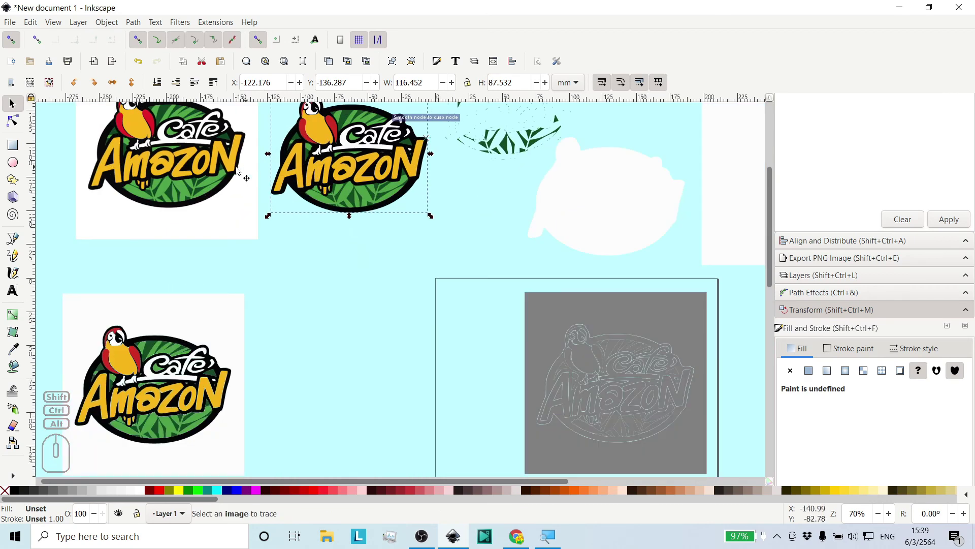
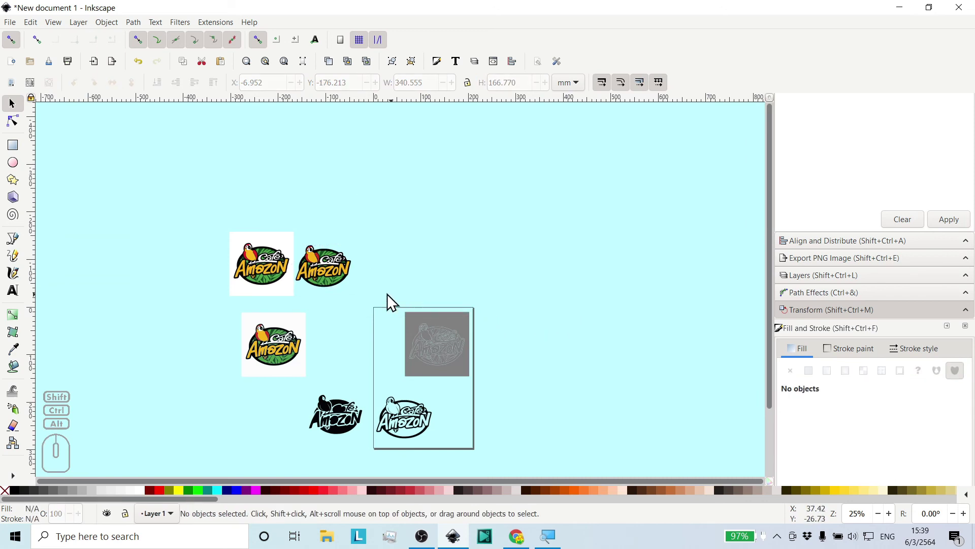
Zoom the view to frame and compare the two logos side by side.
middle_click(340, 279)
middle_click(342, 286)
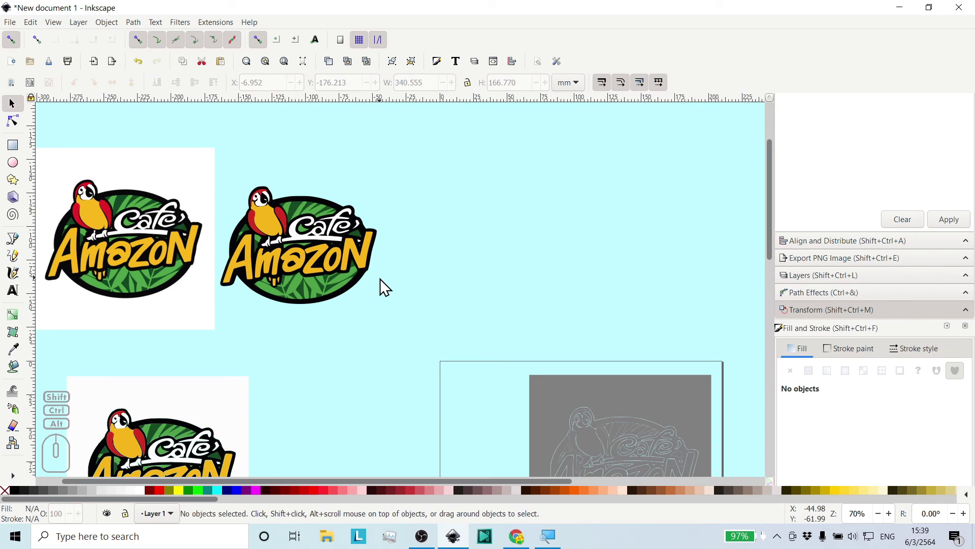
middle_click(352, 254)
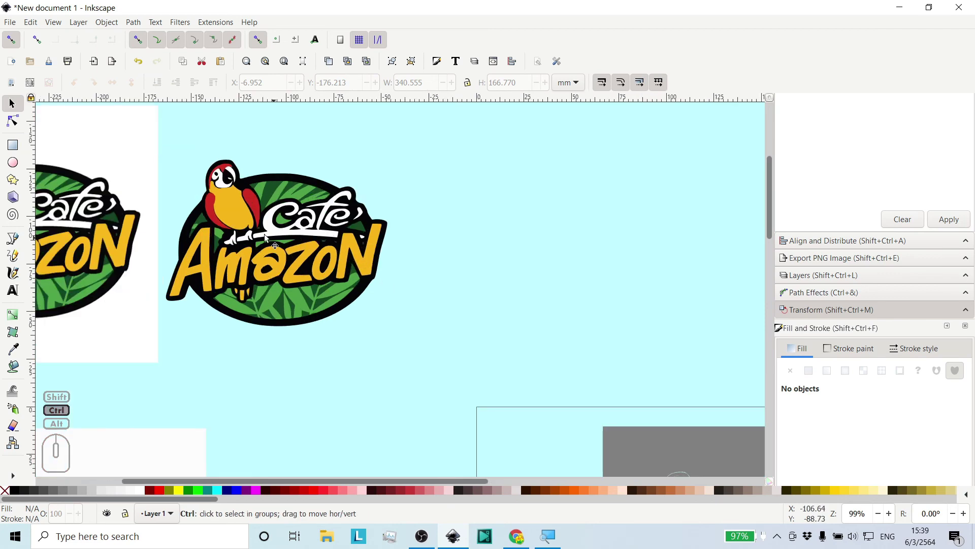
middle_click(213, 262)
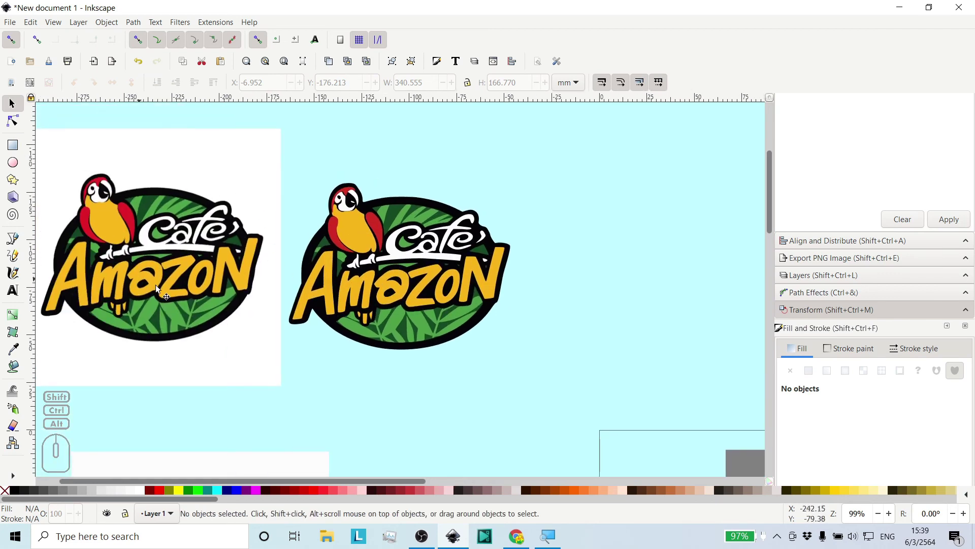
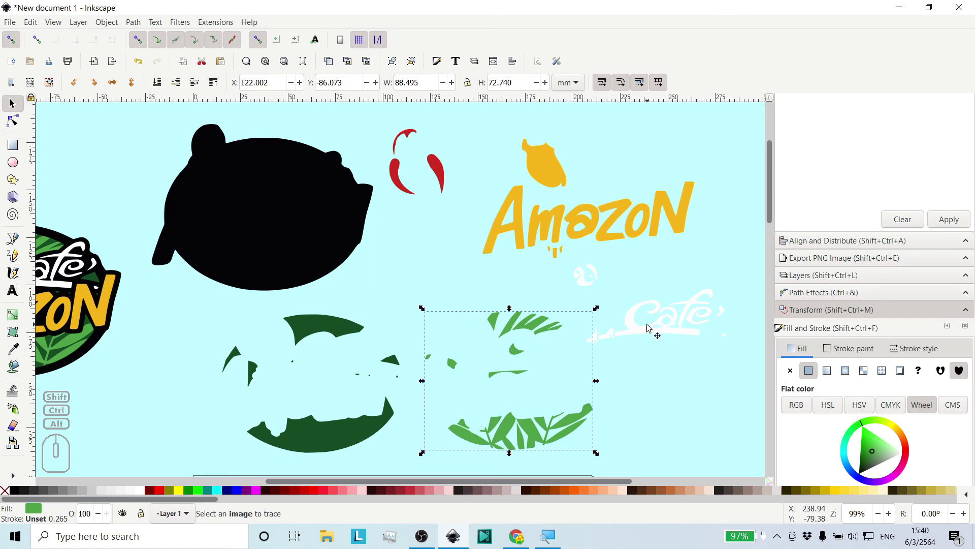
drag(651, 325, 670, 330)
middle_click(522, 315)
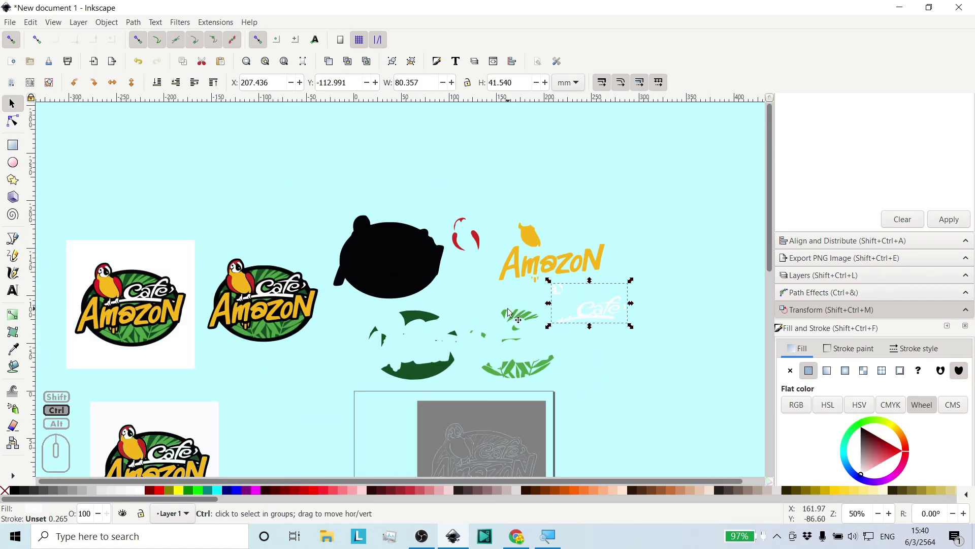
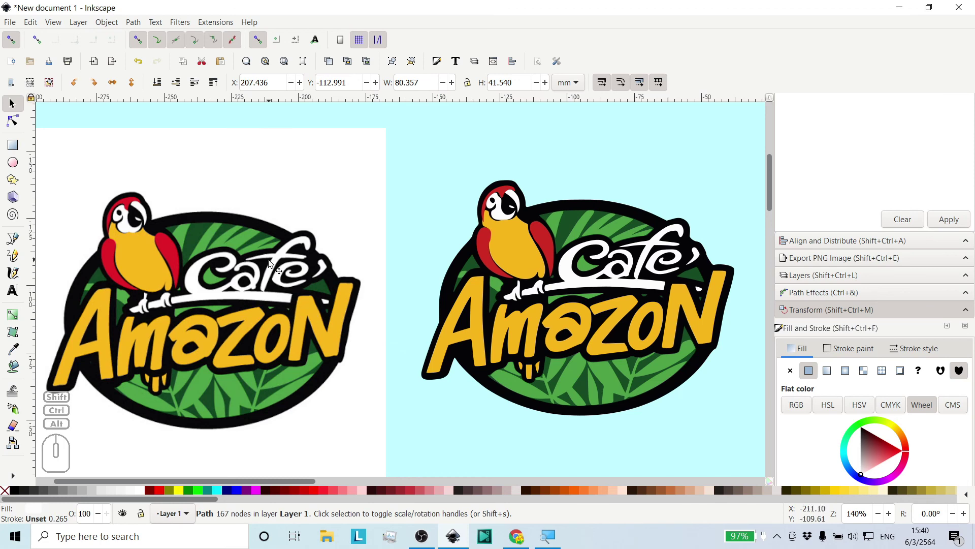
scroll(up, 3)
middle_click(522, 277)
middle_click(506, 268)
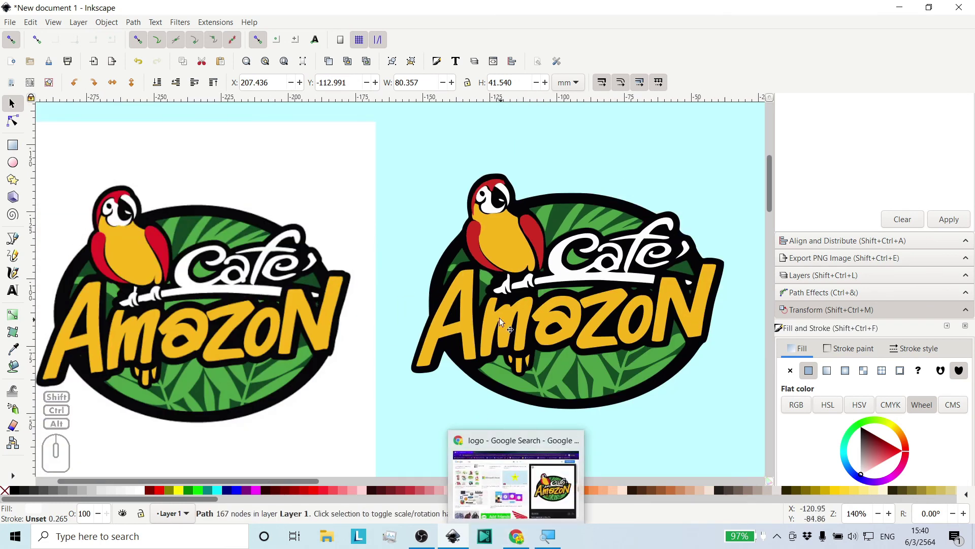